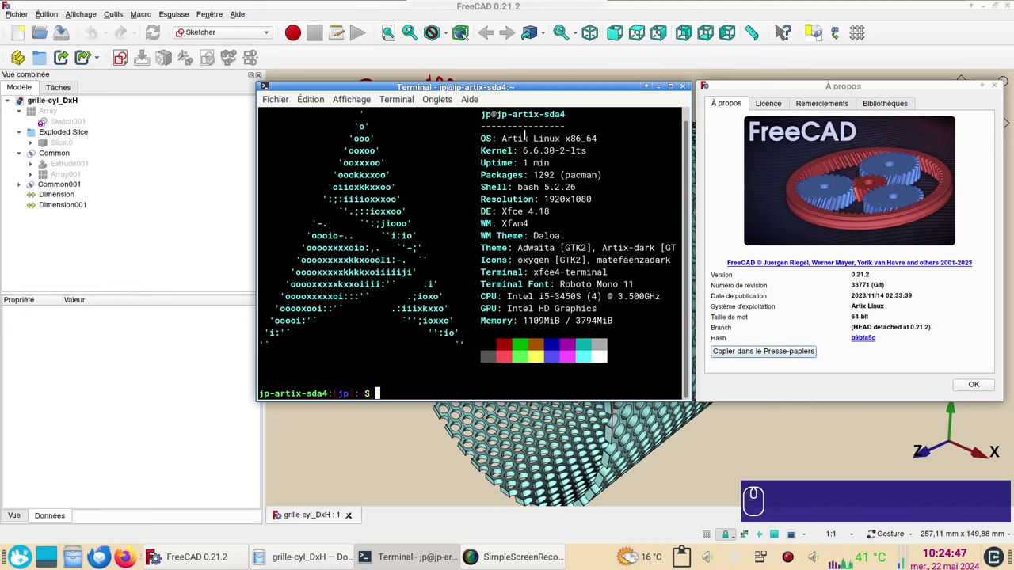
# Step: Orbit the view slightly around the perforated grille model
pyautogui.moveTo(969, 385); pyautogui.dragTo(960, 385)
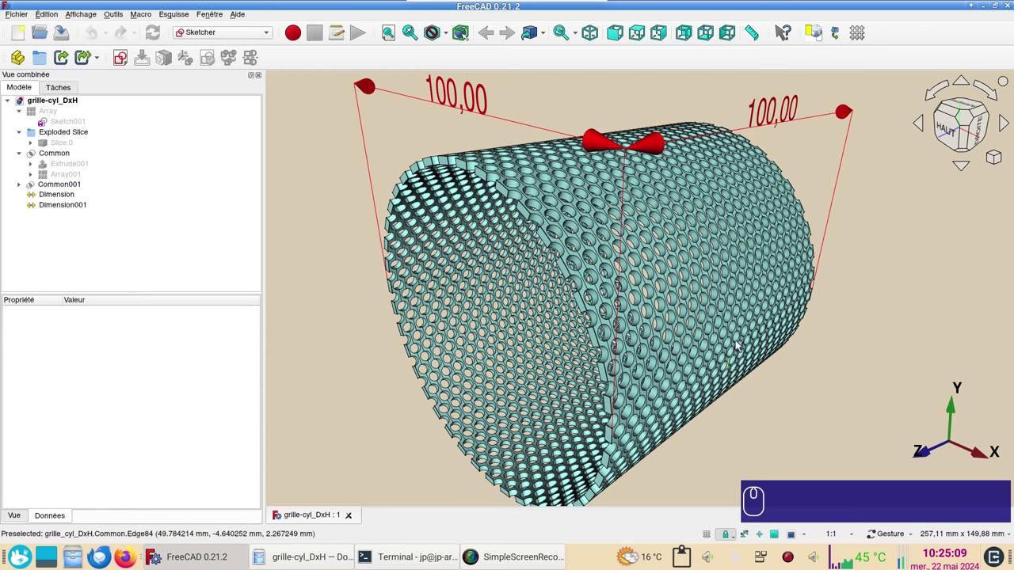
# Step: Inspect the grille along its length and from the right side view
pyautogui.moveTo(735, 346); pyautogui.dragTo(648, 336)
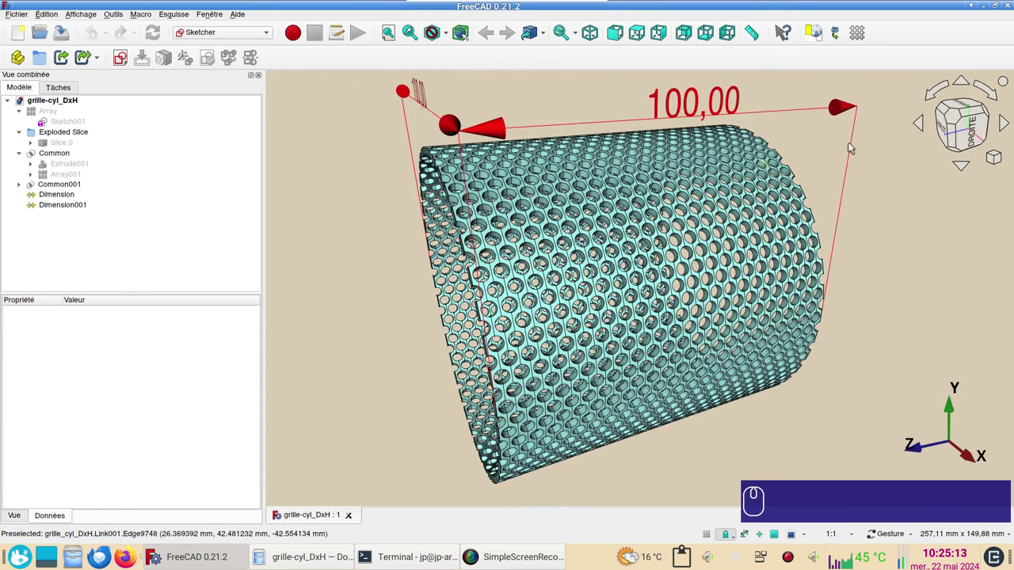
pyautogui.click(975, 127)
pyautogui.click(943, 142)
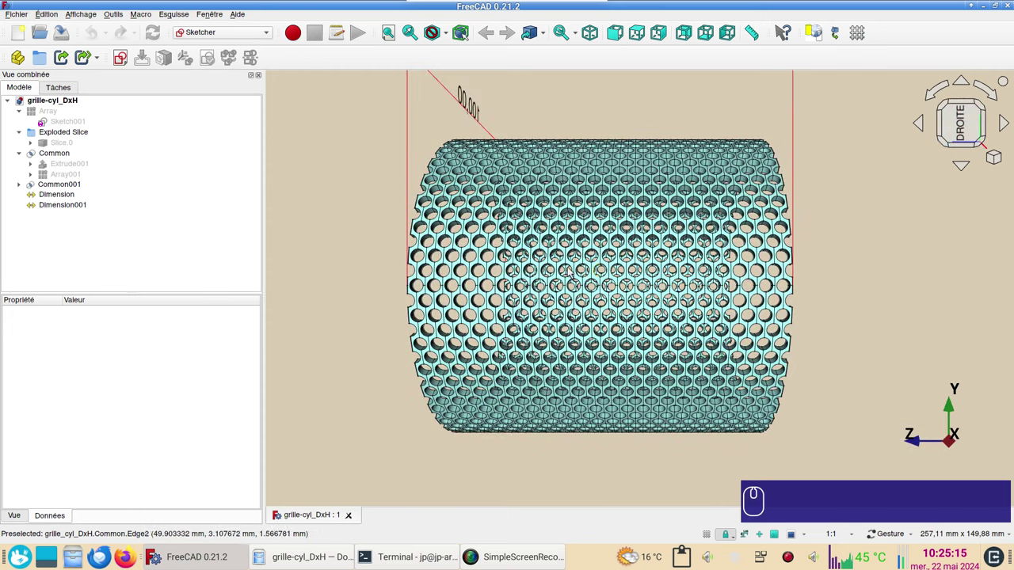
pyautogui.write('vo')
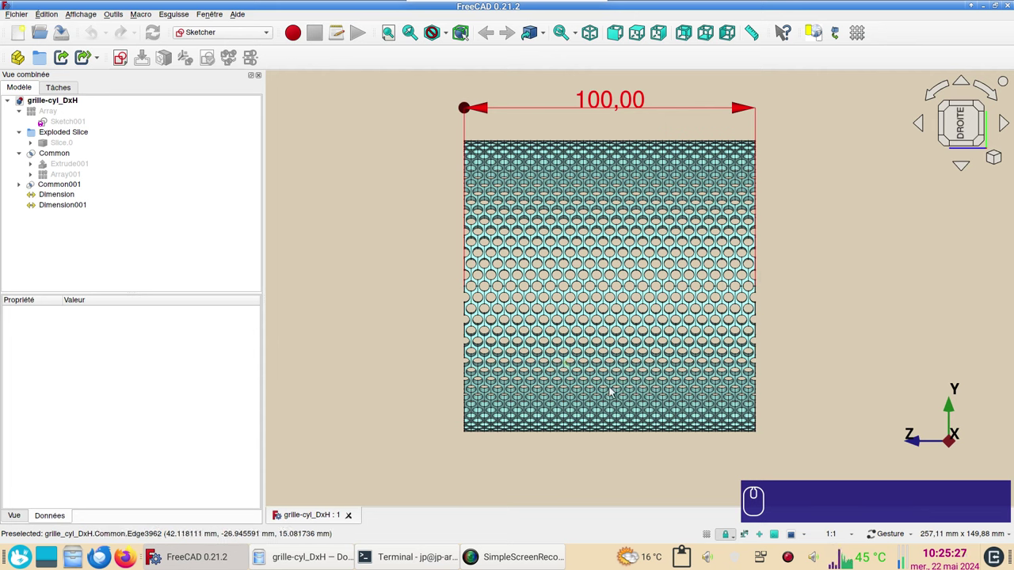
# Step: Start a new empty document in place of the grille
pyautogui.click(629, 391)
pyautogui.rightClick(24, 35)
pyautogui.click(26, 55)
# Step: Save the new document as grille-cyl_DxH_demo.FCStd, overwriting the existing file
pyautogui.press('ctrl+s')
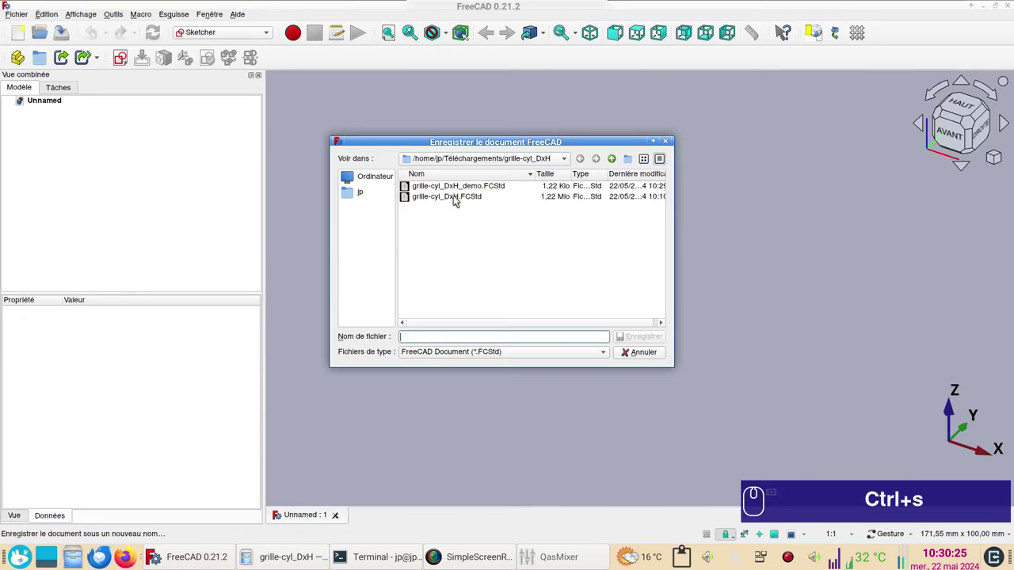
pyautogui.click(455, 187)
pyautogui.click(581, 256)
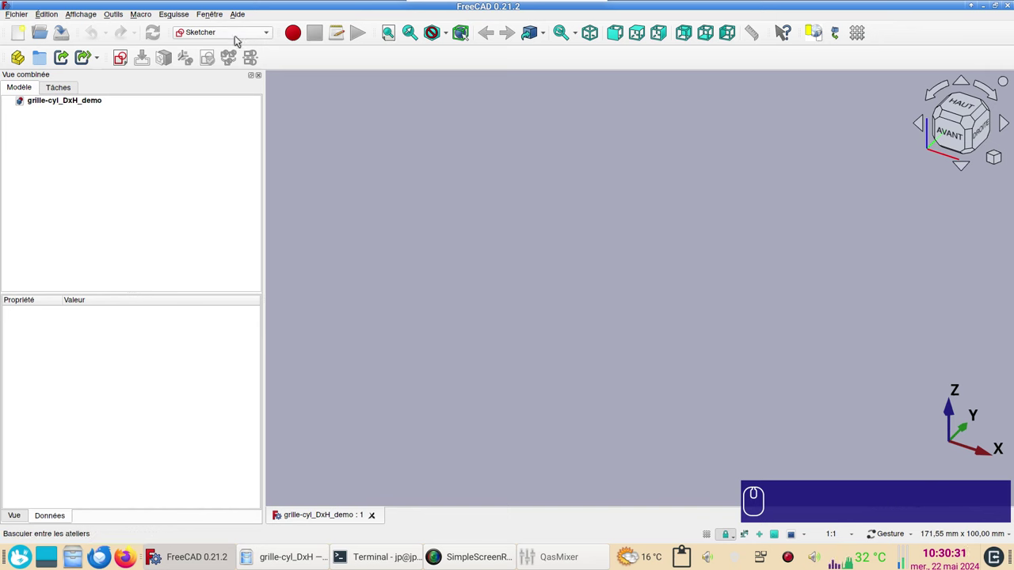
# Step: Begin a sketch on the XY plane and draw two circles centred on the origin
pyautogui.click(124, 63)
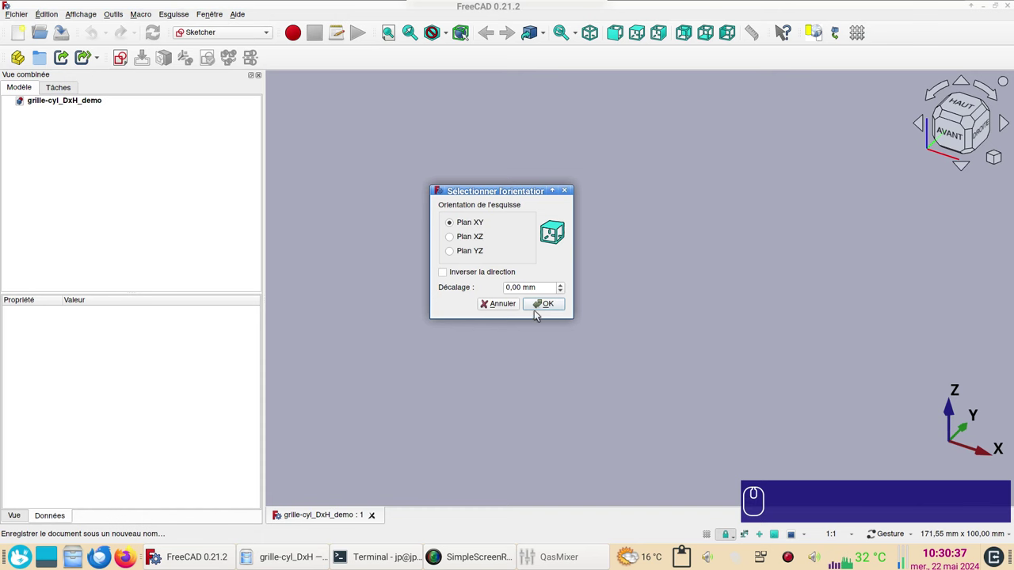
pyautogui.click(541, 312)
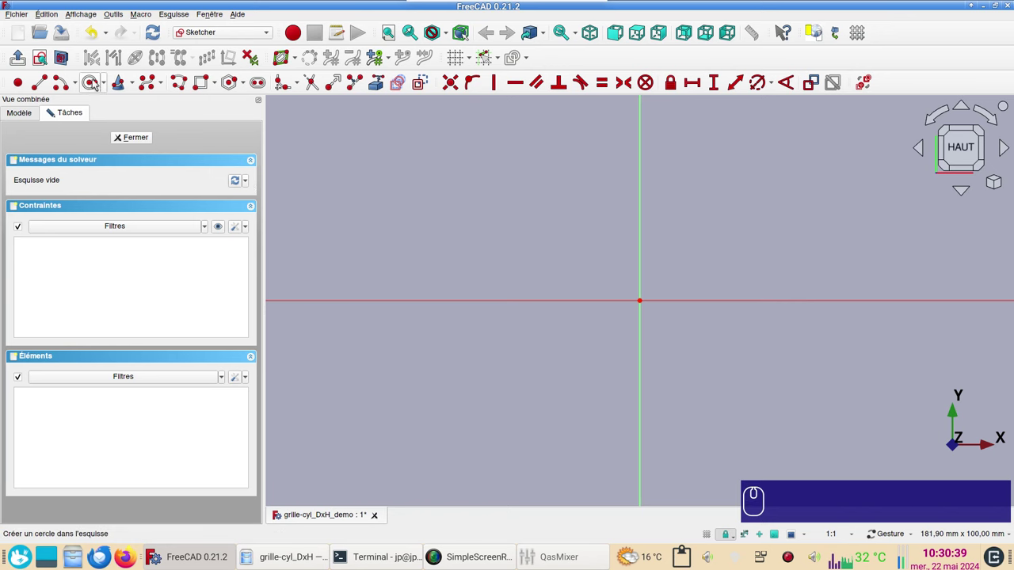
pyautogui.click(93, 83)
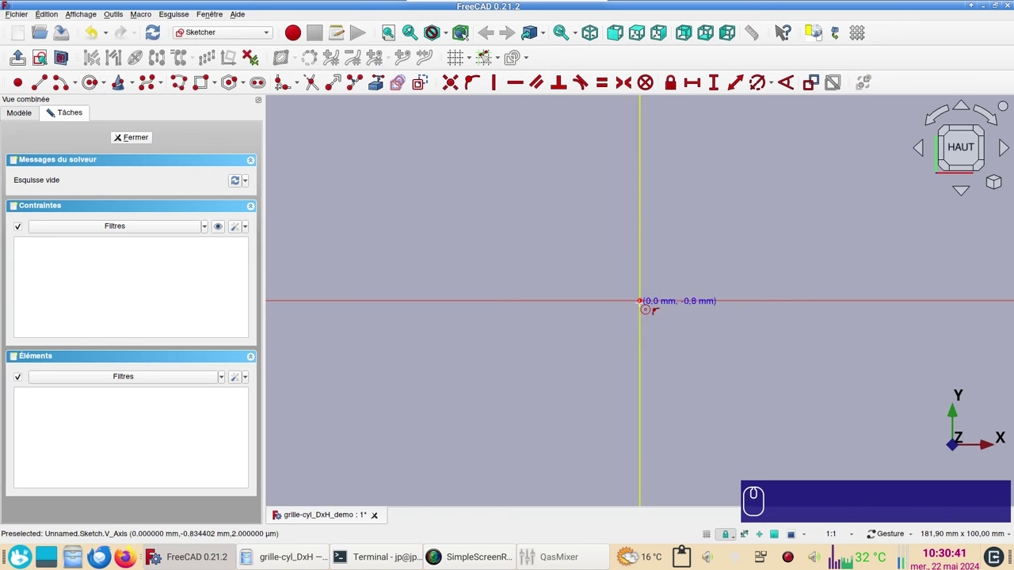
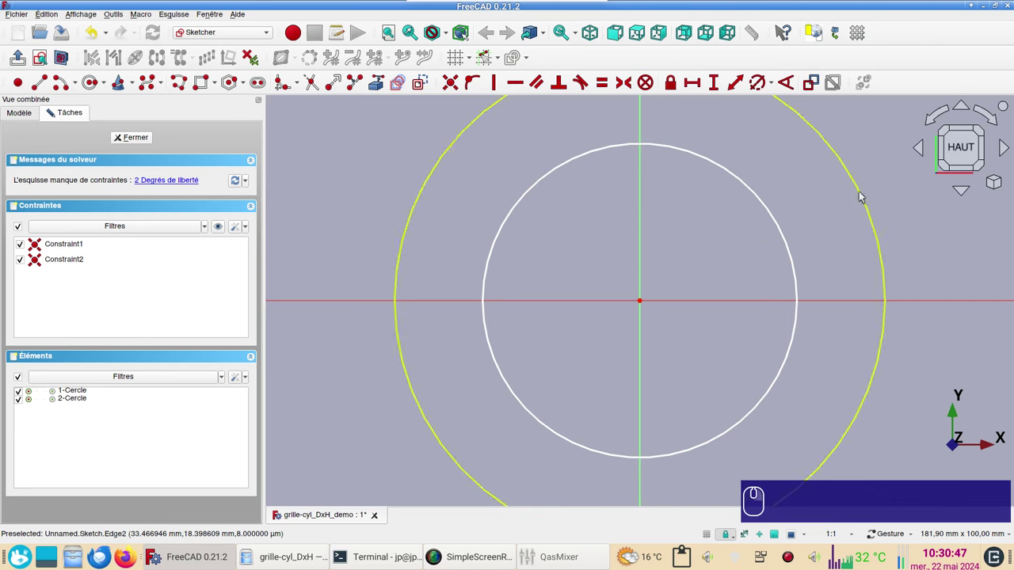
# Step: Constrain the outer circle to a 100 mm diameter named diam_cyl
pyautogui.click(862, 196)
pyautogui.click(809, 209)
pyautogui.press('r')
pyautogui.press('KP_1')
pyautogui.press('KP_0')
pyautogui.press('KP_0')
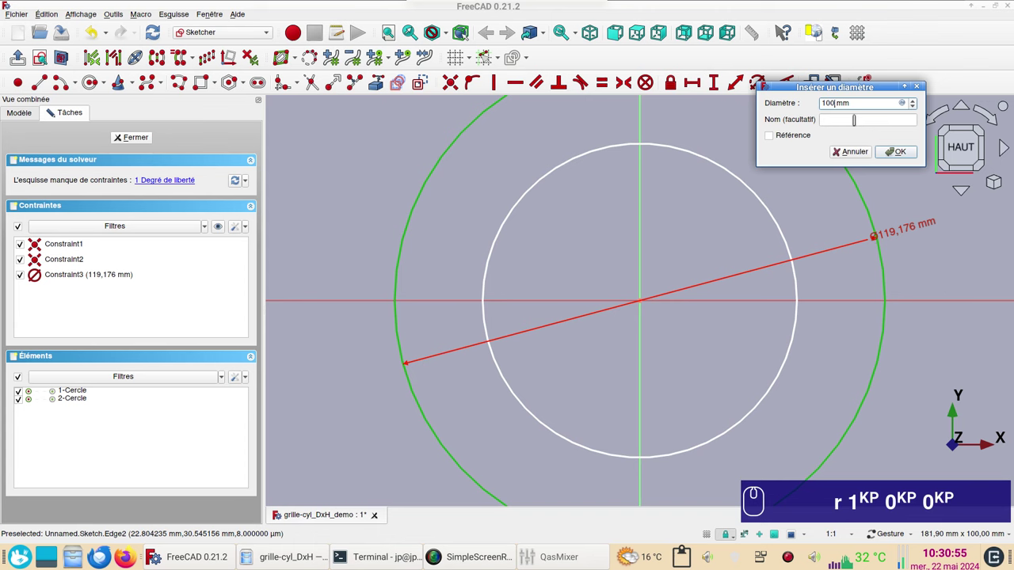
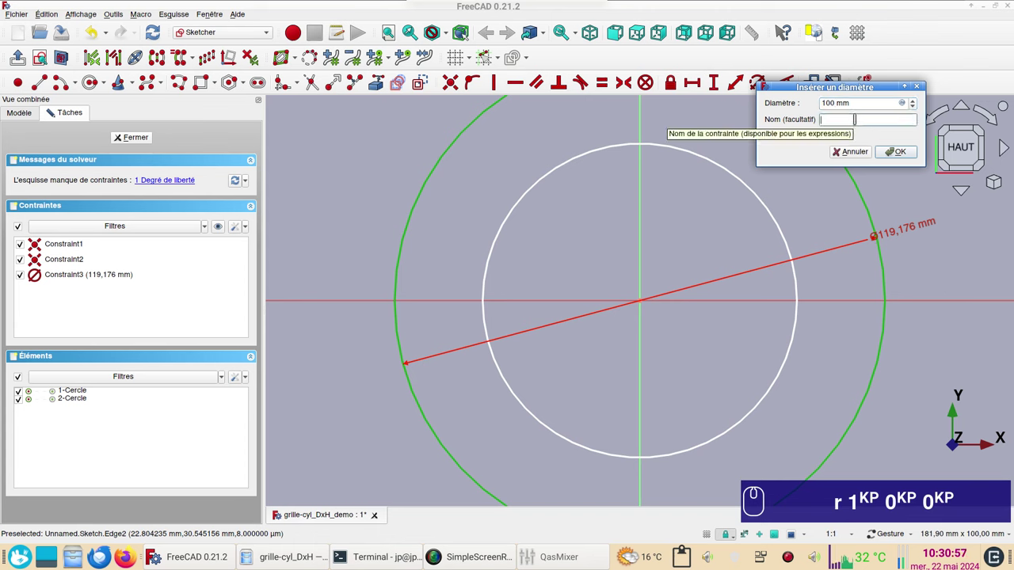
pyautogui.write('diam_')
pyautogui.write('cr 1KP 0KP 0KP diam_cyl')
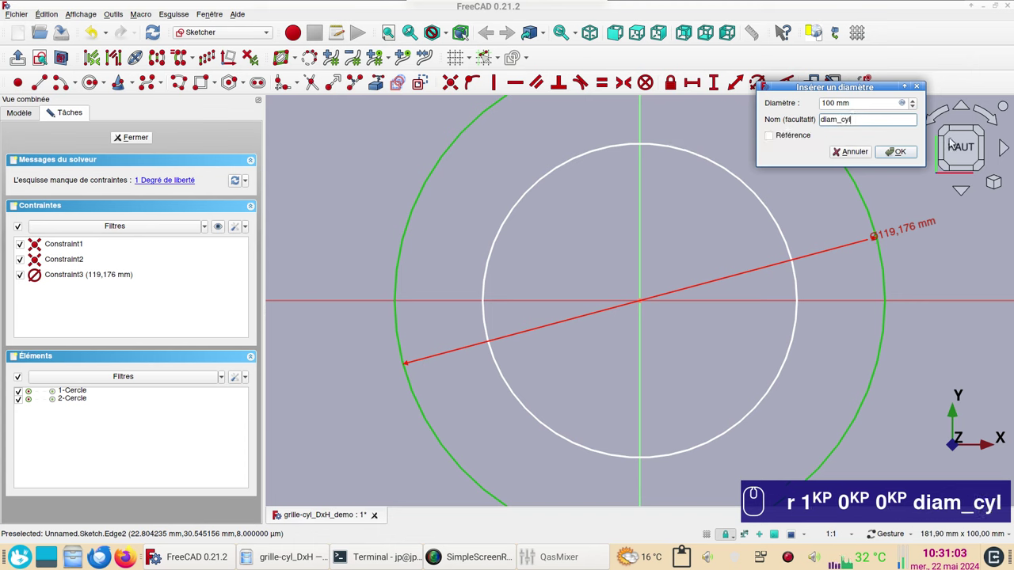
pyautogui.click(899, 151)
pyautogui.write('r 1KP 0KP 0KP diam_cyl')
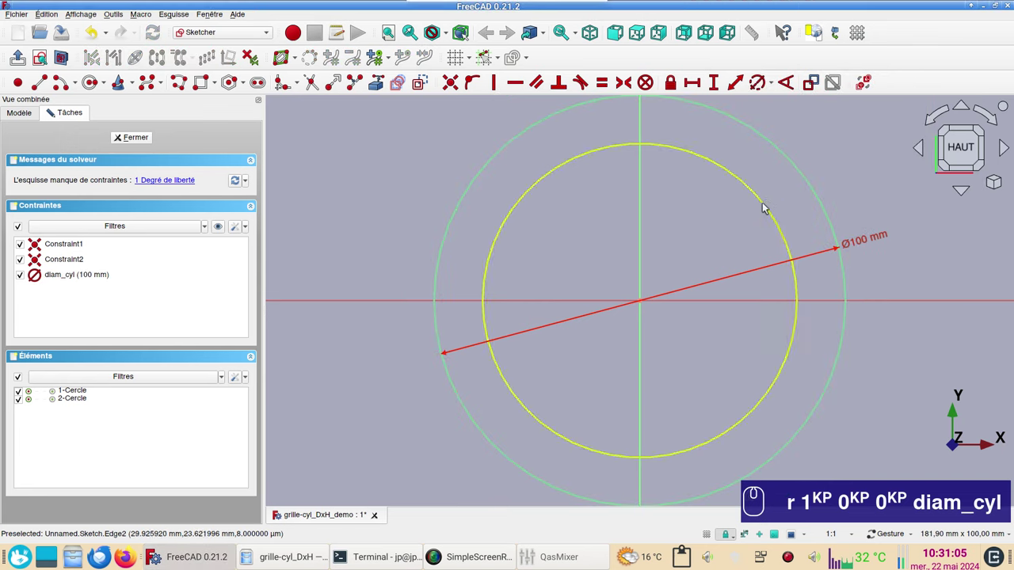
# Step: Give the inner circle a diameter constraint linked by formula to Constraints.diam_cyl
pyautogui.click(769, 204)
pyautogui.write('r 1KP 0KP 0KP diam_cyl')
pyautogui.write('r')
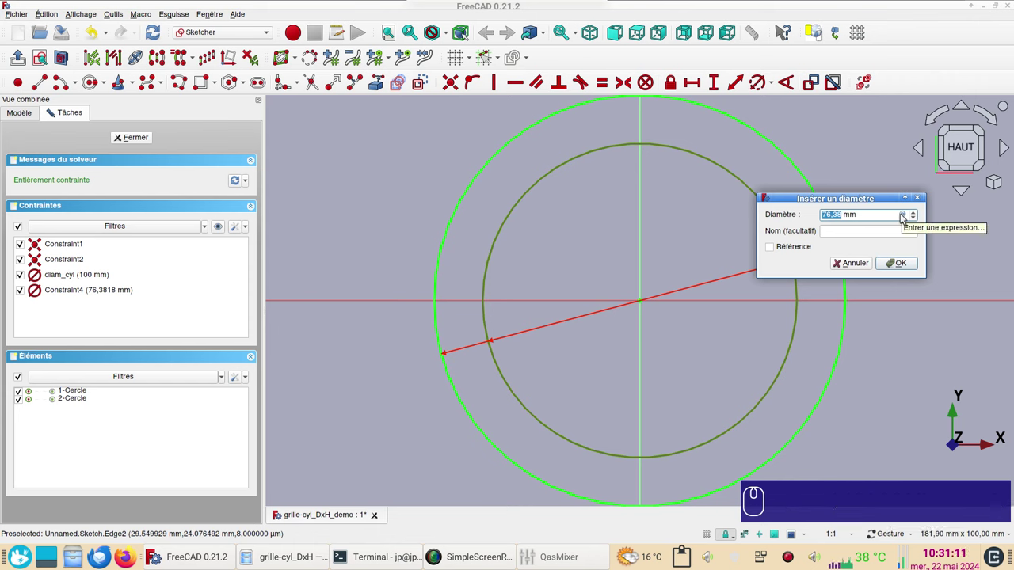
pyautogui.press('≡')
pyautogui.press('=')
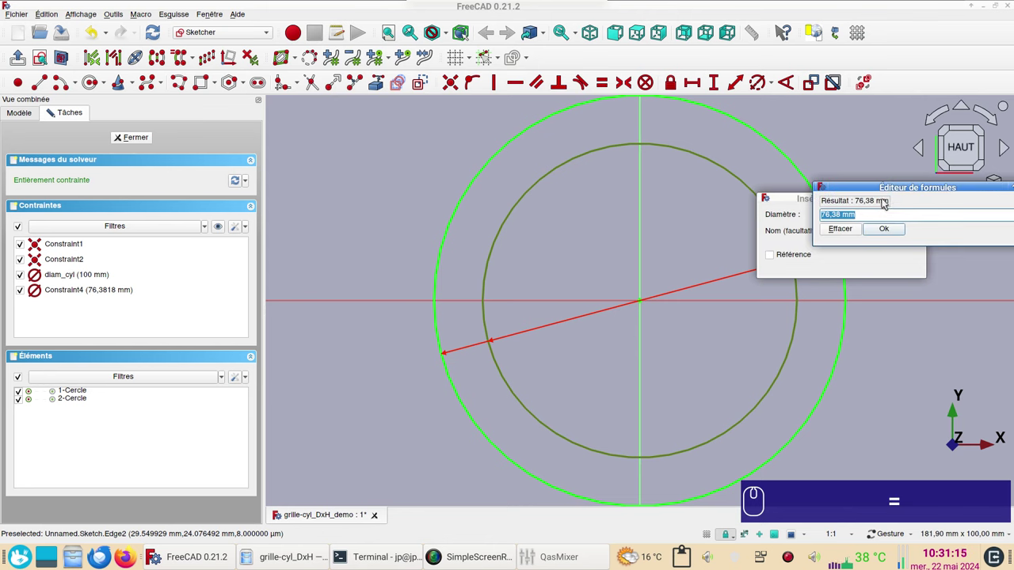
pyautogui.write('co')
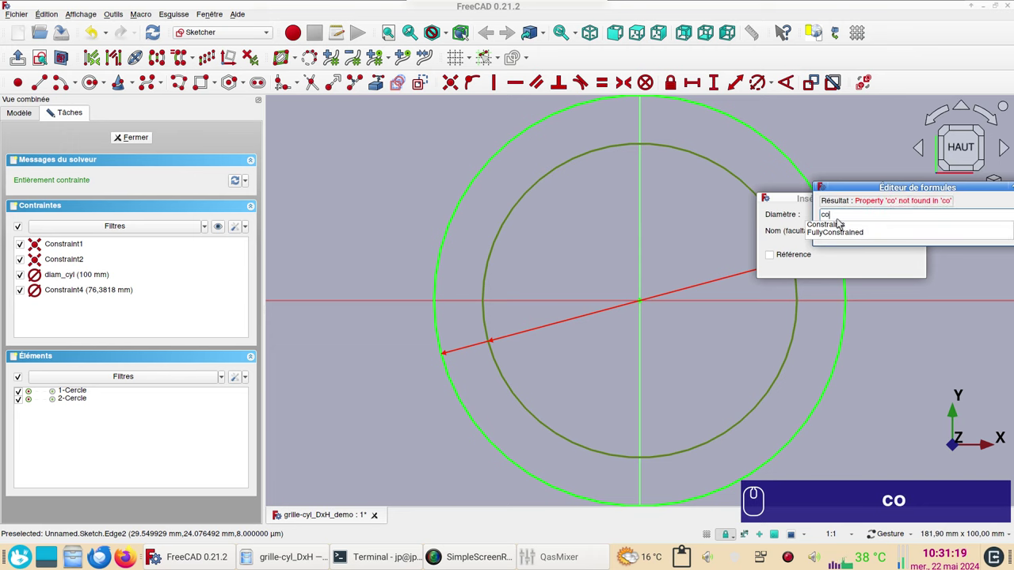
pyautogui.click(843, 228)
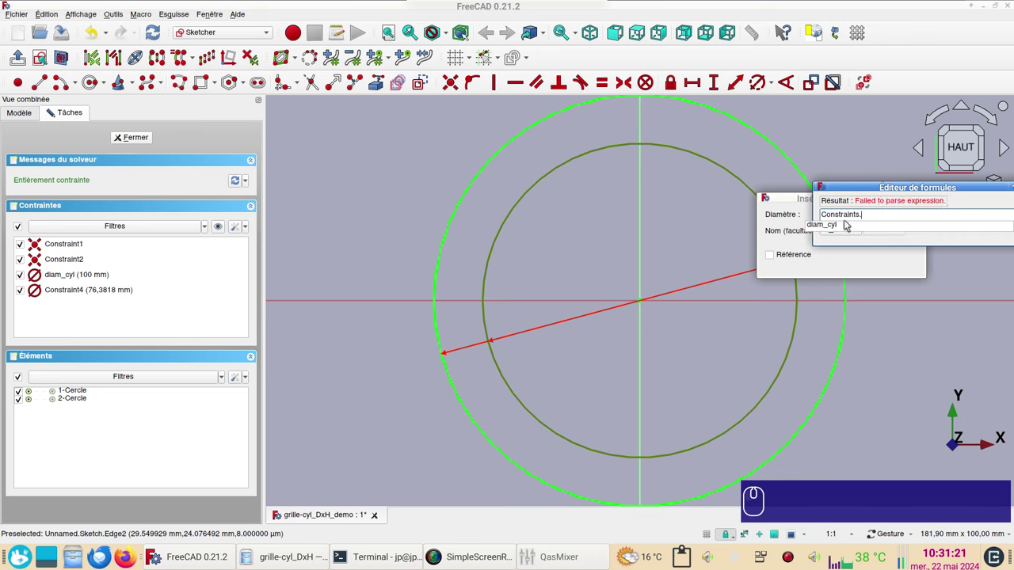
pyautogui.click(845, 228)
pyautogui.click(895, 231)
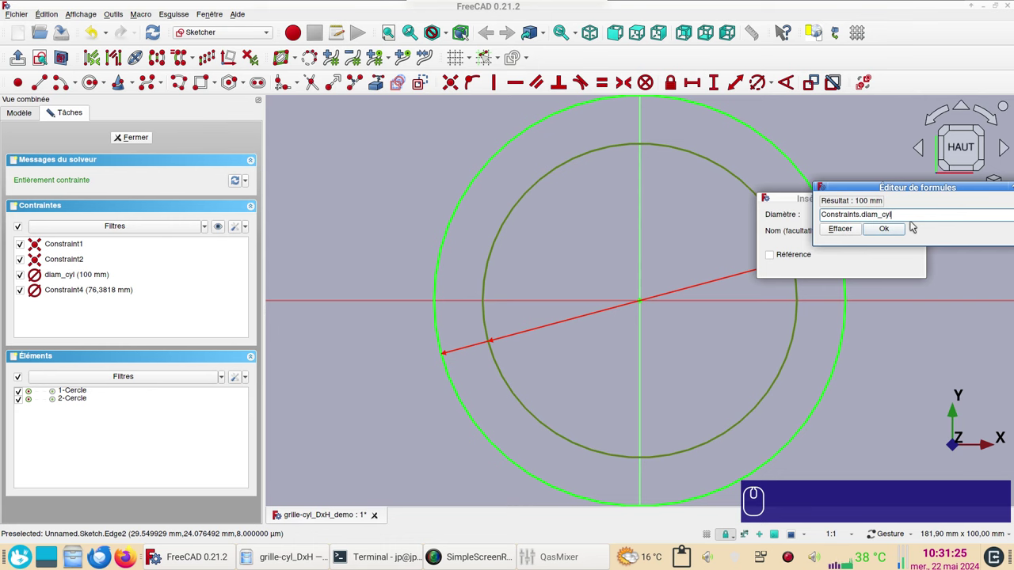
# Step: Complete the formula as diam_cyl - 4 mm (96 mm) and close the sketch
pyautogui.press('-')
pyautogui.press('KP_4')
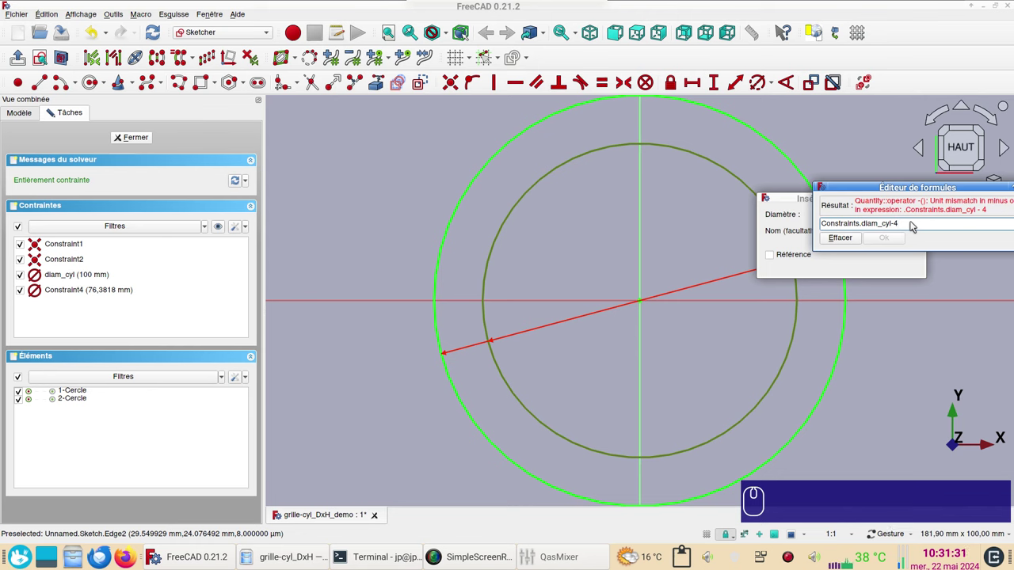
pyautogui.write('mm')
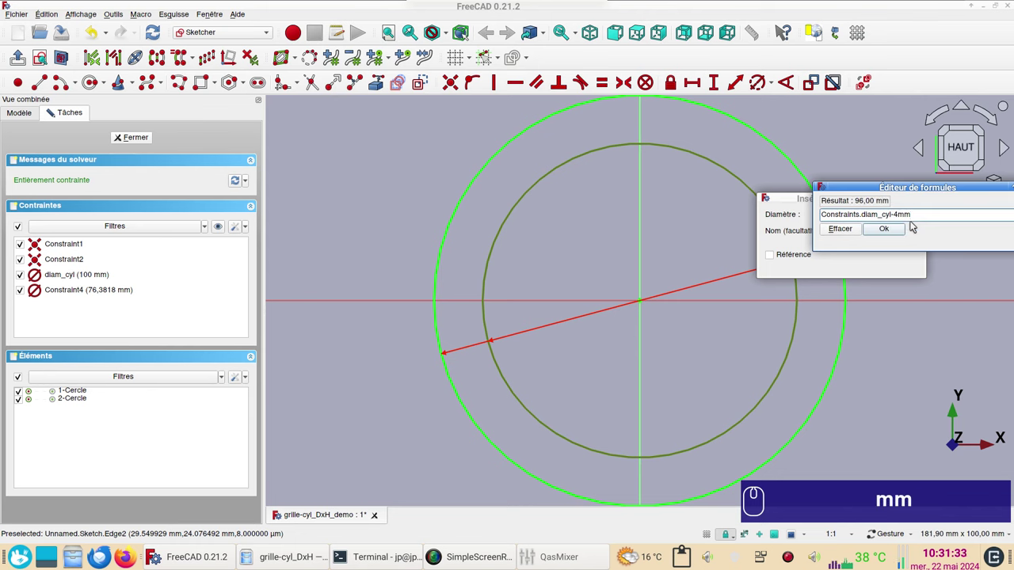
pyautogui.click(889, 231)
pyautogui.click(897, 263)
pyautogui.click(869, 262)
pyautogui.click(140, 141)
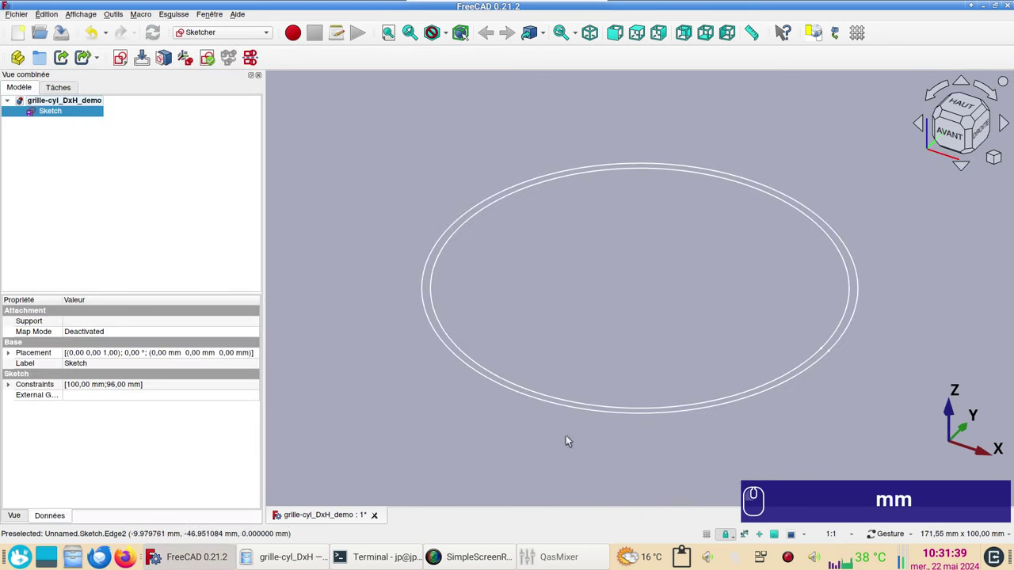
pyautogui.click(739, 433)
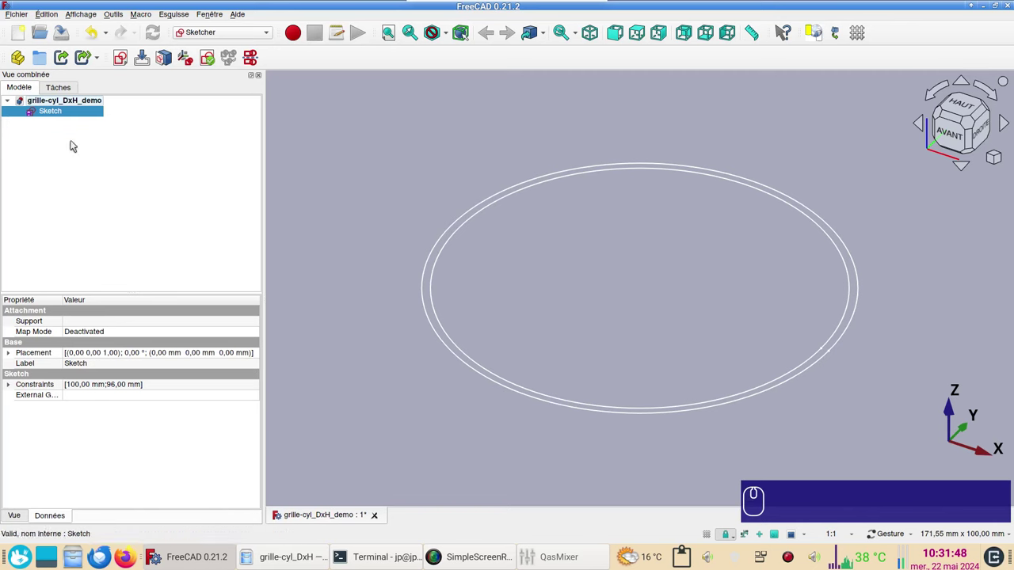
pyautogui.moveTo(236, 153); pyautogui.dragTo(332, 120)
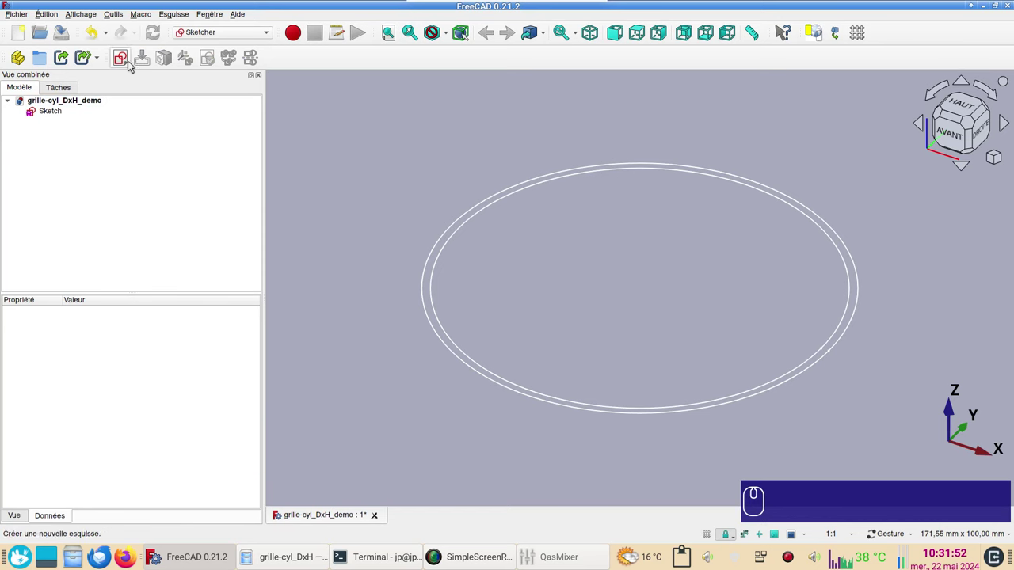
# Step: In a new sketch, join the hole centres with a line at 60° to the vertical axis
pyautogui.click(126, 63)
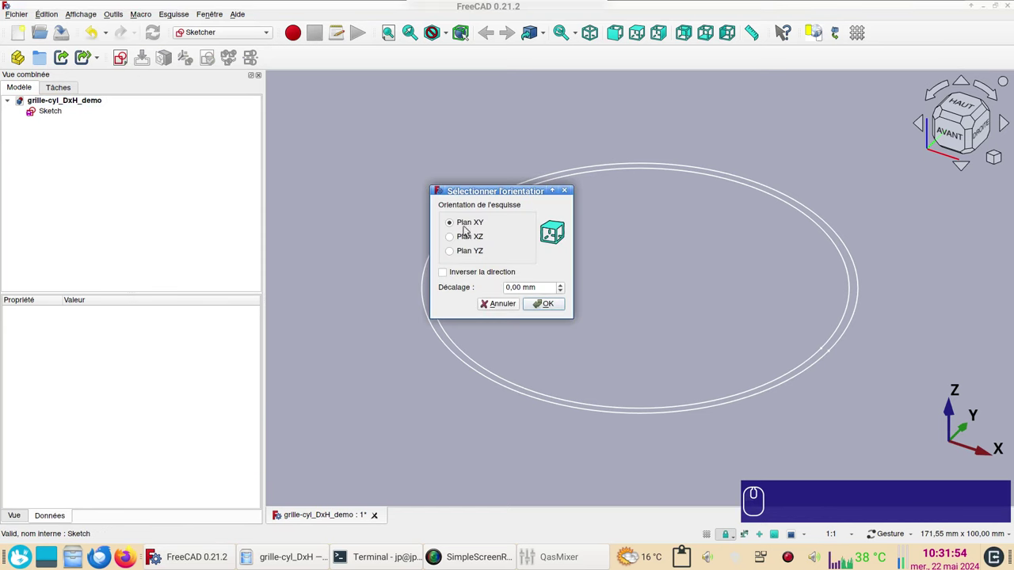
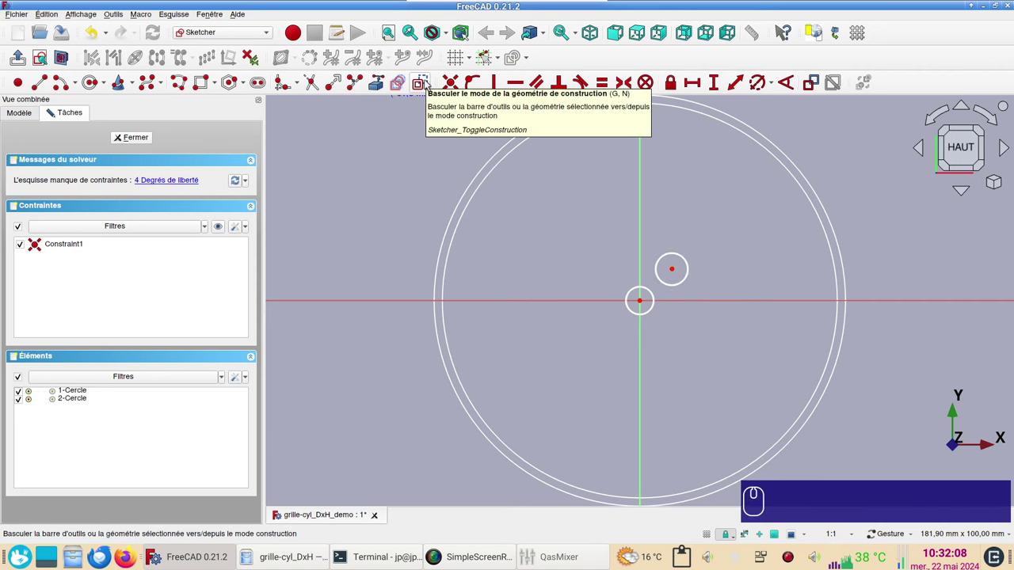
pyautogui.click(429, 84)
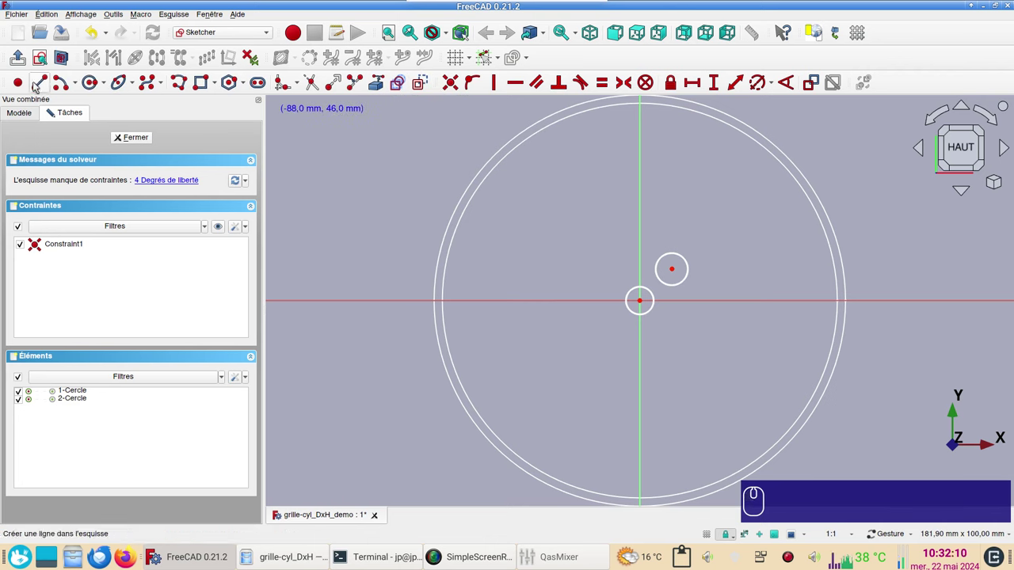
pyautogui.click(36, 84)
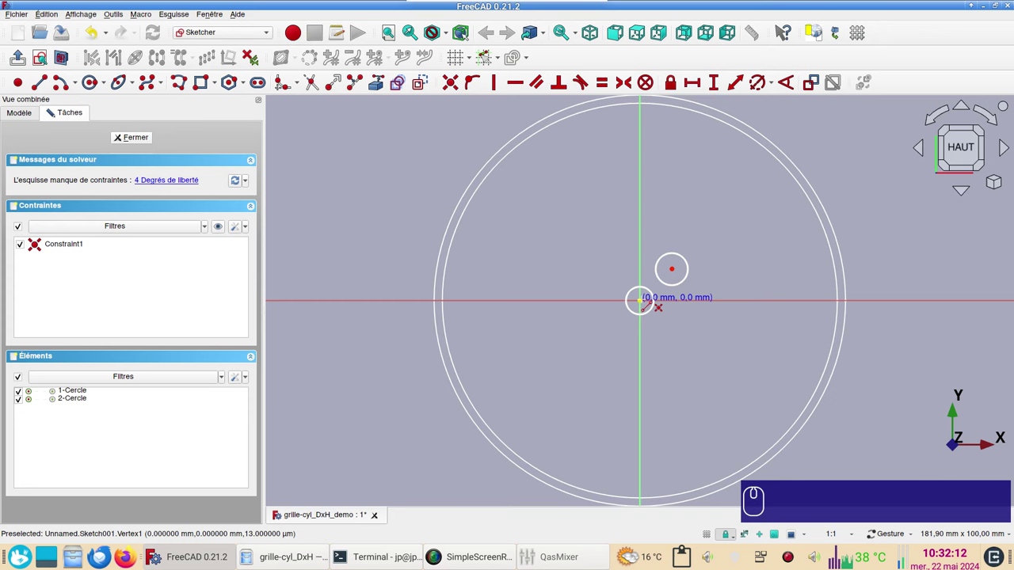
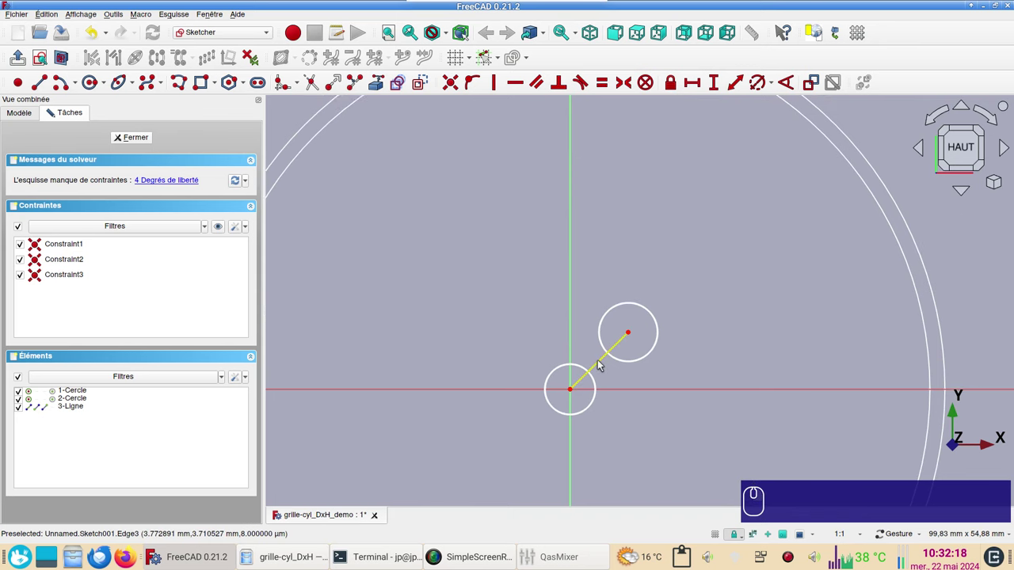
pyautogui.click(604, 362)
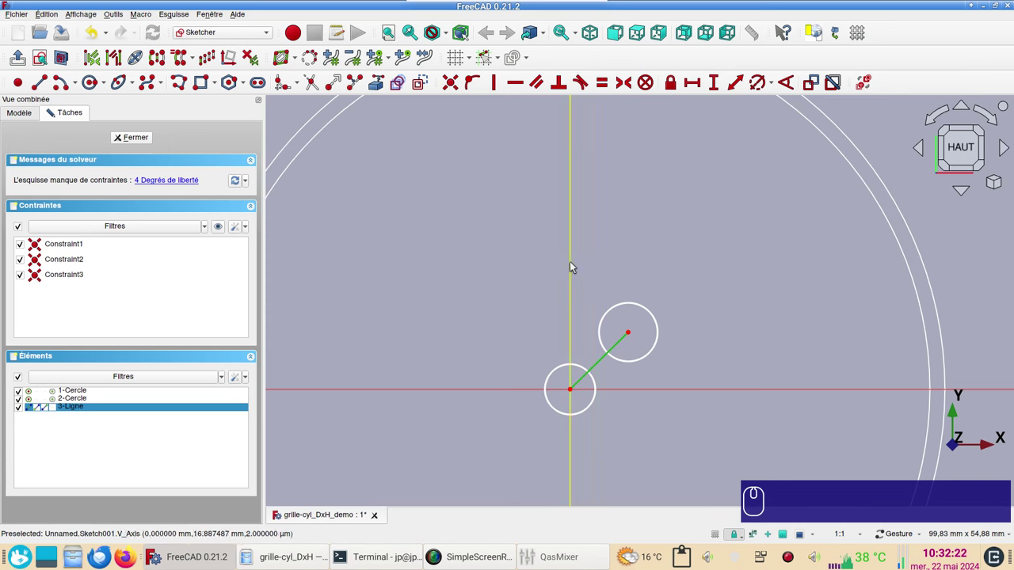
pyautogui.click(577, 264)
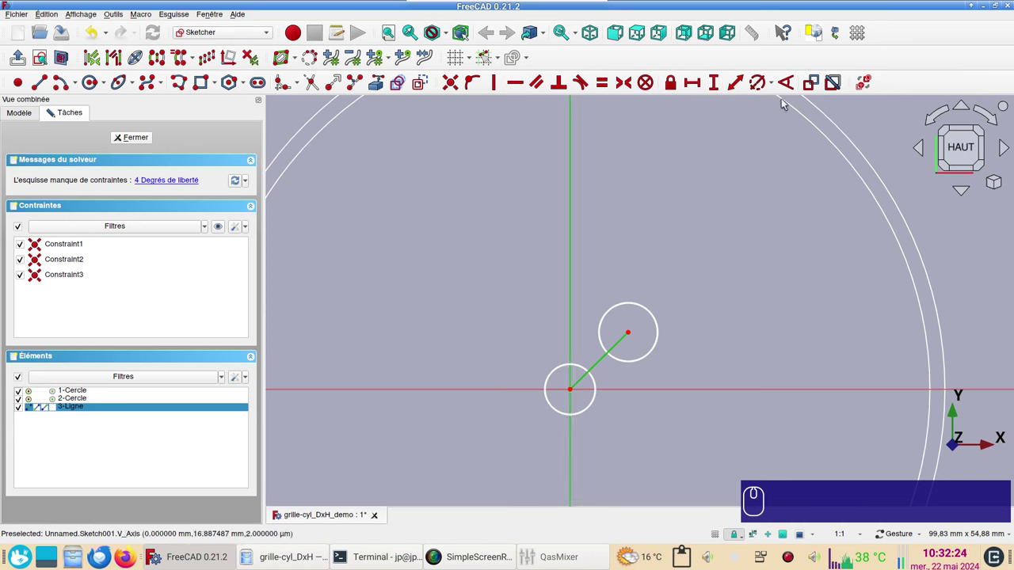
pyautogui.click(789, 88)
pyautogui.press('KP_6')
pyautogui.press('KP_0')
pyautogui.press('Return')
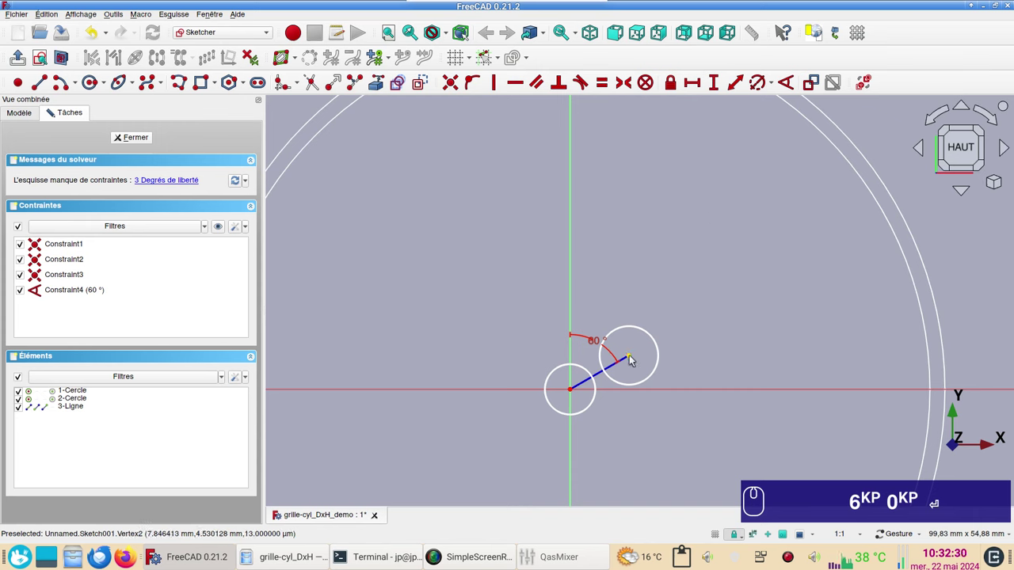
# Step: Add a horizontal distance to the line's end and link it to Sketch.Constraints.diam_cyl
pyautogui.moveTo(633, 360); pyautogui.dragTo(561, 220)
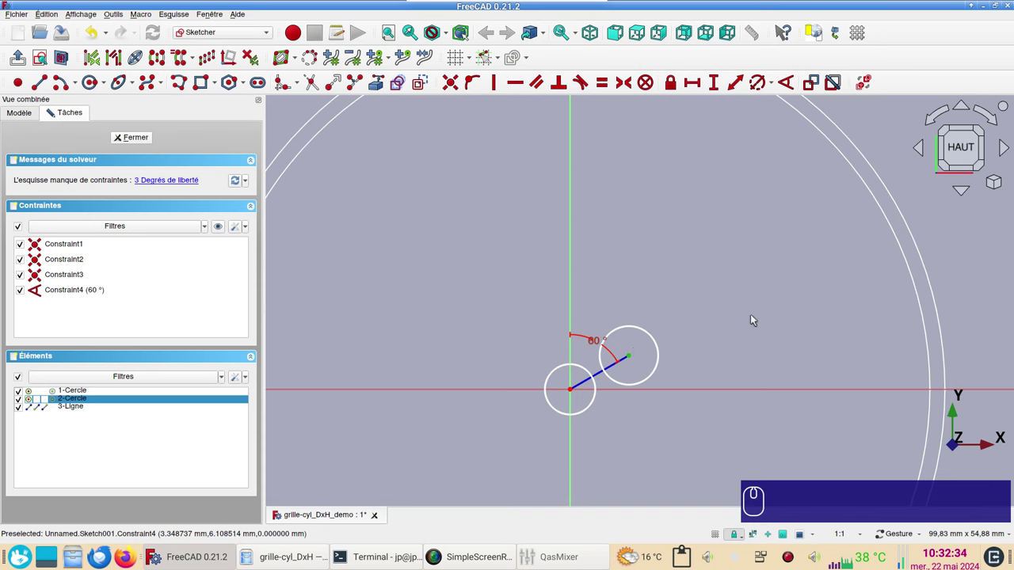
pyautogui.press('i')
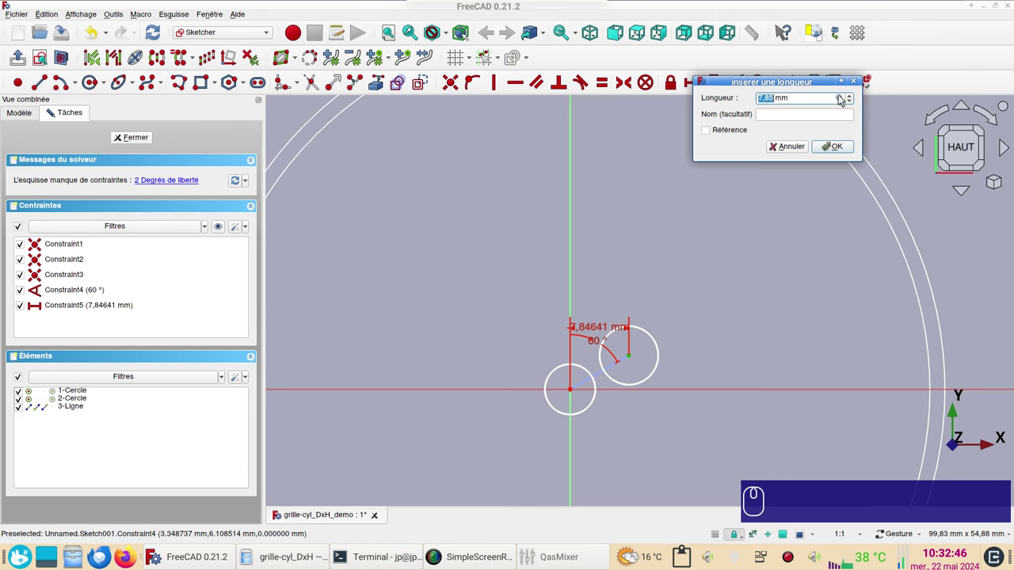
pyautogui.click(842, 97)
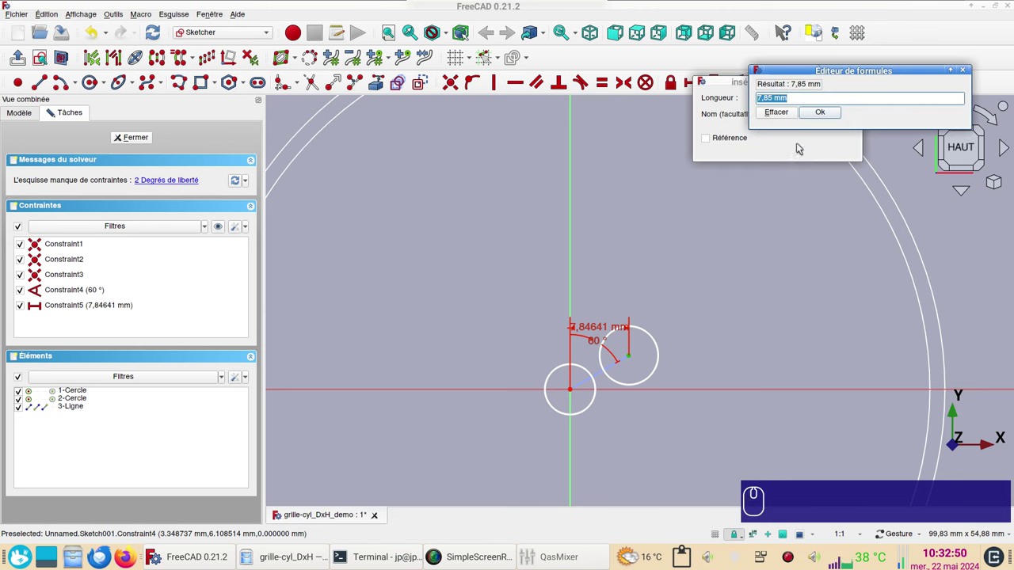
pyautogui.press('s')
pyautogui.write('sk')
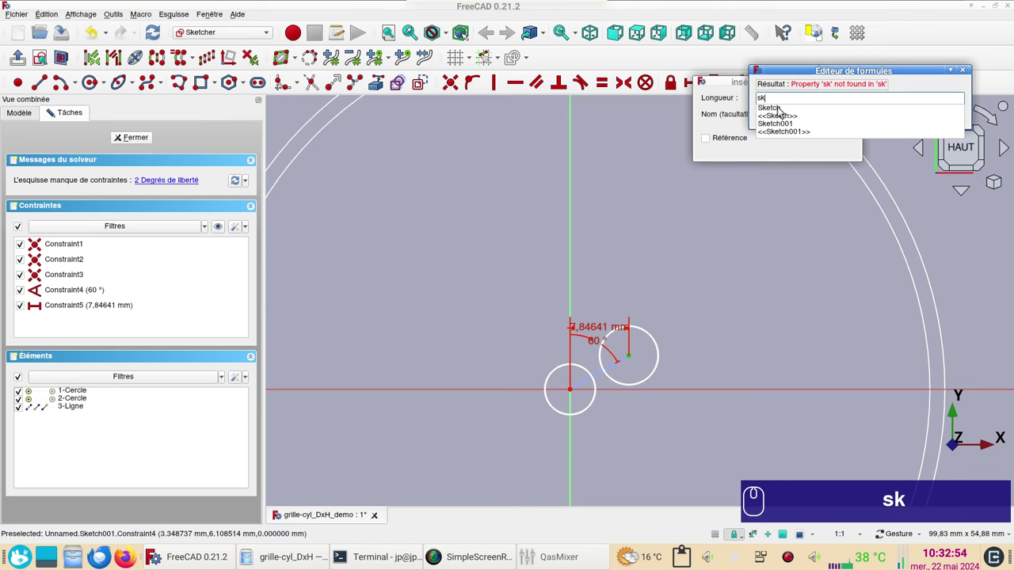
pyautogui.click(782, 112)
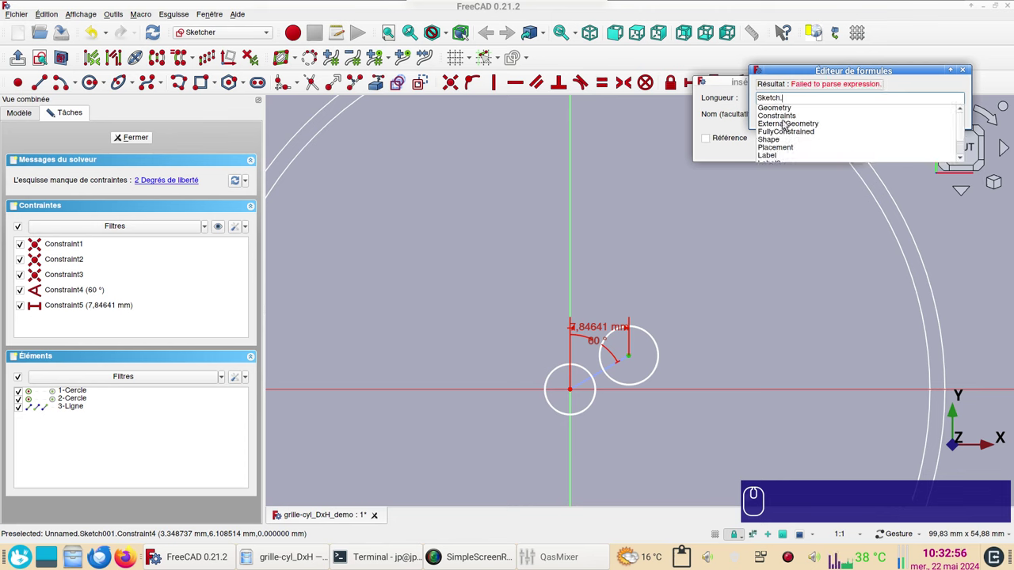
pyautogui.click(789, 119)
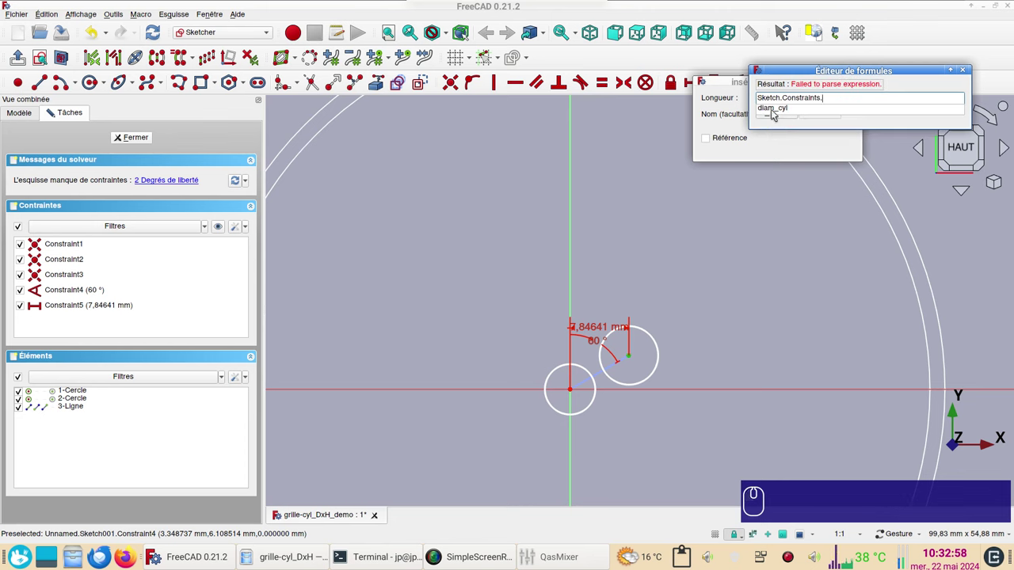
pyautogui.click(776, 112)
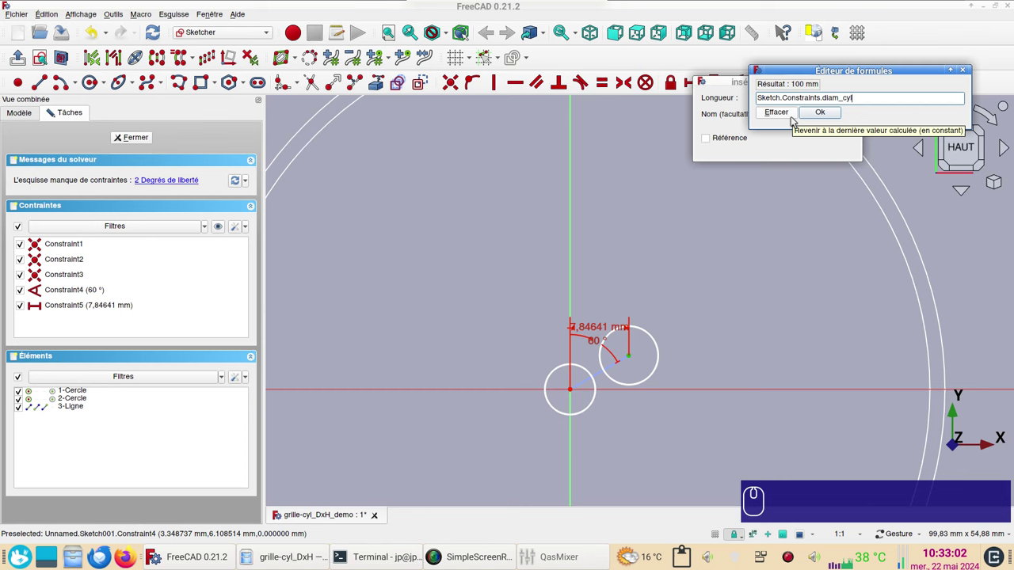
# Step: Complete the spacing formula as diam_cyl * pi / 80, giving 3.93 mm
pyautogui.write('(*)')
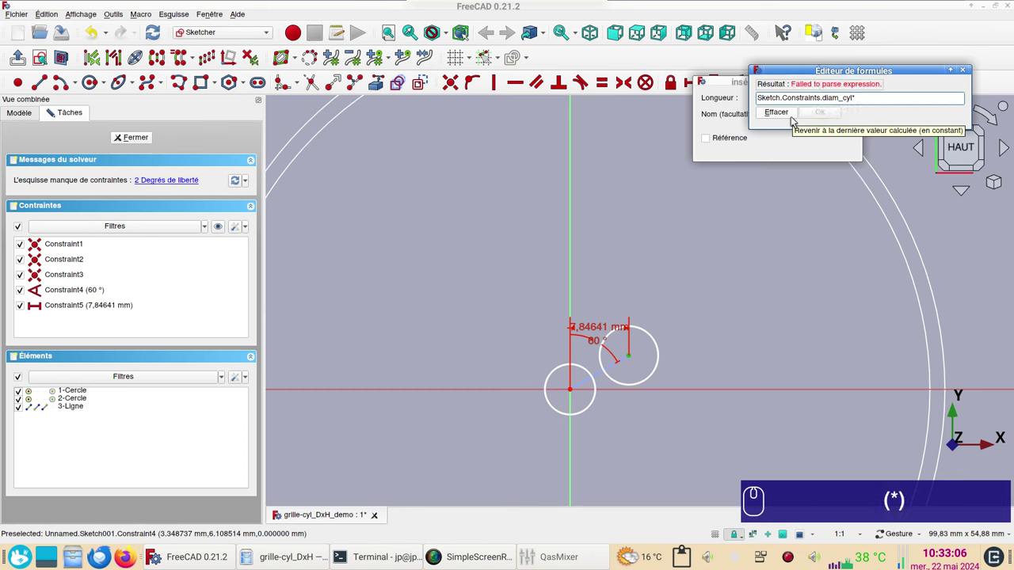
pyautogui.write('pi')
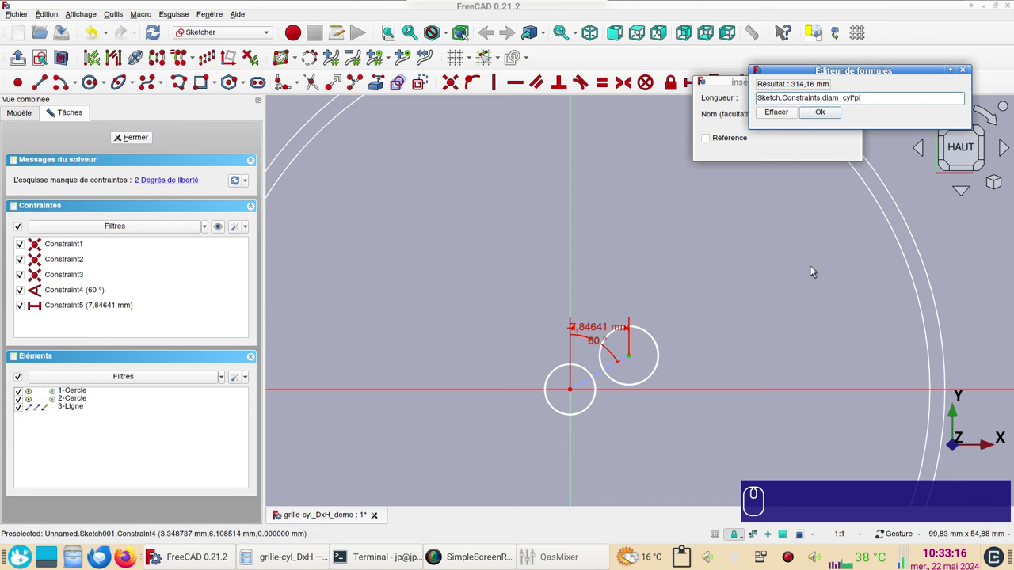
pyautogui.press('KP_Divide')
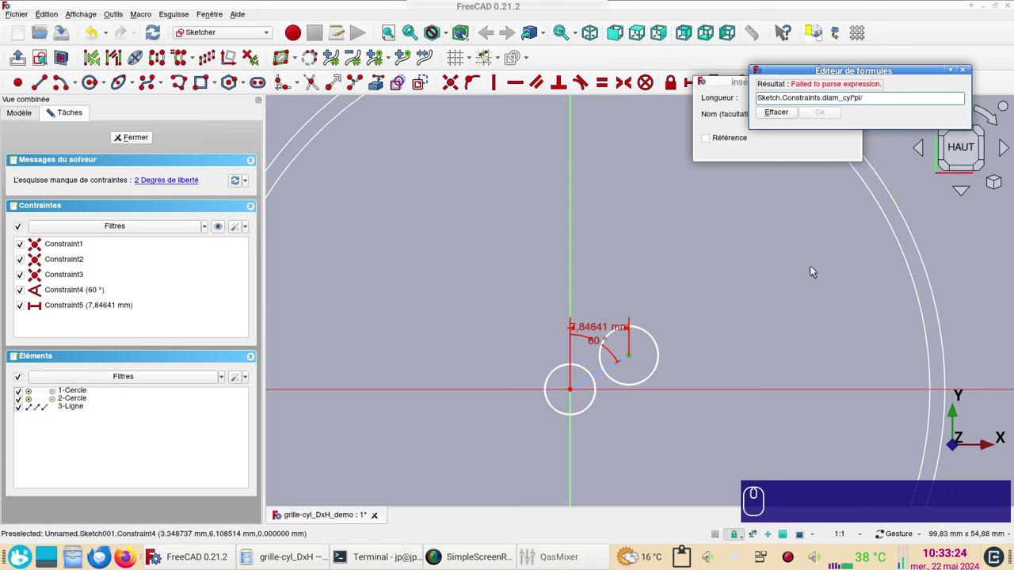
pyautogui.press('KP_8')
pyautogui.press('KP_0')
pyautogui.press('Return')
pyautogui.press('Return')
pyautogui.scroll(3)
pyautogui.middleClick(665, 345)
# Step: Add the vertical hole spacing and name the spacings ecart_y and ecart_x (2.27 mm)
pyautogui.rightClick(766, 307)
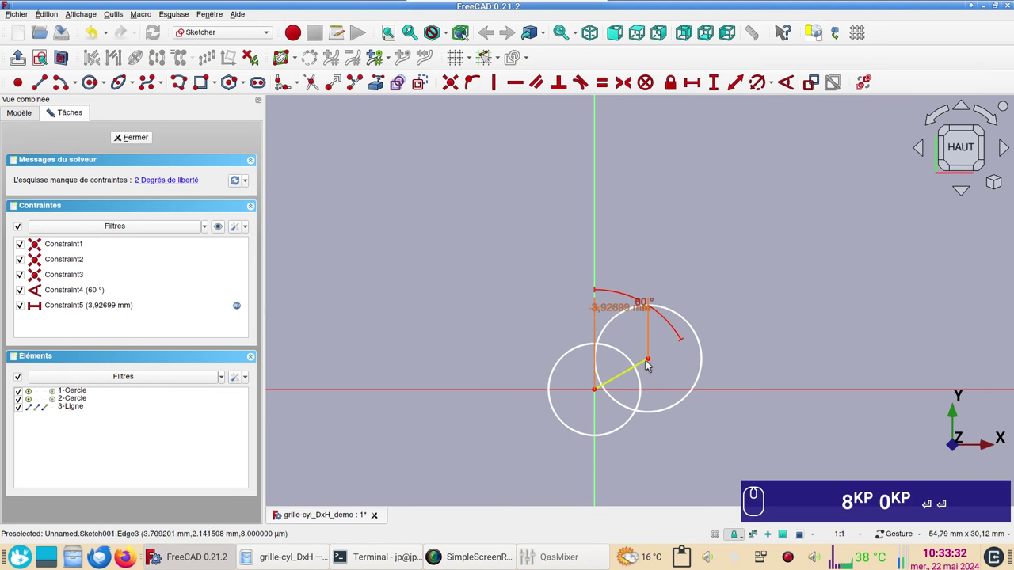
pyautogui.click(654, 361)
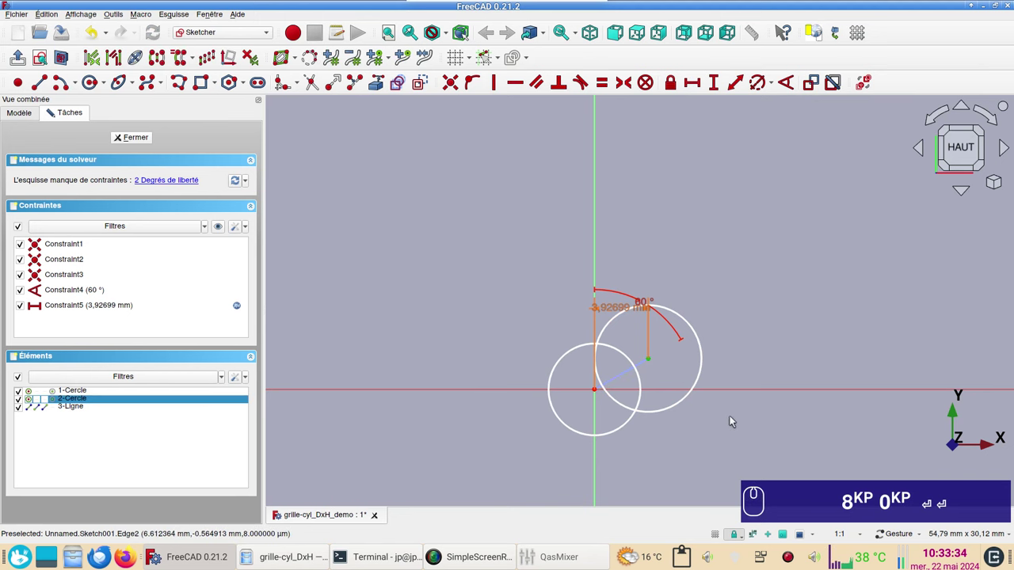
pyautogui.press('i')
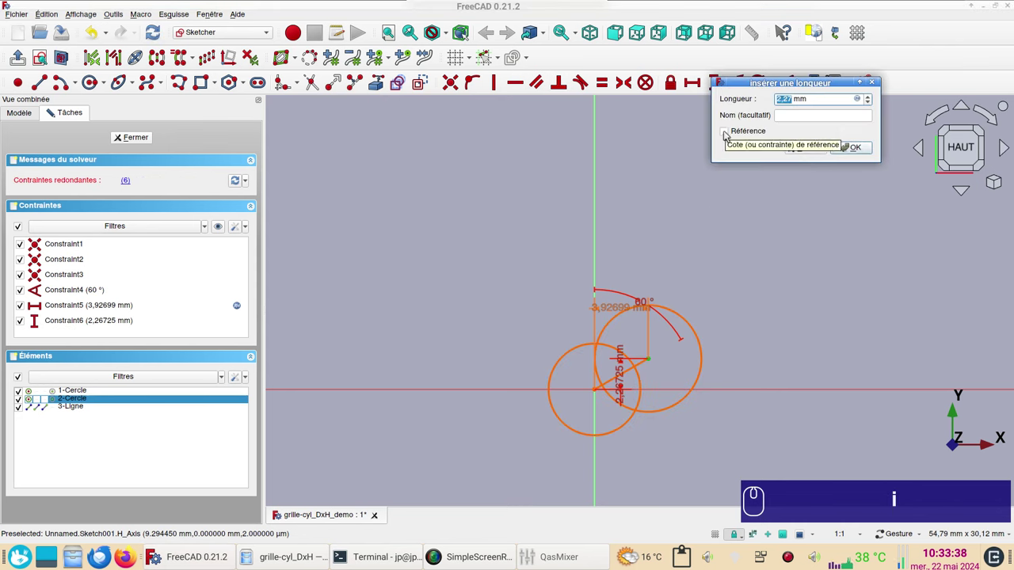
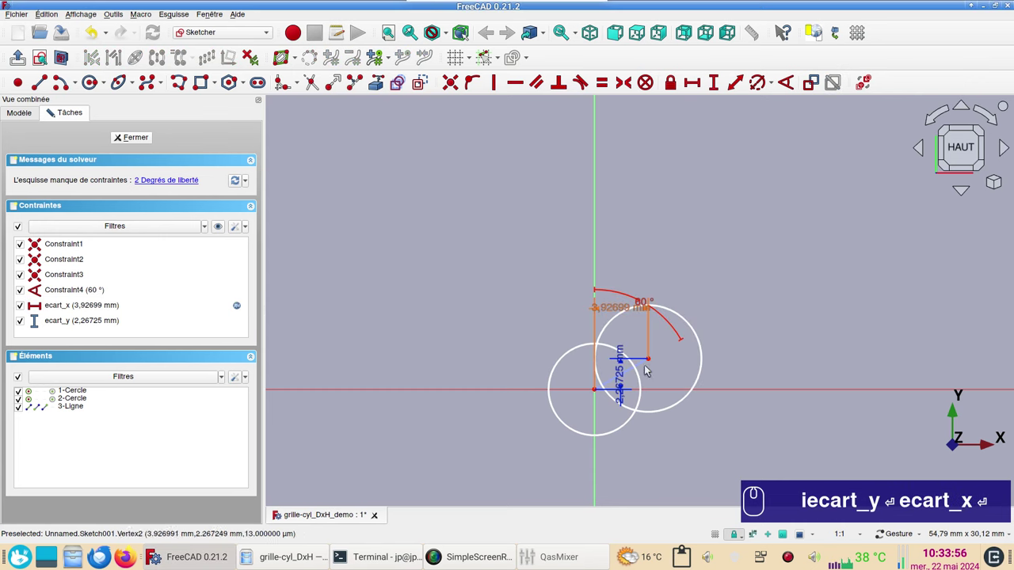
pyautogui.moveTo(630, 385); pyautogui.dragTo(629, 313)
pyautogui.write('iecart_y ⏎ ecart_x ⏎')
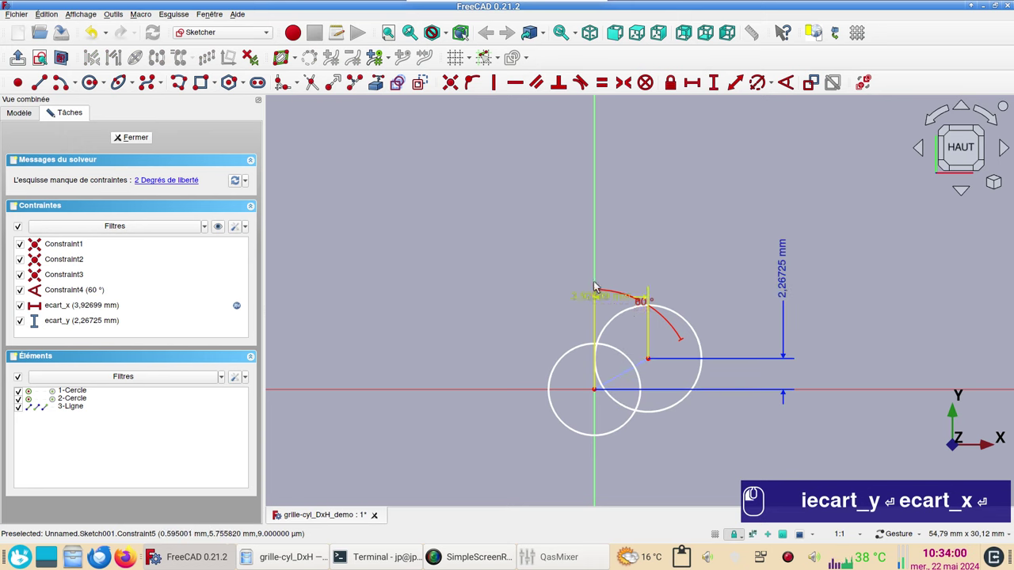
pyautogui.click(567, 254)
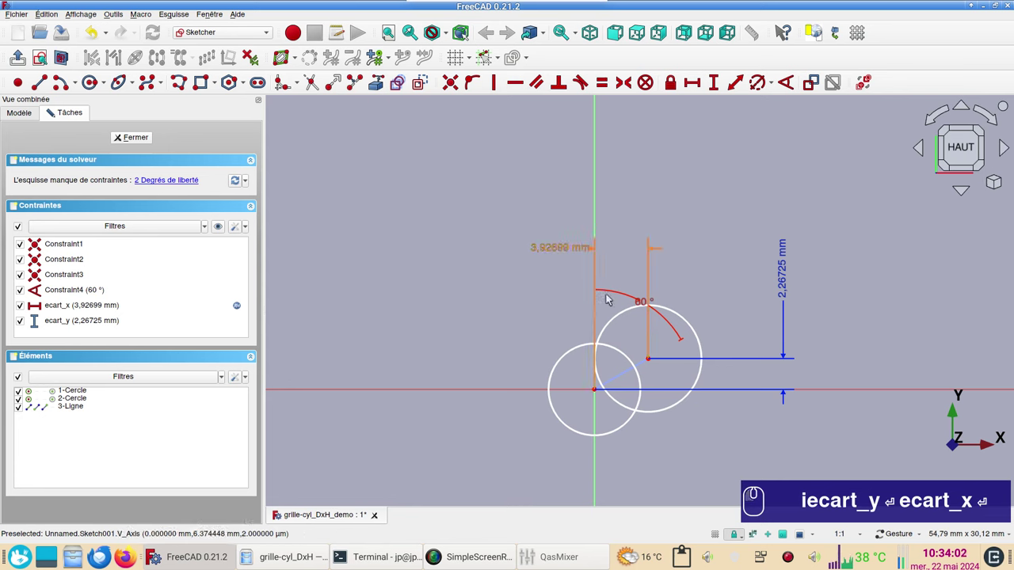
# Step: Make the two holes equal and begin a diameter constraint on them
pyautogui.click(695, 324)
pyautogui.click(617, 347)
pyautogui.write('iecart_y ⏎ ecart_x ⏎')
pyautogui.write('r')
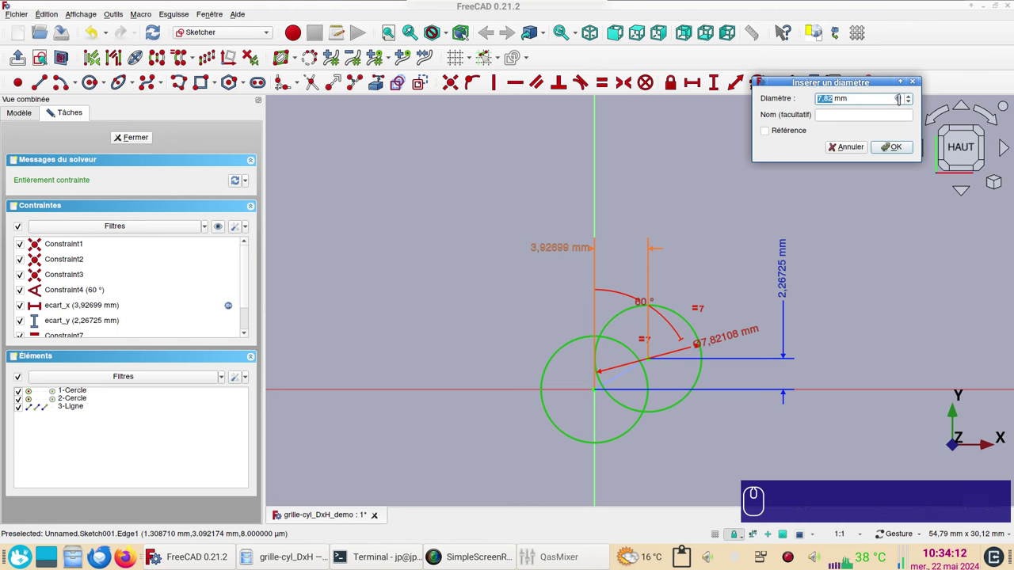
# Step: Bind the hole diameter to Constraints.ecart_x * 0.9, giving 3.53 mm holes
pyautogui.click(901, 98)
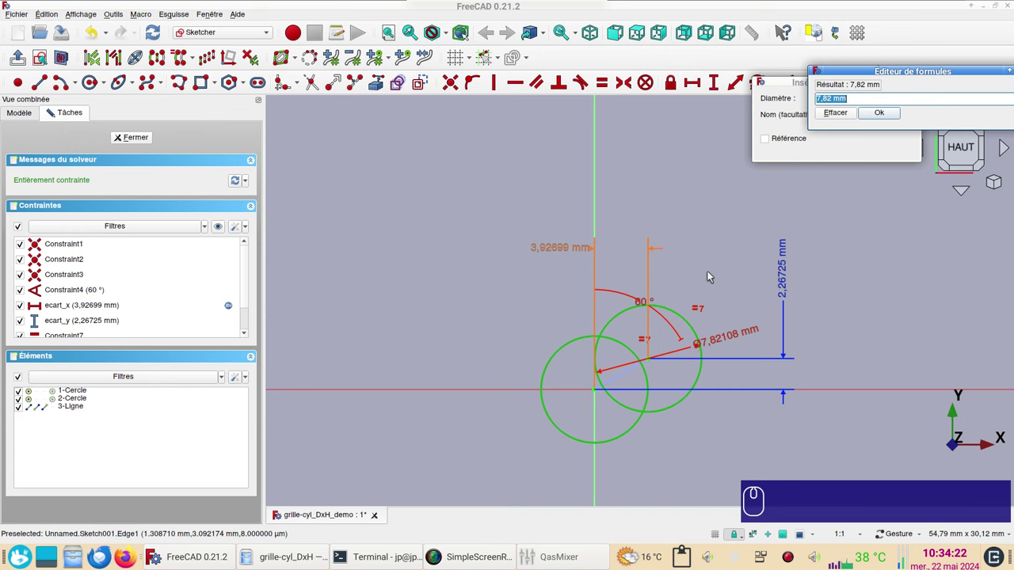
pyautogui.write('co')
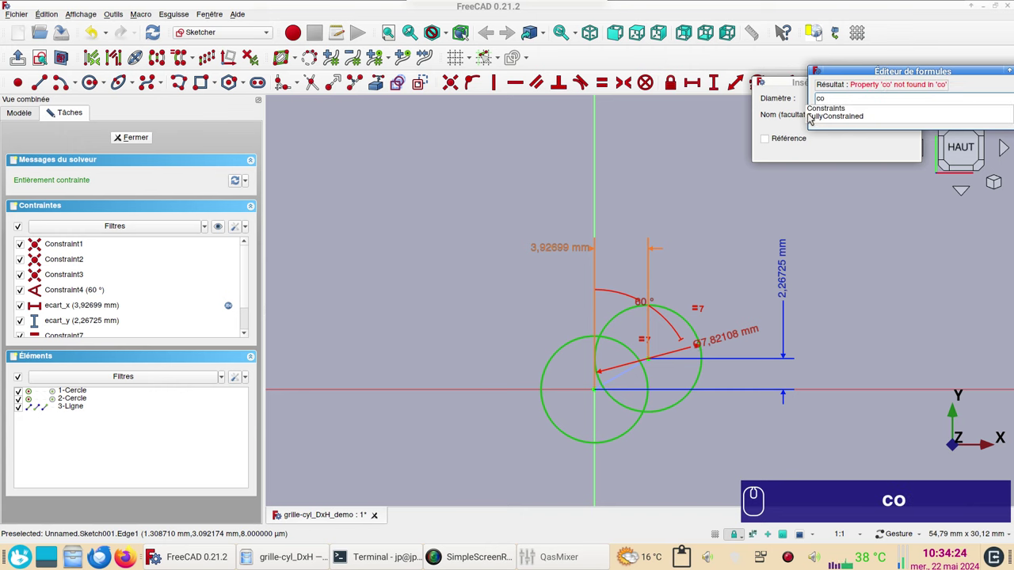
pyautogui.moveTo(827, 111); pyautogui.dragTo(830, 120)
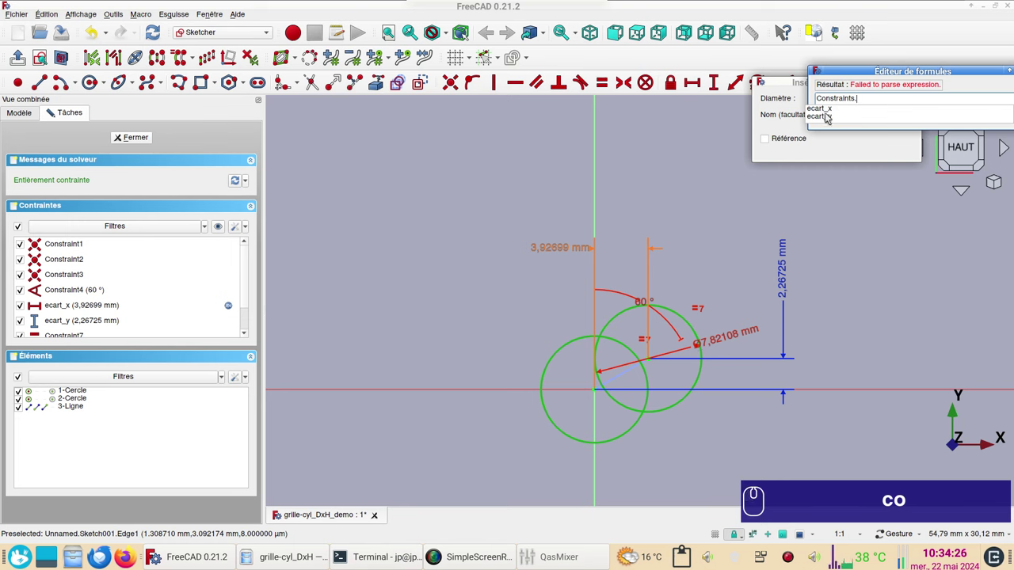
pyautogui.click(827, 114)
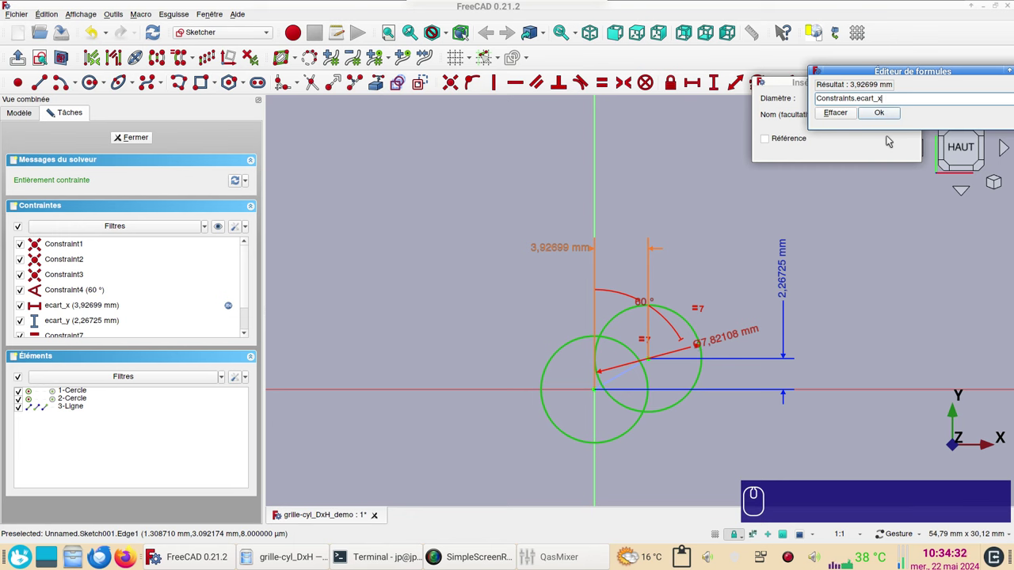
pyautogui.press('*')
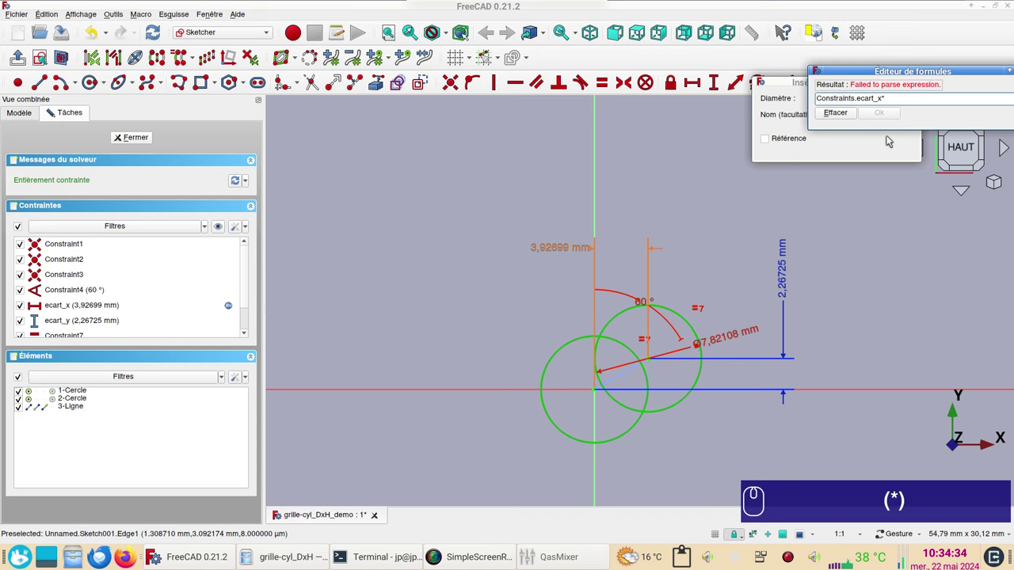
pyautogui.press('KP_0')
pyautogui.press('.')
pyautogui.press('KP_9')
pyautogui.press('Return')
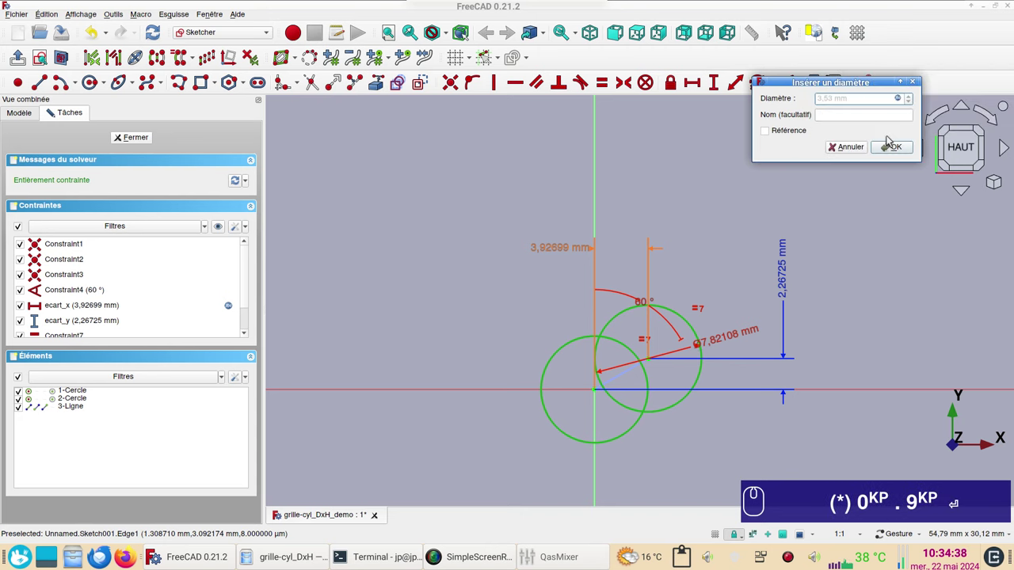
pyautogui.press('Return')
pyautogui.scroll(3)
pyautogui.click(686, 331)
pyautogui.rightClick(712, 212)
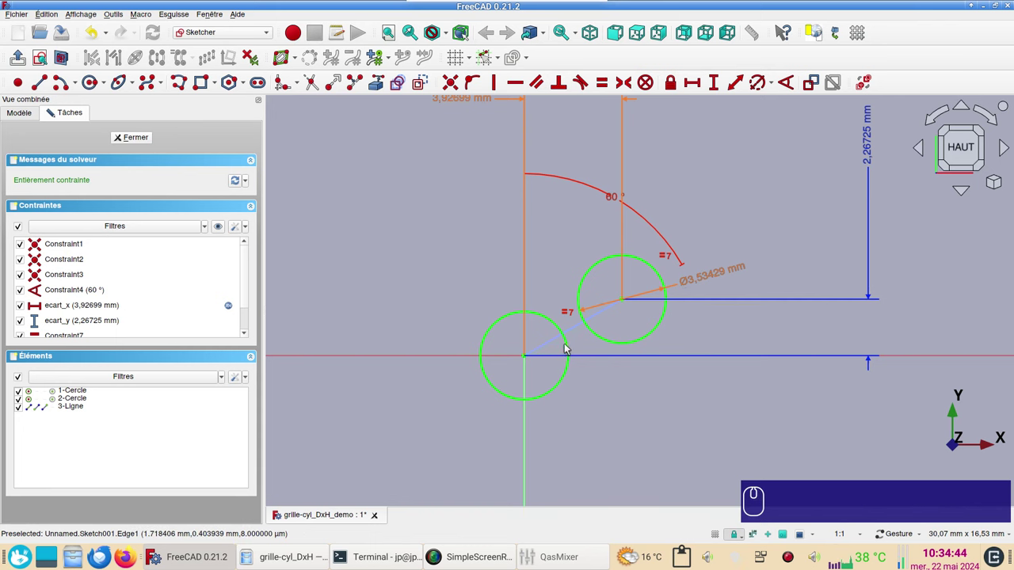
# Step: Constrain a 1 mm wall distance between the two circles' edges and move its label aside
pyautogui.click(572, 346)
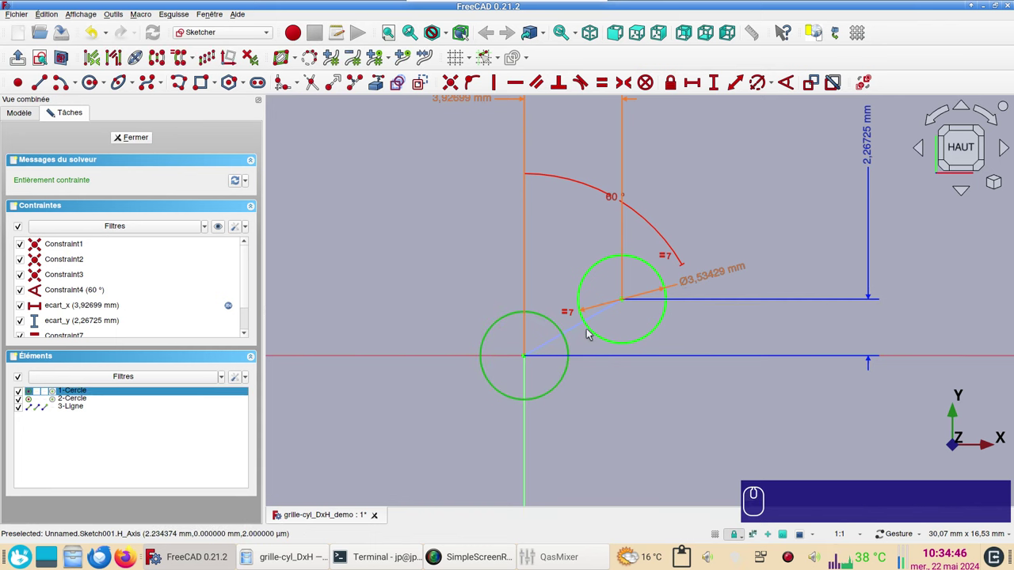
pyautogui.click(592, 331)
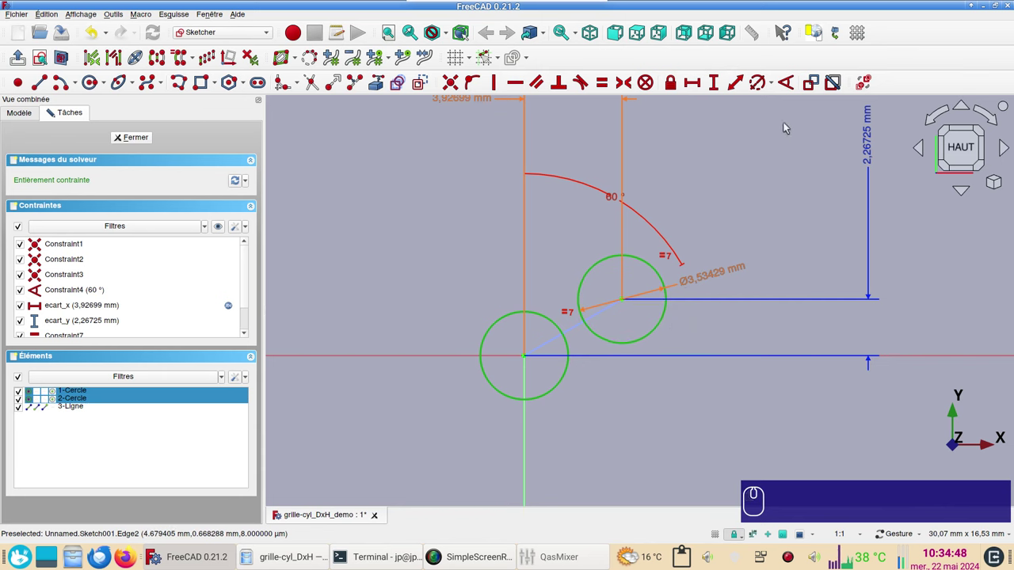
pyautogui.click(737, 92)
pyautogui.click(767, 132)
pyautogui.click(879, 149)
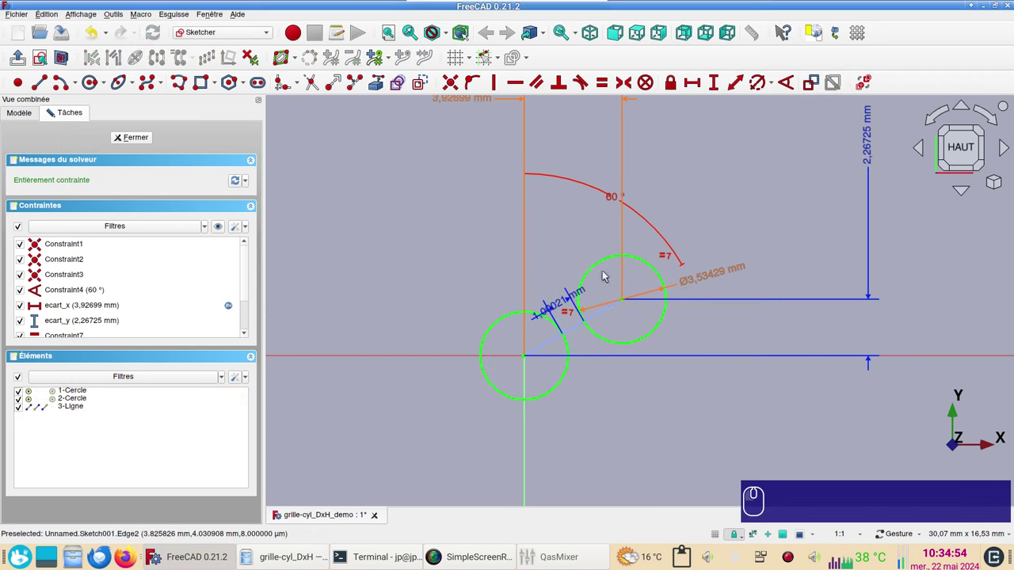
pyautogui.moveTo(563, 308); pyautogui.dragTo(711, 422)
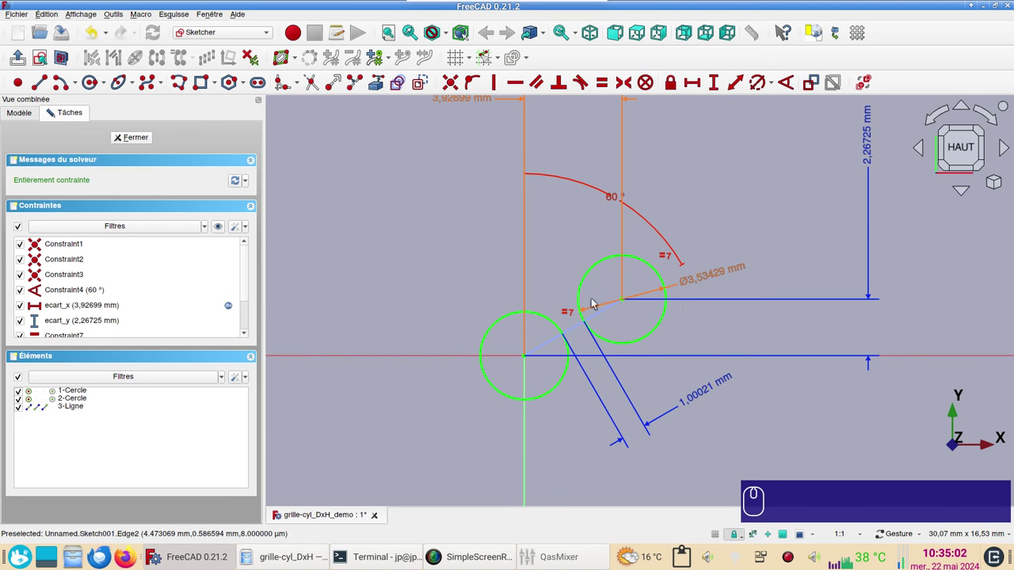
# Step: Check and dismiss the constraint display options
pyautogui.scroll(-3)
pyautogui.click(238, 227)
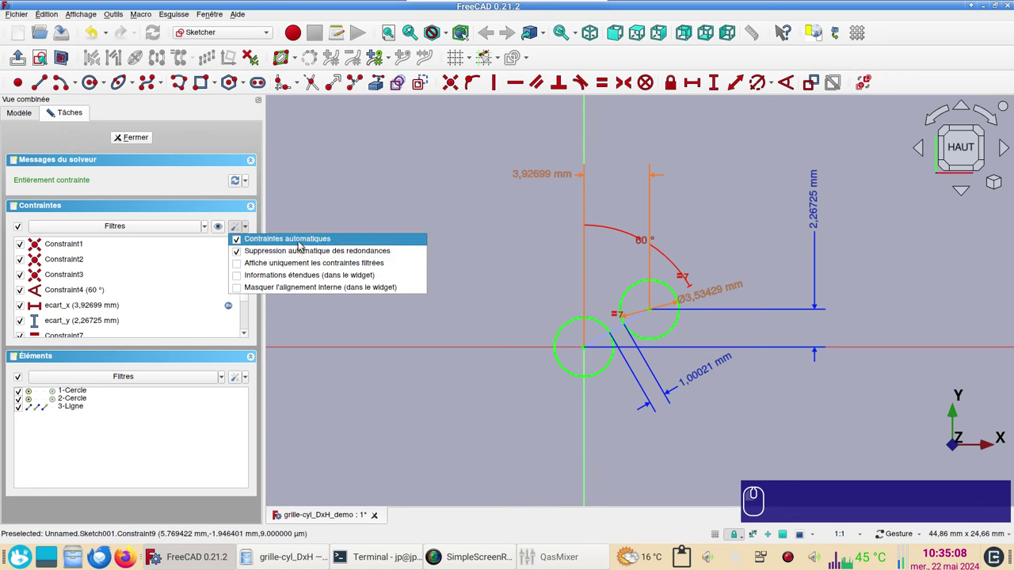
pyautogui.click(396, 183)
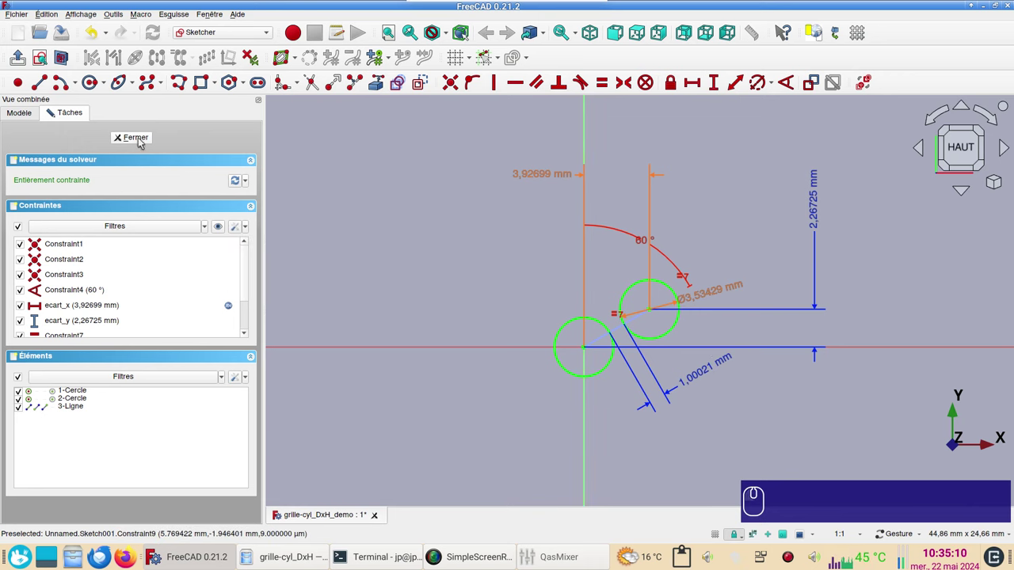
# Step: Close the hole sketch, switch to the Draft workbench and view the sketches from above
pyautogui.click(709, 349)
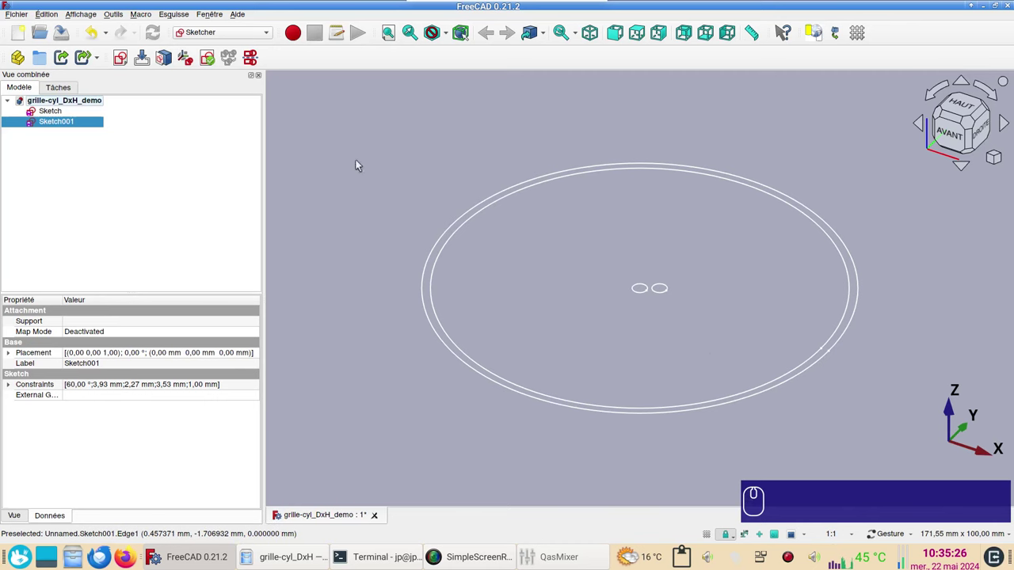
pyautogui.click(254, 35)
pyautogui.click(244, 40)
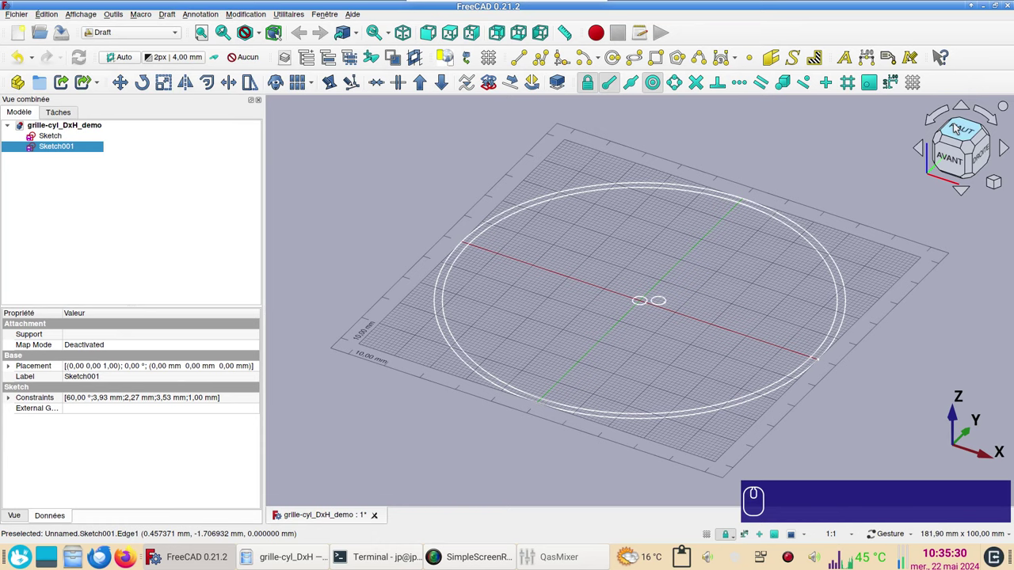
pyautogui.click(959, 129)
pyautogui.click(911, 85)
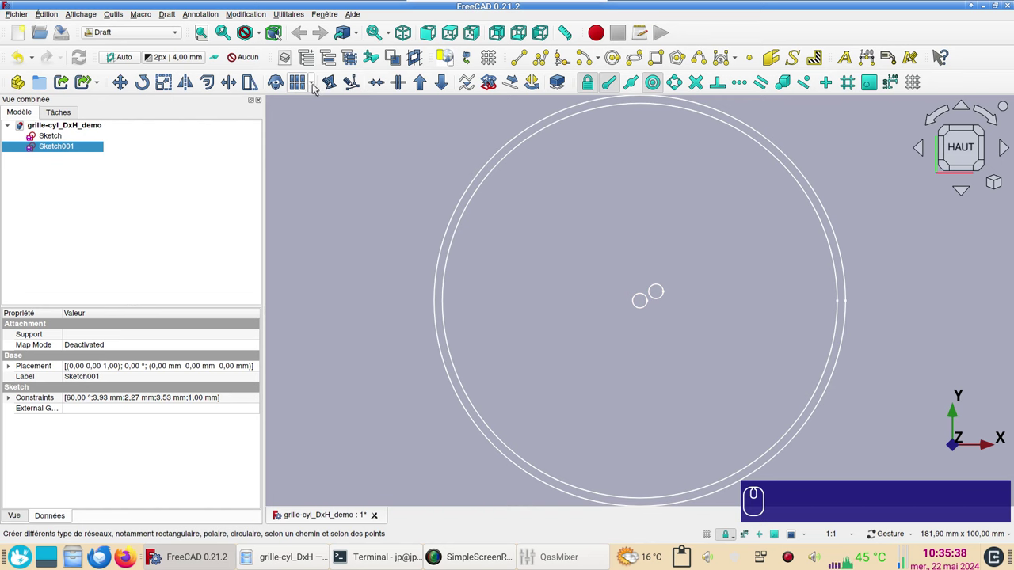
# Step: Create an orthogonal array of the hole sketch with 40 copies along X, 1 in Y and Z
pyautogui.click(317, 88)
pyautogui.click(323, 101)
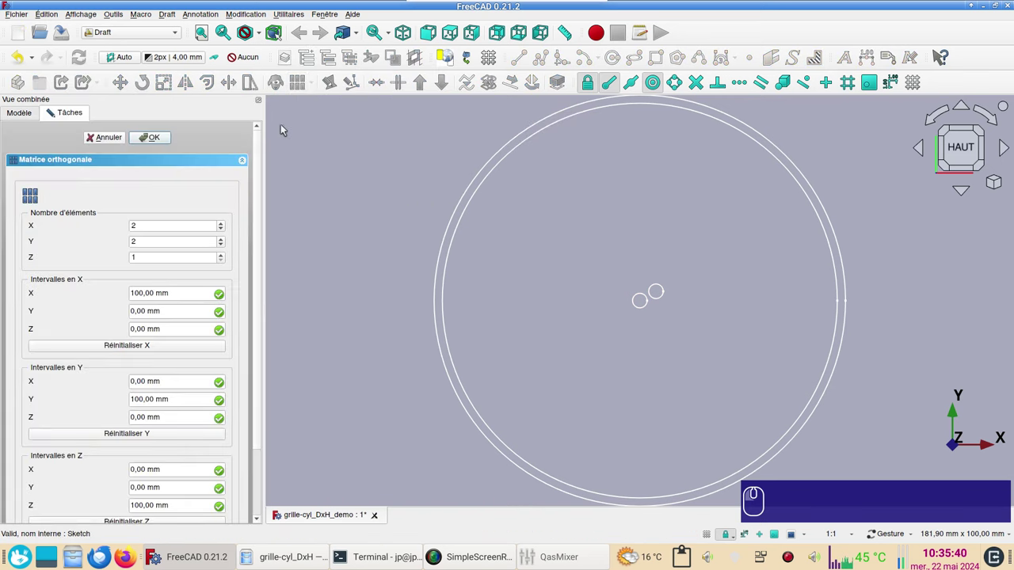
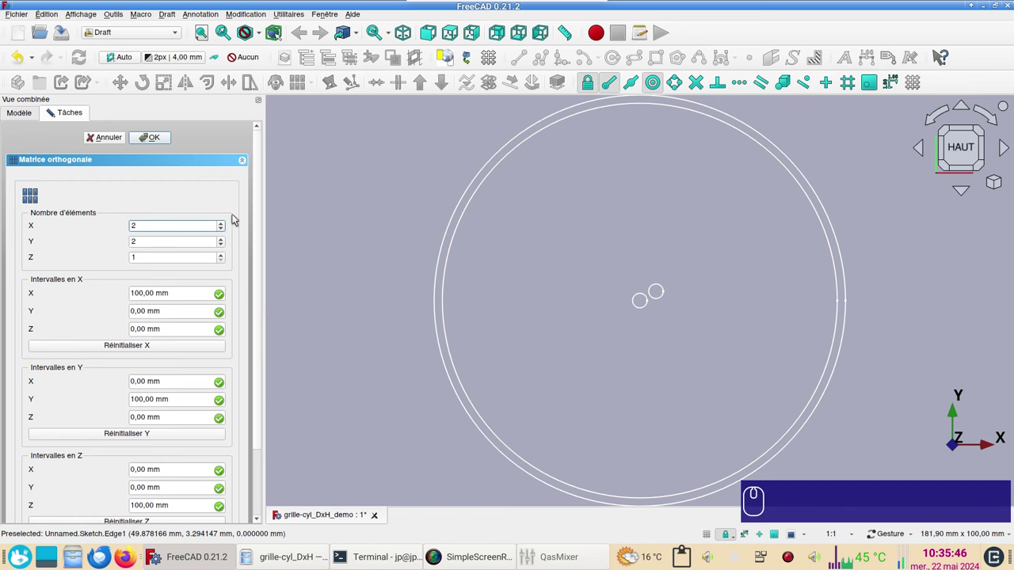
pyautogui.press('BackSpace')
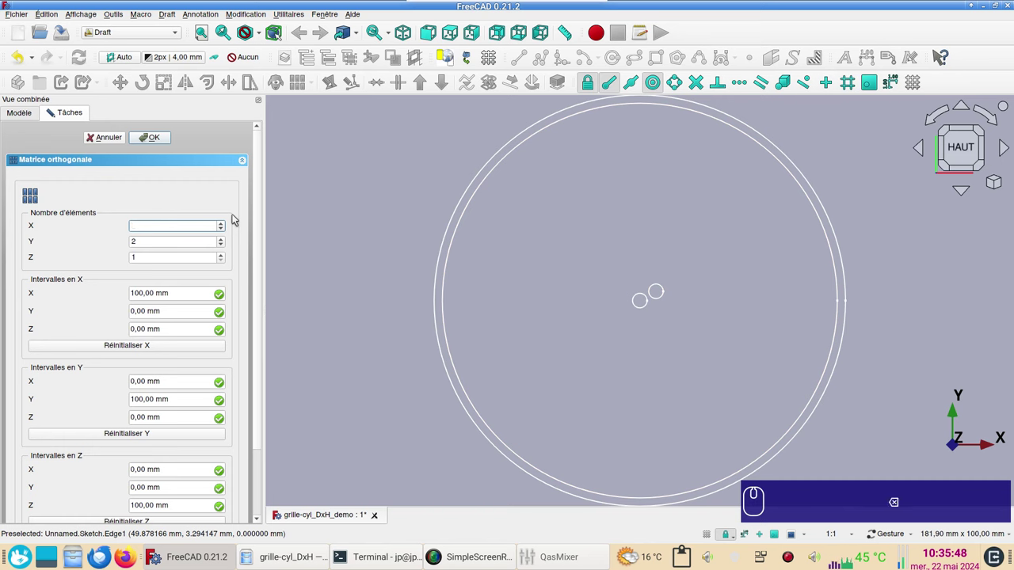
pyautogui.press('KP_4')
pyautogui.press('KP_0')
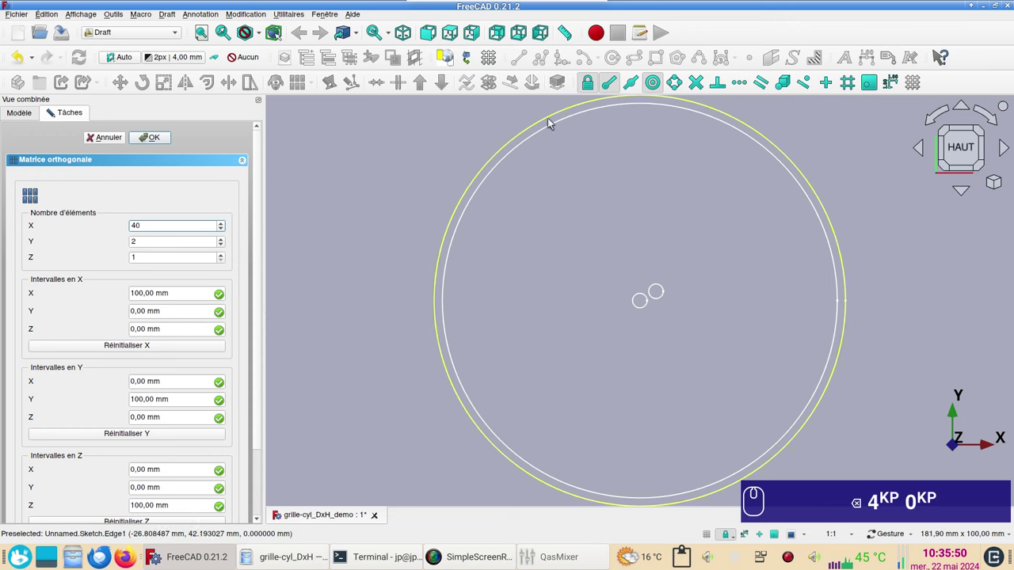
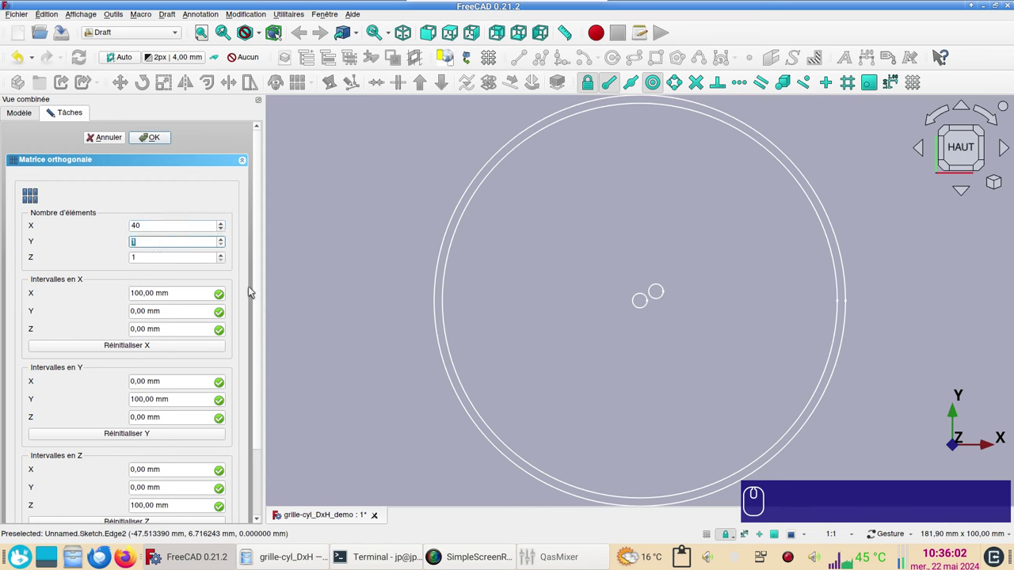
pyautogui.moveTo(260, 300); pyautogui.dragTo(47, 471)
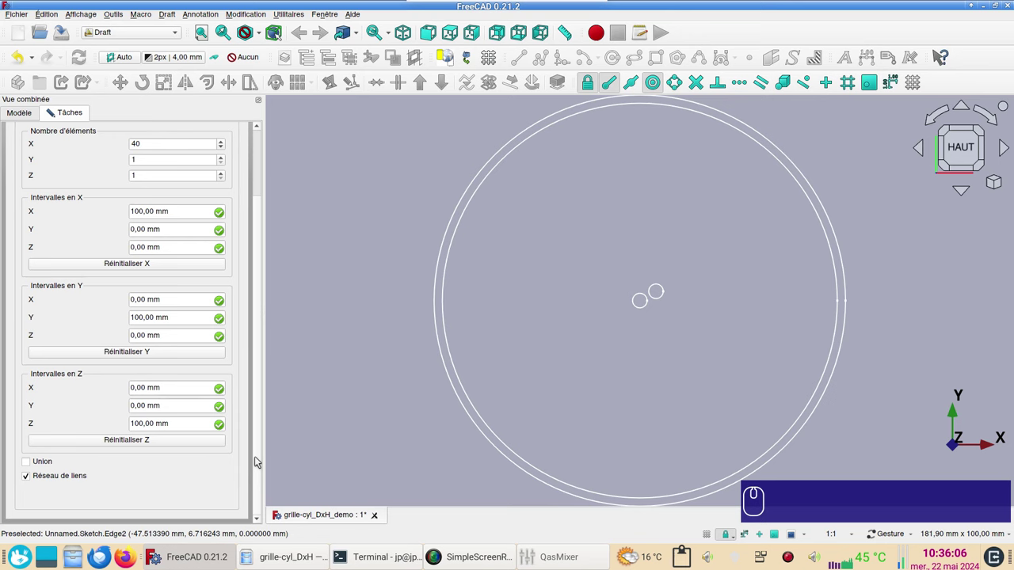
pyautogui.click(260, 459)
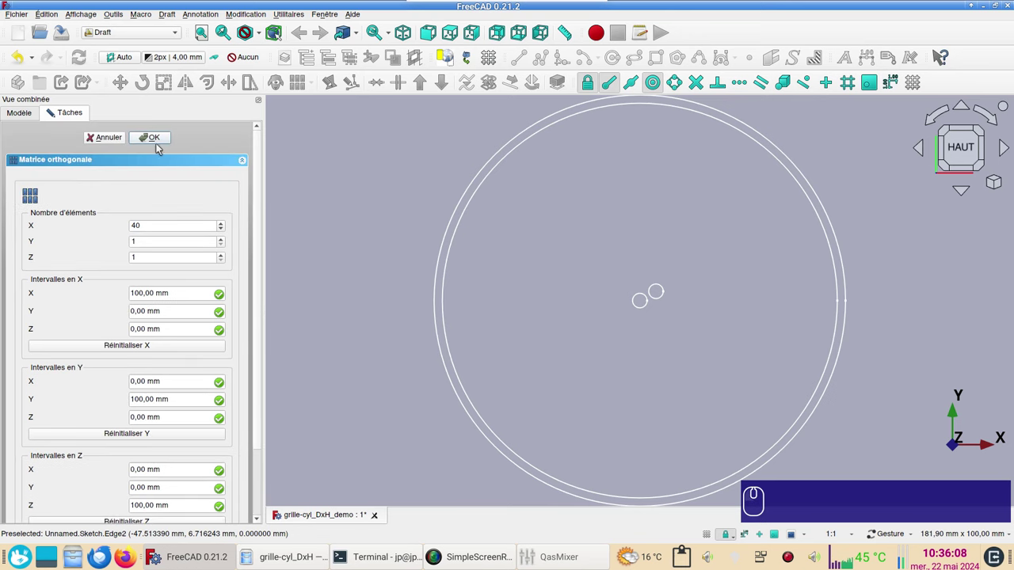
# Step: Locate the Array's Interval X property and begin editing its x value with a formula
pyautogui.click(160, 142)
pyautogui.scroll(-3)
pyautogui.scroll(-3)
pyautogui.click(7, 447)
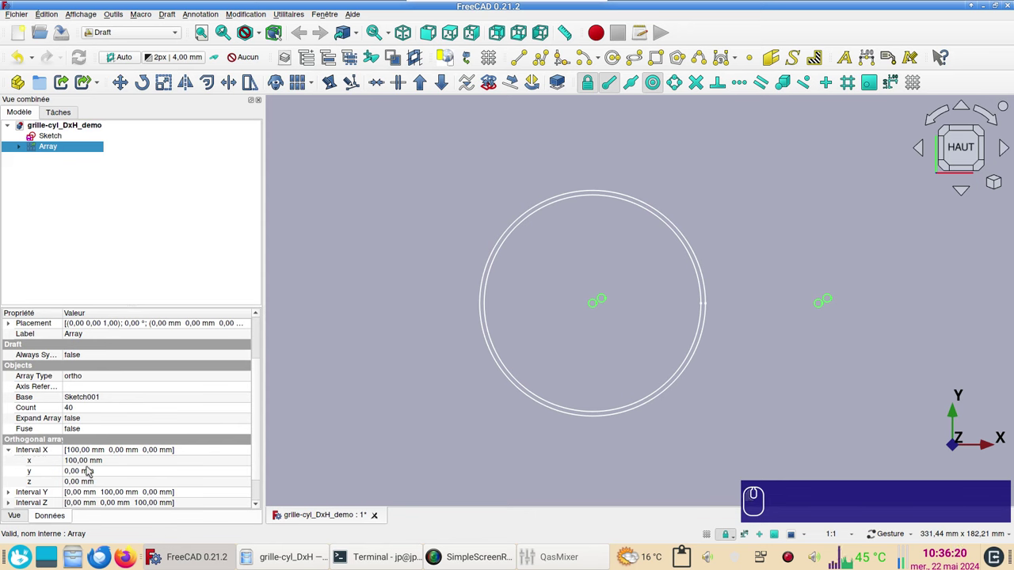
pyautogui.click(89, 462)
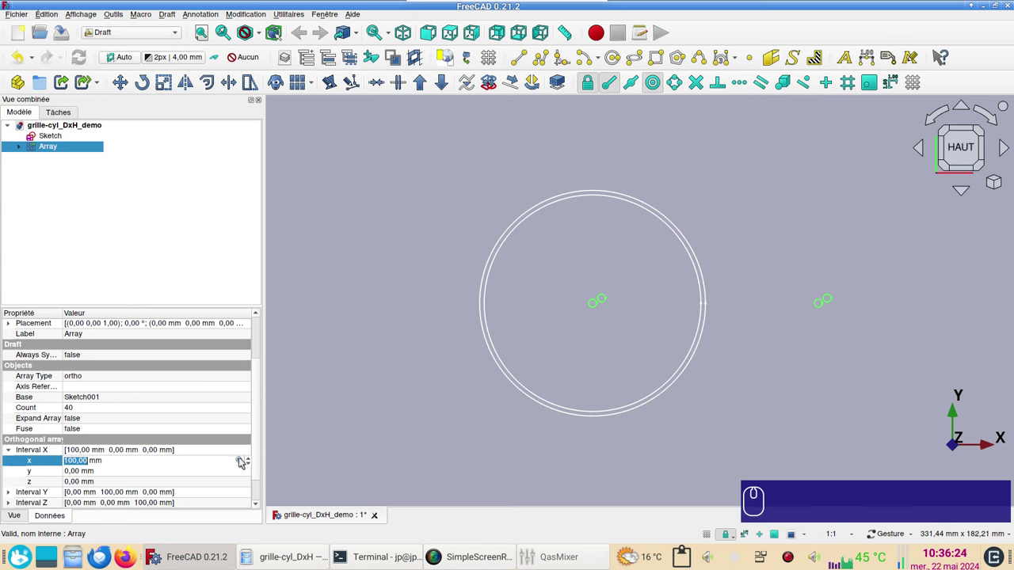
pyautogui.click(241, 461)
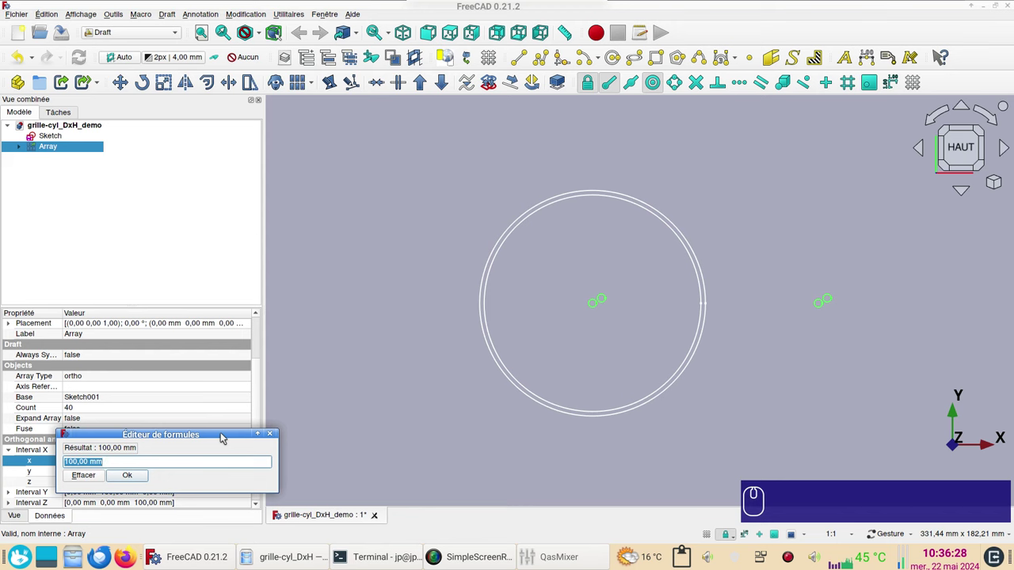
# Step: Bind the x spacing to Sketch001.Constraints.ecart_x * 2, giving 7.85 mm staggered holes
pyautogui.write('sk')
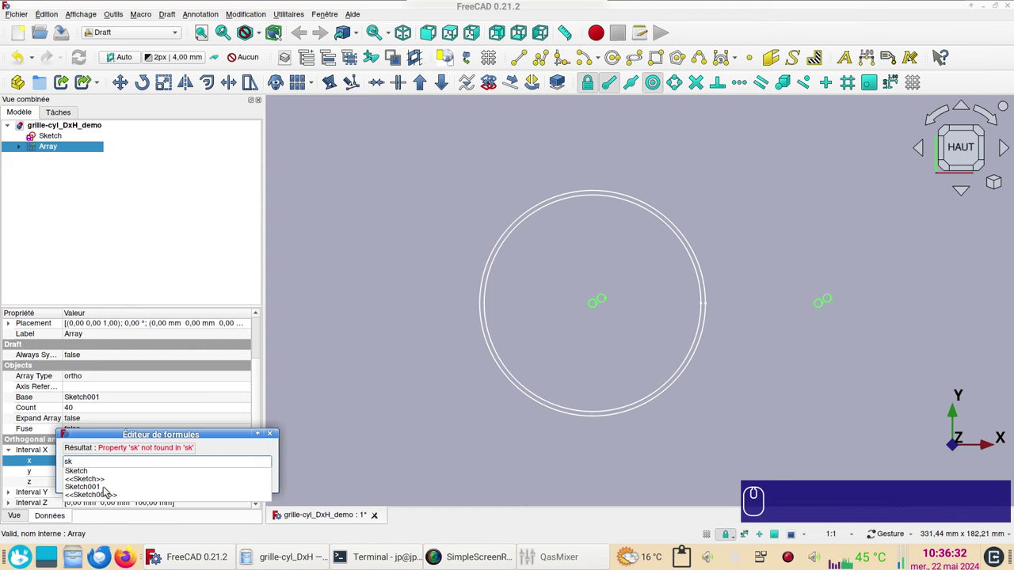
pyautogui.click(106, 489)
pyautogui.doubleClick(109, 491)
pyautogui.click(102, 483)
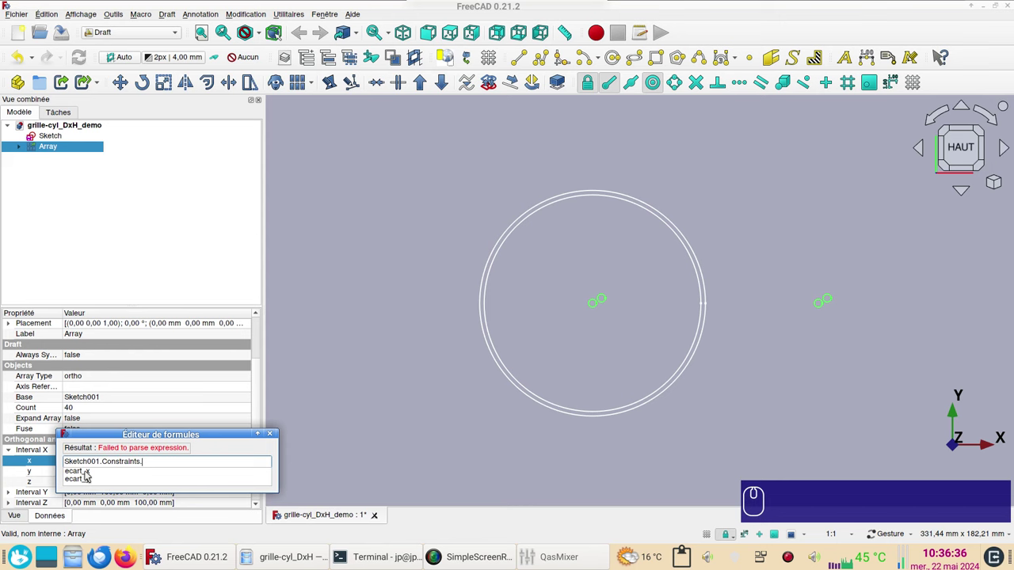
pyautogui.click(88, 474)
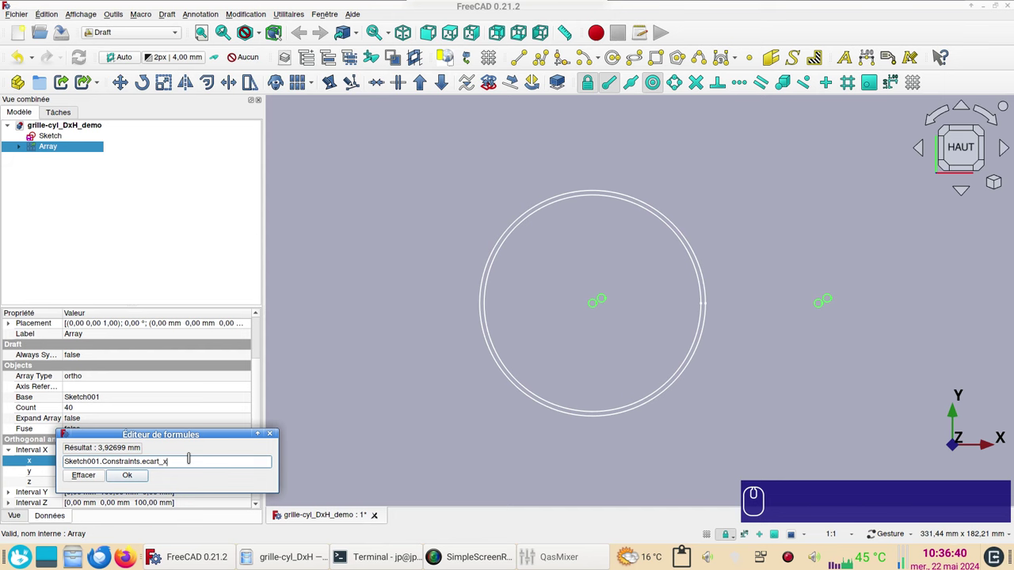
pyautogui.press('*')
pyautogui.press('KP_2')
pyautogui.press('Return')
pyautogui.press('Return')
pyautogui.scroll(3)
pyautogui.scroll(3)
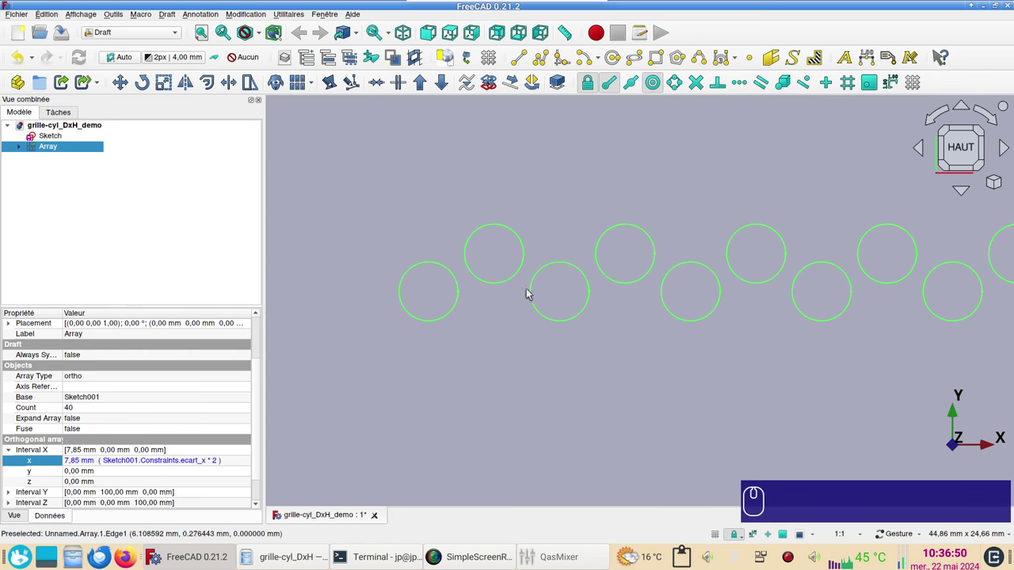
pyautogui.scroll(-3)
pyautogui.click(720, 413)
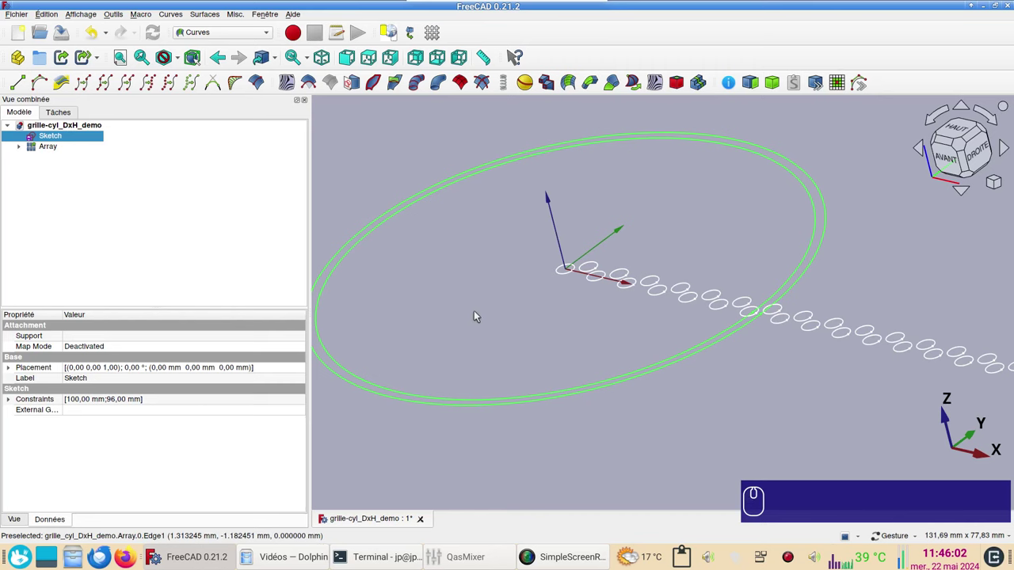
# Step: In the Part workbench, extrude the ring sketch 10 mm along its normal as a solid
pyautogui.click(208, 36)
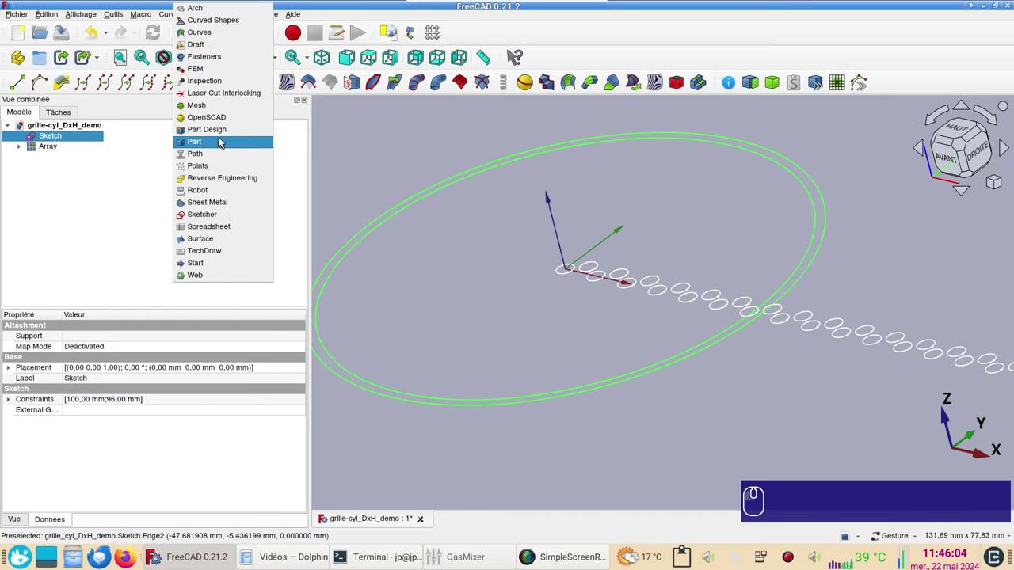
pyautogui.click(225, 142)
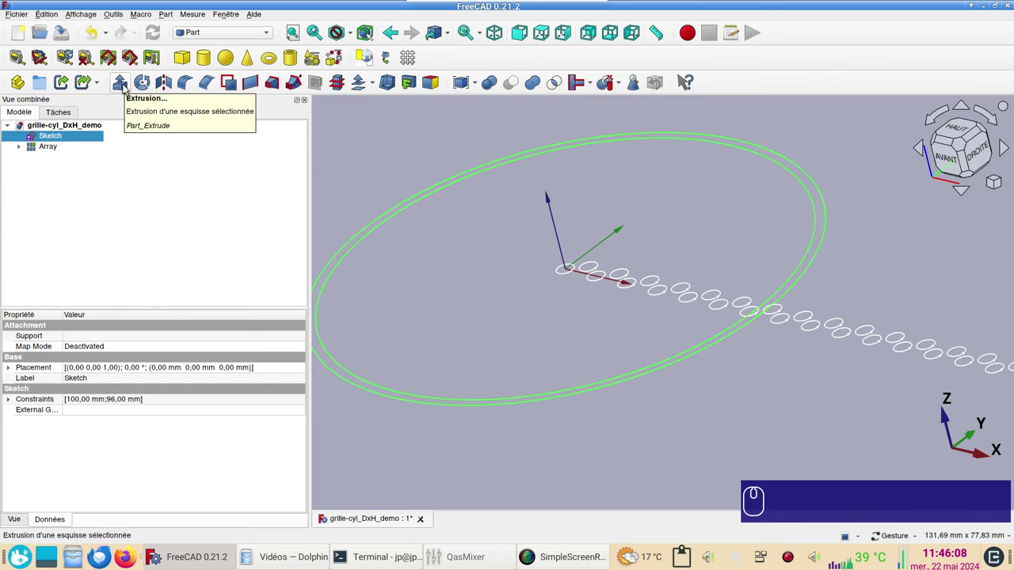
pyautogui.click(129, 86)
pyautogui.click(122, 191)
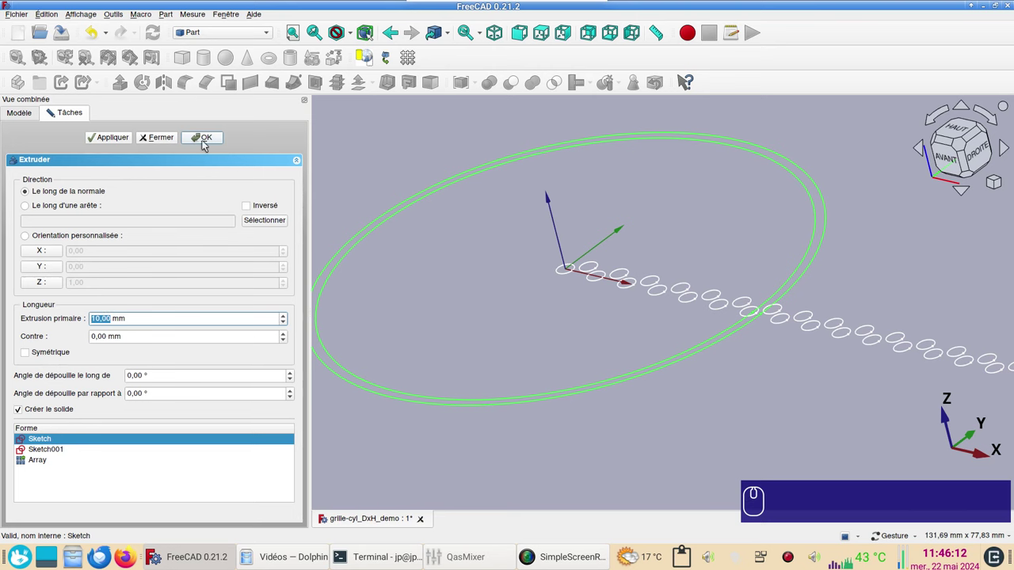
pyautogui.click(206, 141)
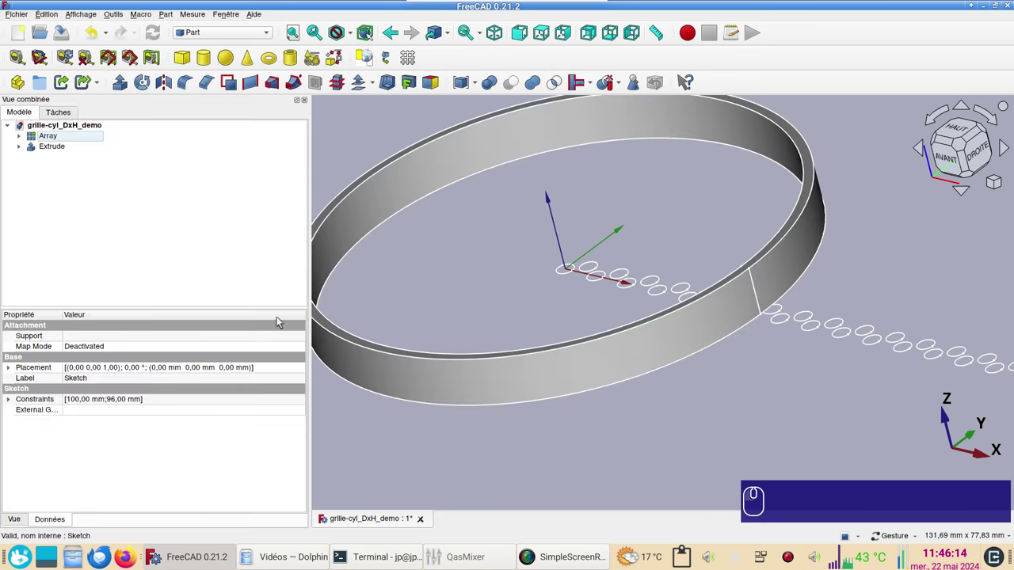
pyautogui.click(486, 391)
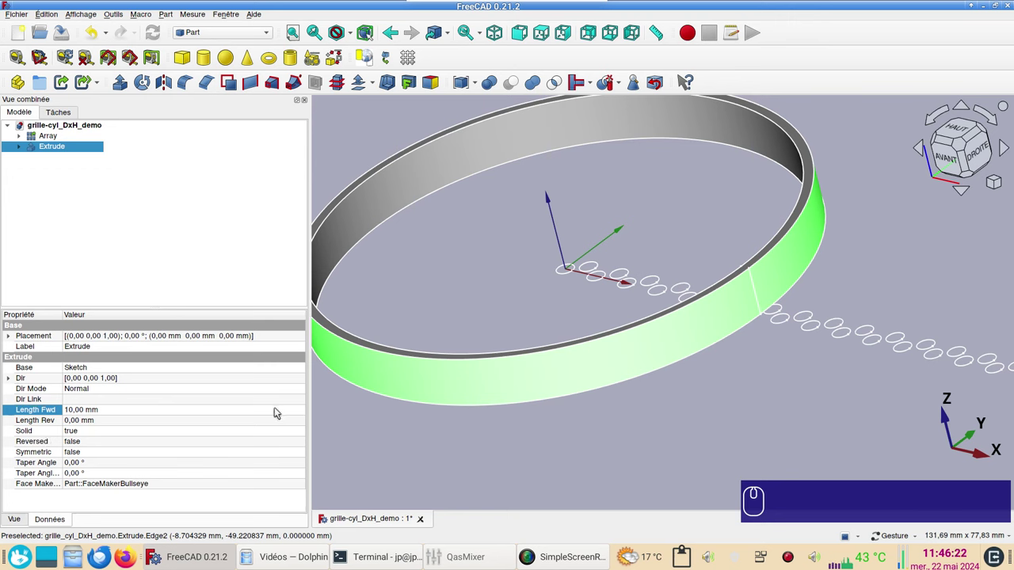
# Step: Bind the extrusion's Length Fwd to Sketch001.Constraints.ecart_y, making the band 2.27 mm tall
pyautogui.click(265, 412)
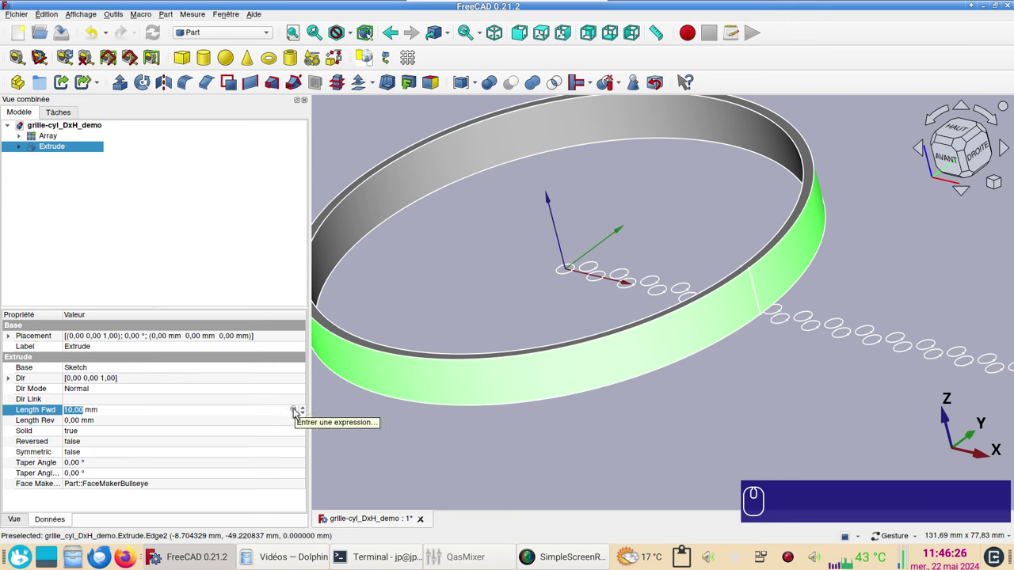
pyautogui.write('=')
pyautogui.write('sk')
pyautogui.click(101, 441)
pyautogui.click(101, 432)
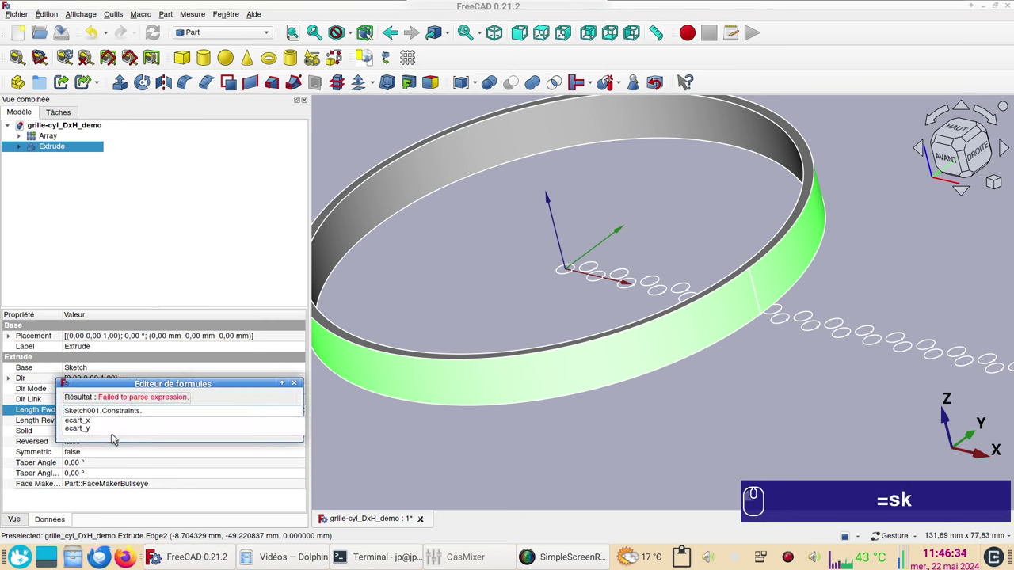
pyautogui.click(95, 434)
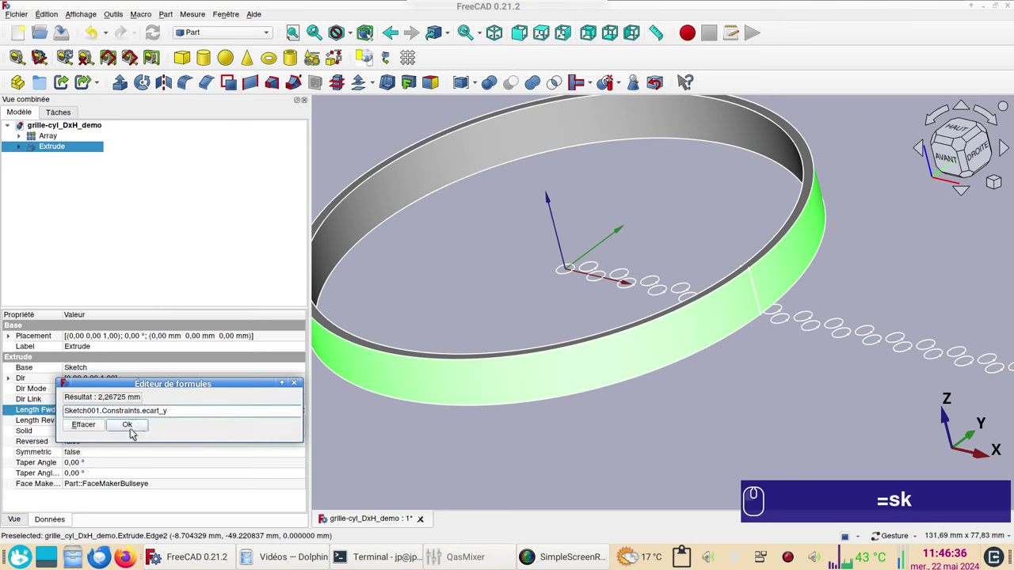
pyautogui.moveTo(134, 426); pyautogui.dragTo(458, 439)
# Step: Adjust the view of the shortened band and select the extrusion
pyautogui.scroll(3)
pyautogui.scroll(-3)
pyautogui.moveTo(635, 435); pyautogui.dragTo(597, 429)
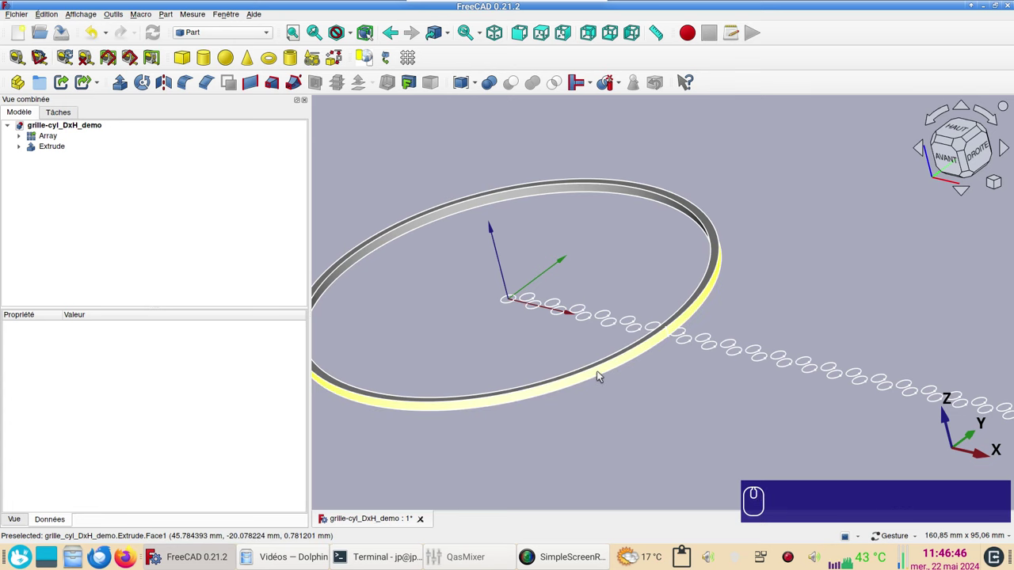
pyautogui.click(601, 376)
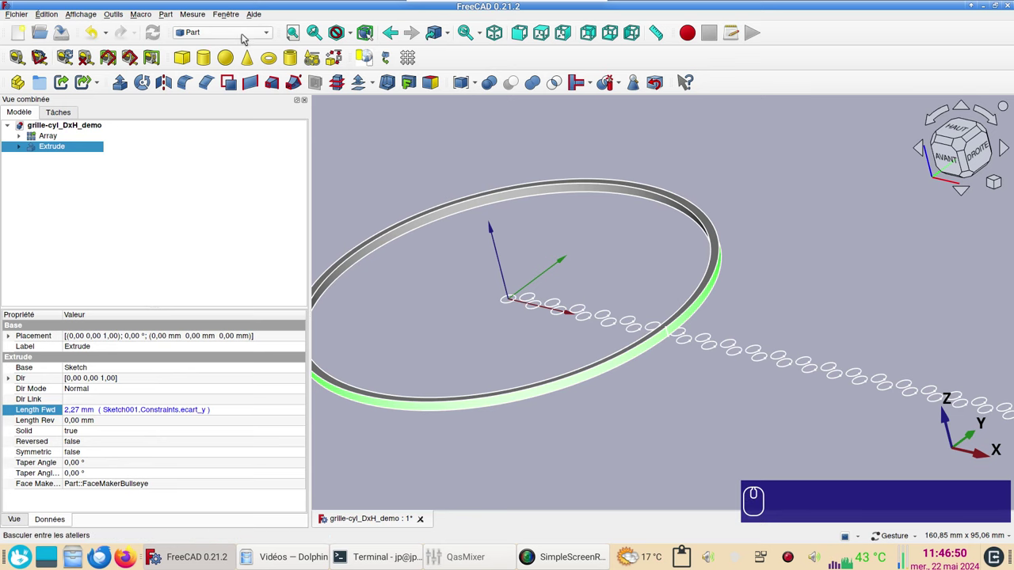
# Step: In the Curves workbench, create a Sketch on surface object from the extruded band
pyautogui.click(250, 35)
pyautogui.click(227, 29)
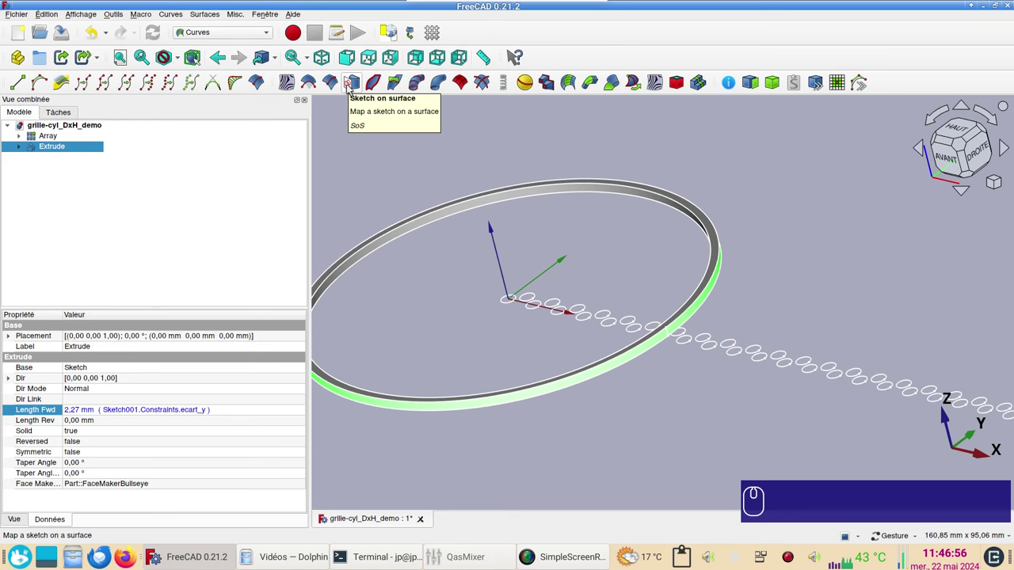
pyautogui.click(351, 88)
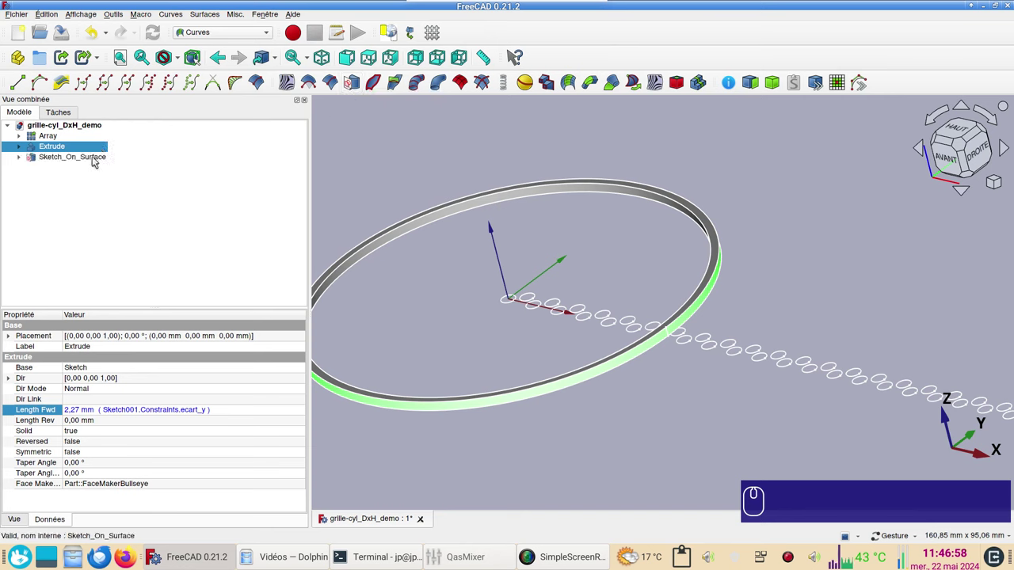
pyautogui.click(95, 160)
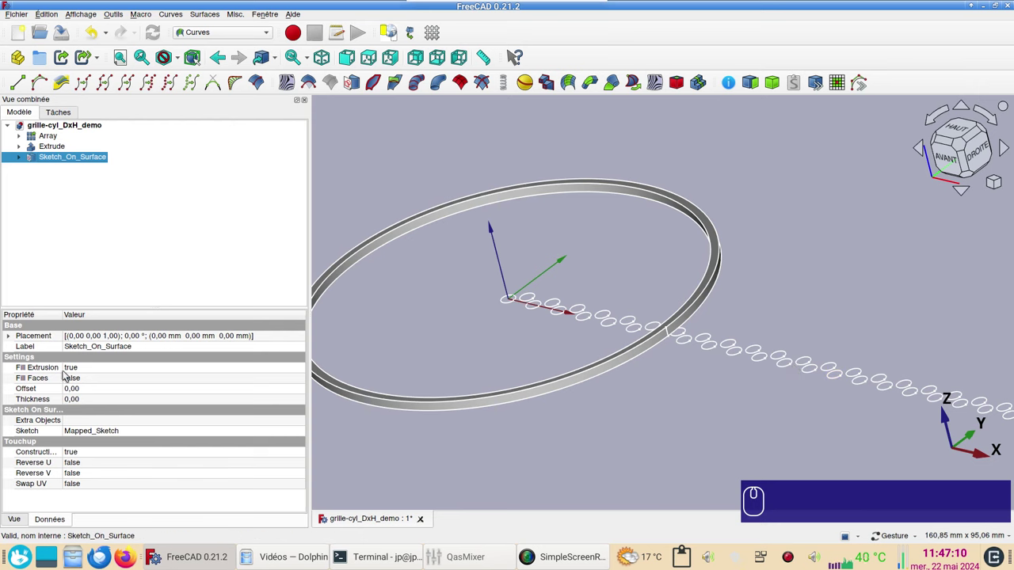
pyautogui.click(58, 159)
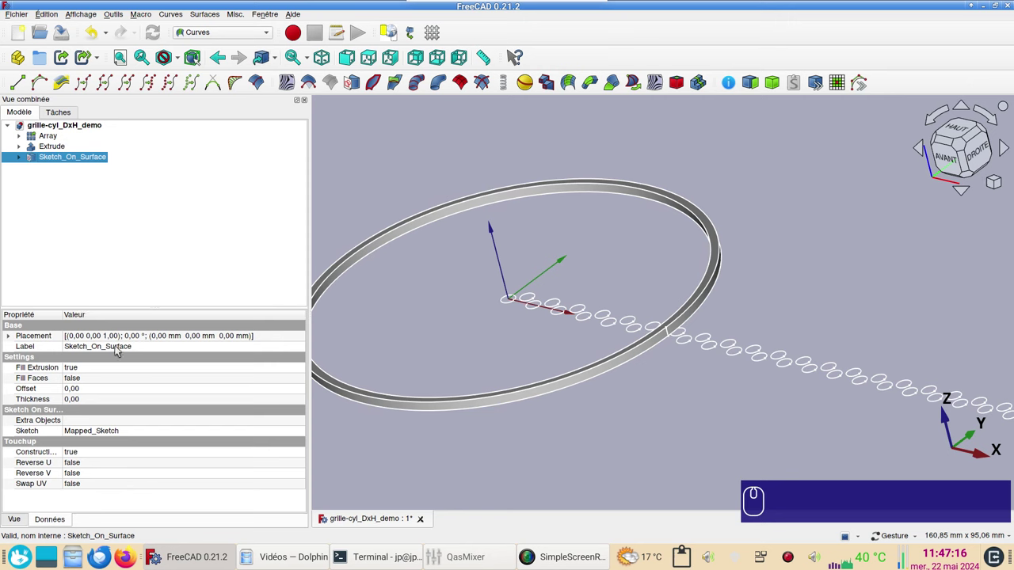
pyautogui.scroll(3)
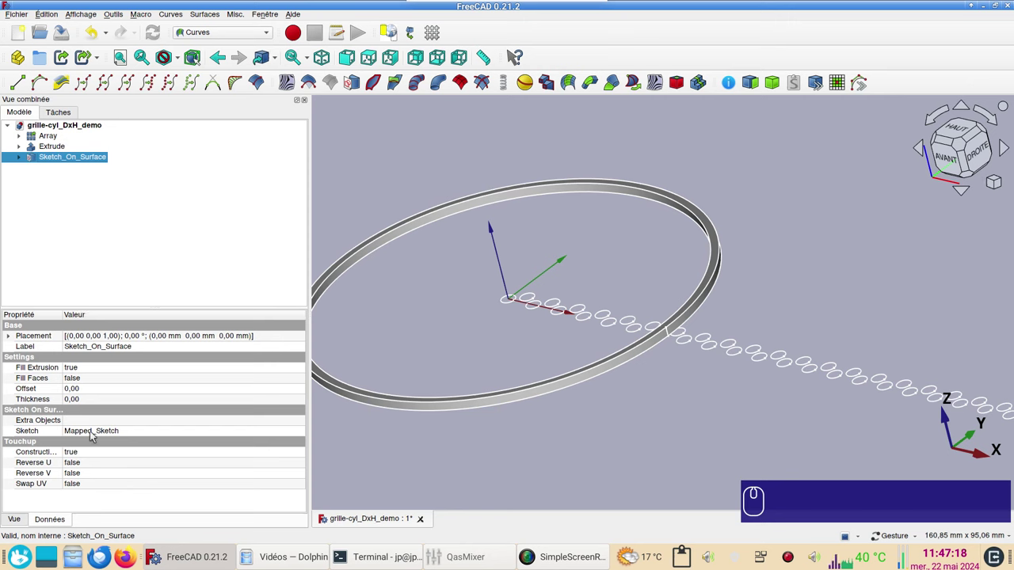
# Step: Set the Sketch_On_Surface Extra Objects to Array and recompute so the holes wrap around the band
pyautogui.click(104, 424)
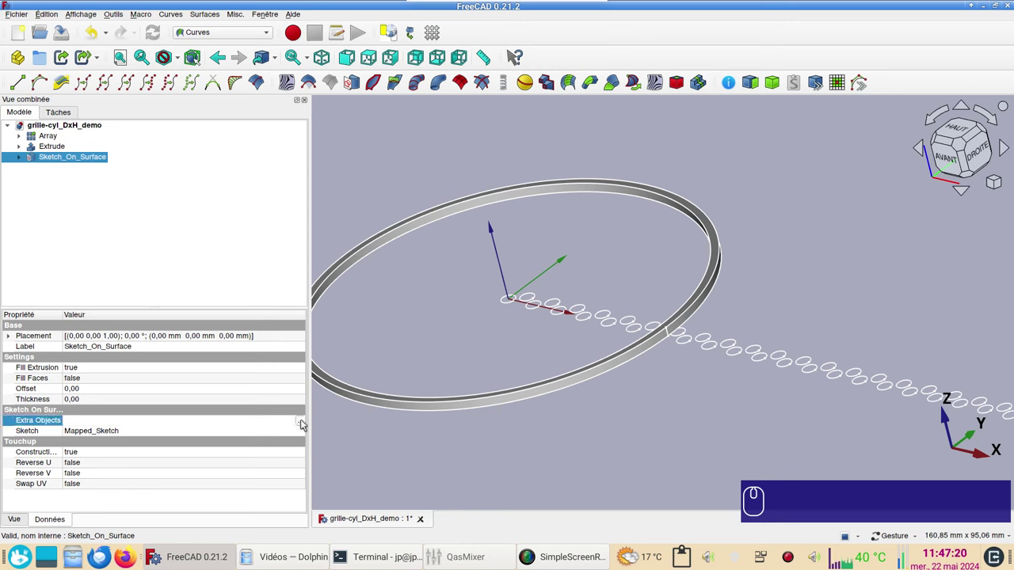
pyautogui.click(303, 423)
pyautogui.click(433, 184)
pyautogui.click(606, 361)
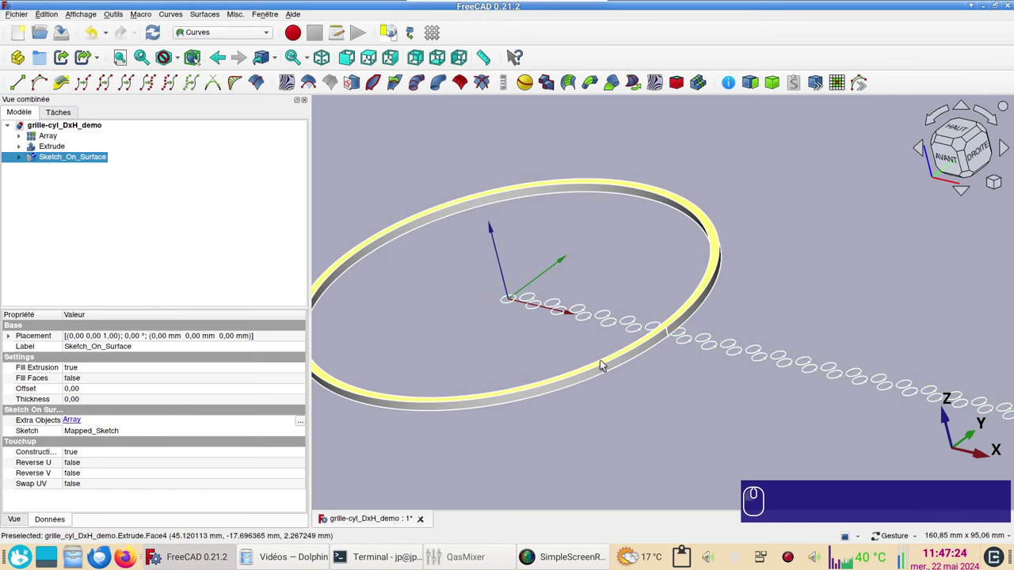
pyautogui.press('Return')
pyautogui.click(623, 435)
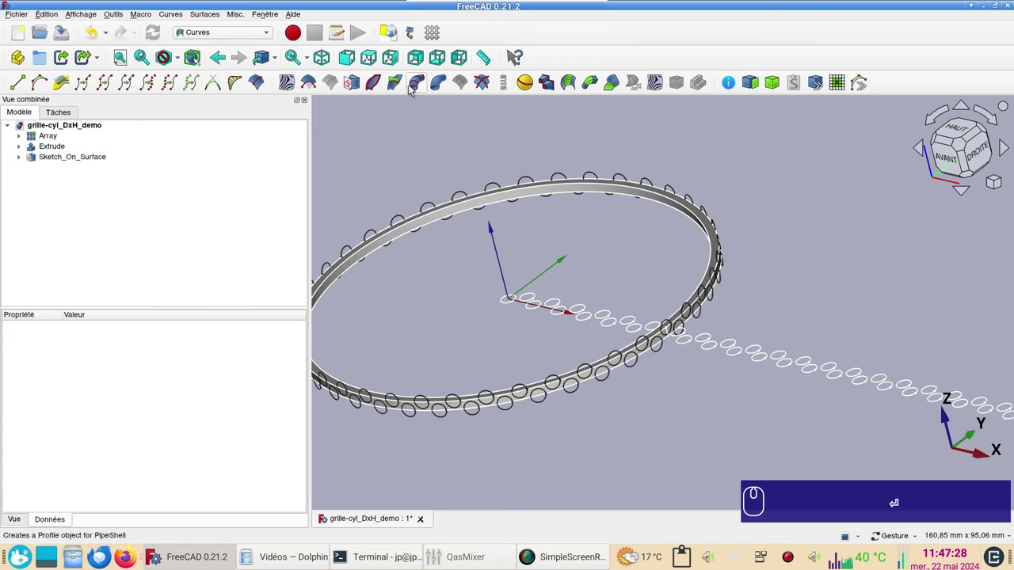
pyautogui.click(399, 59)
pyautogui.scroll(3)
pyautogui.rightClick(508, 238)
pyautogui.scroll(3)
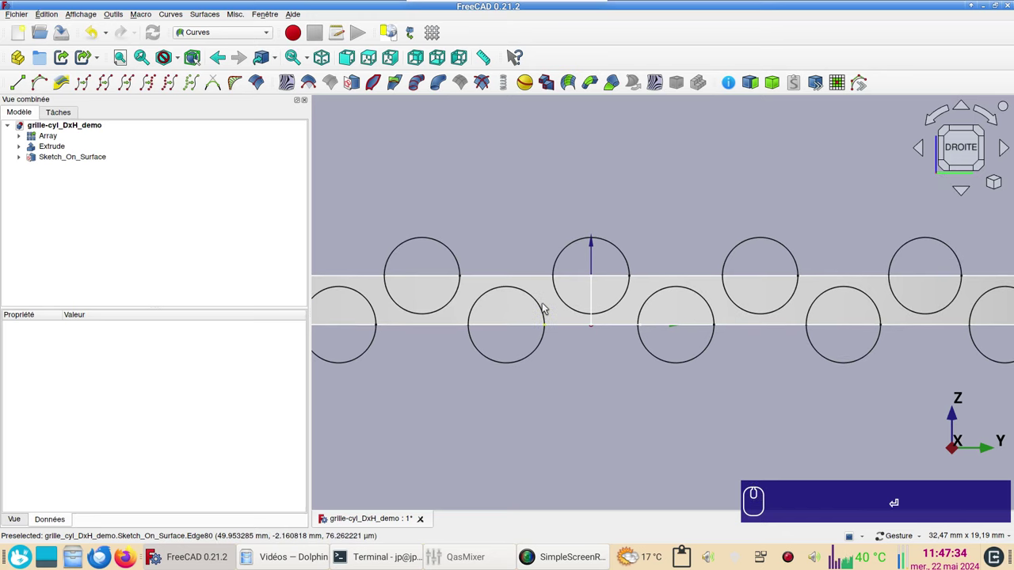
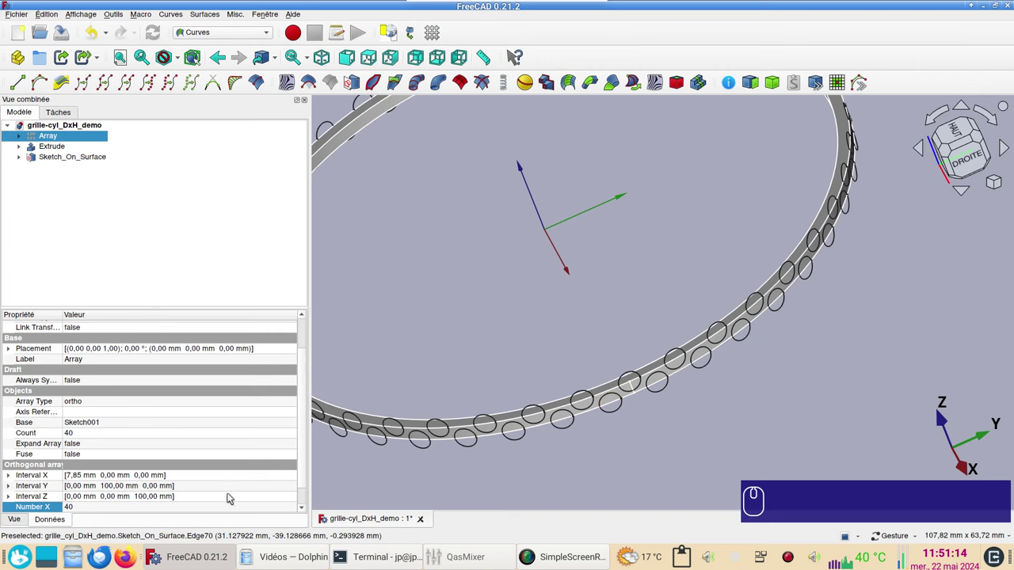
pyautogui.click(108, 512)
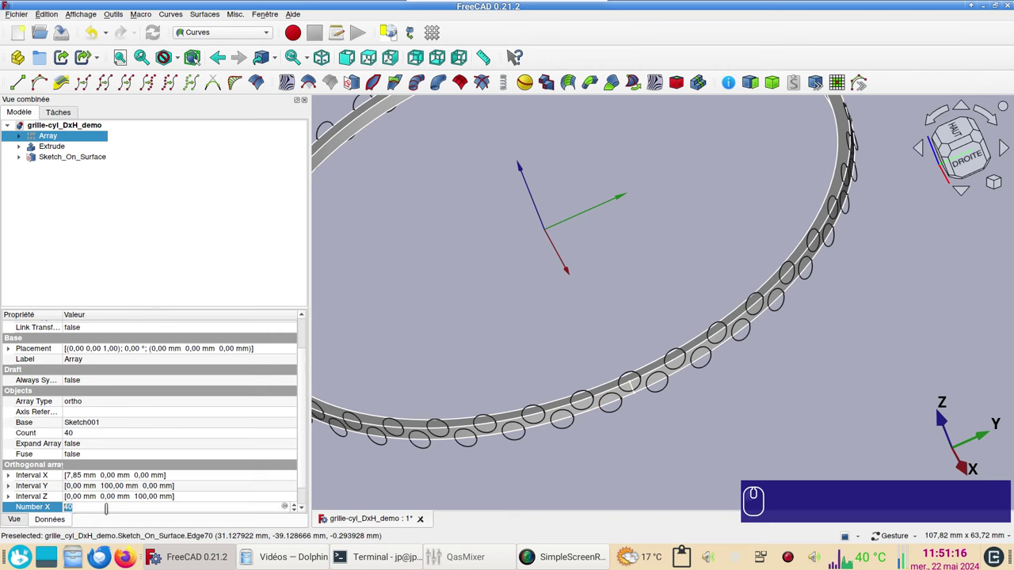
pyautogui.press('KP_3')
pyautogui.press('KP_9')
pyautogui.press('Return')
pyautogui.moveTo(553, 458); pyautogui.dragTo(258, 336)
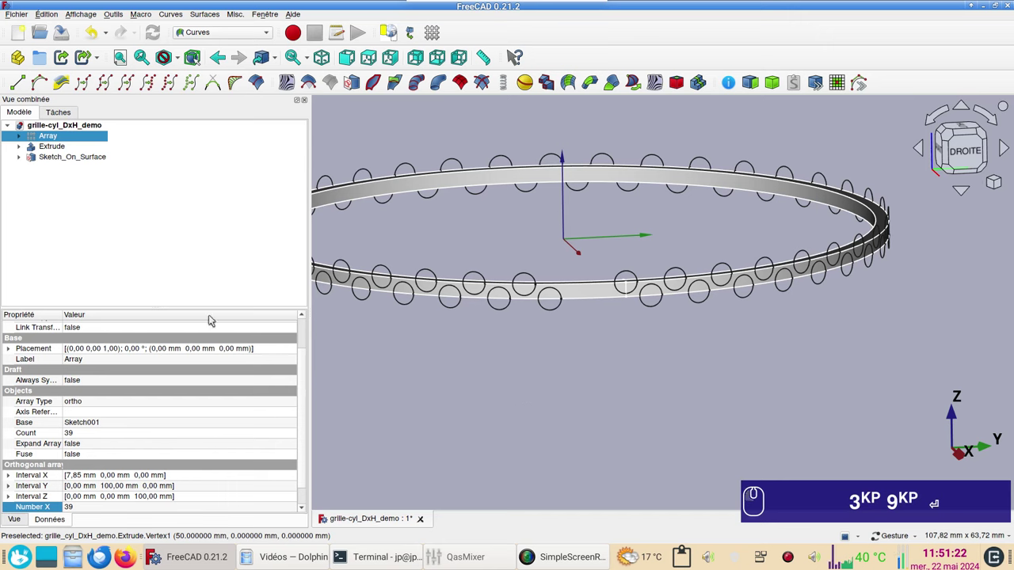
pyautogui.click(98, 35)
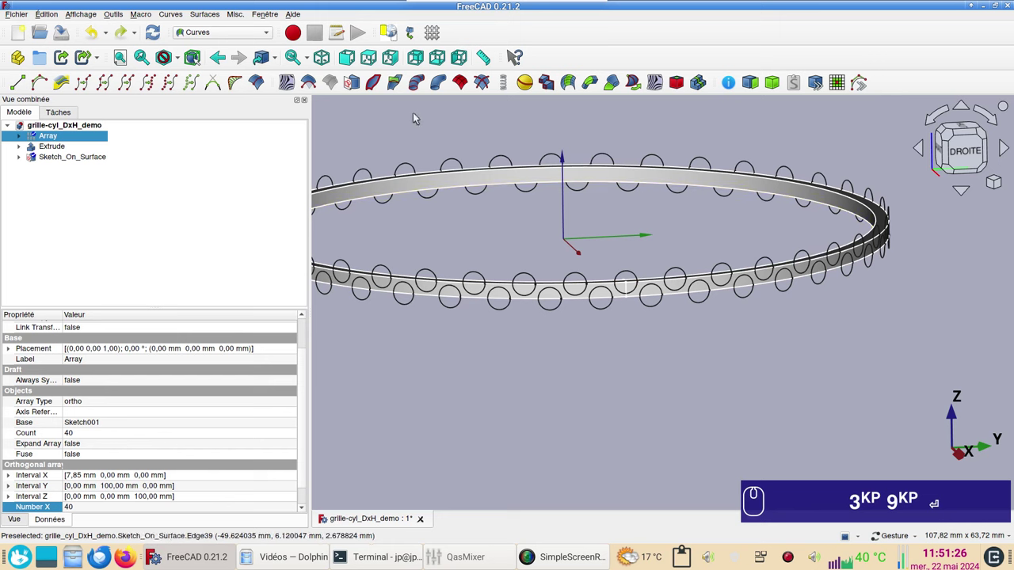
# Step: View the band straight from the right side and select the Array
pyautogui.click(396, 58)
pyautogui.scroll(3)
pyautogui.scroll(-3)
pyautogui.click(65, 156)
pyautogui.click(54, 142)
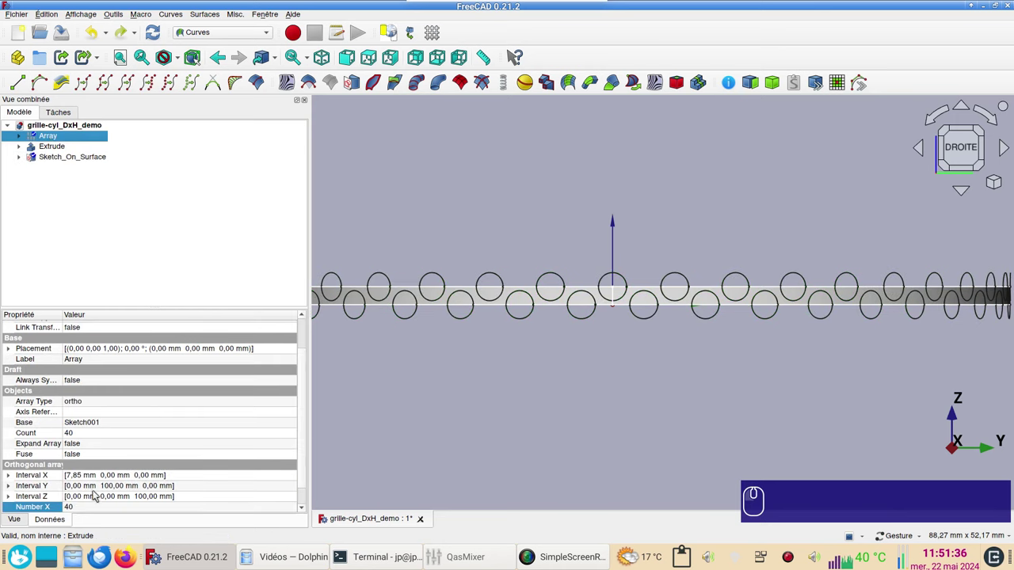
# Step: Raise the Array's Number X copy count from 40 to 41
pyautogui.click(95, 508)
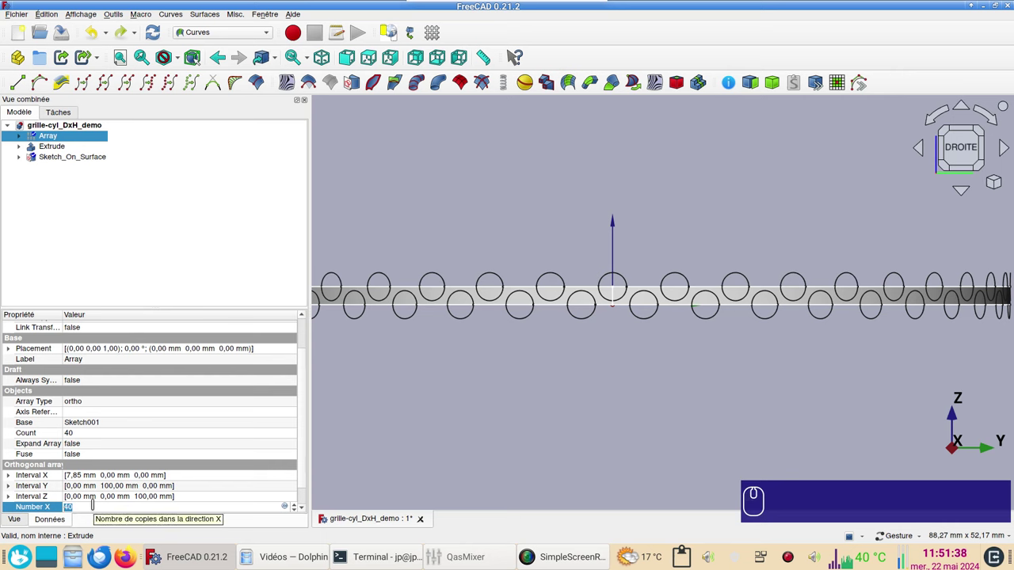
pyautogui.press('KP_4')
pyautogui.press('KP_1')
pyautogui.press('Return')
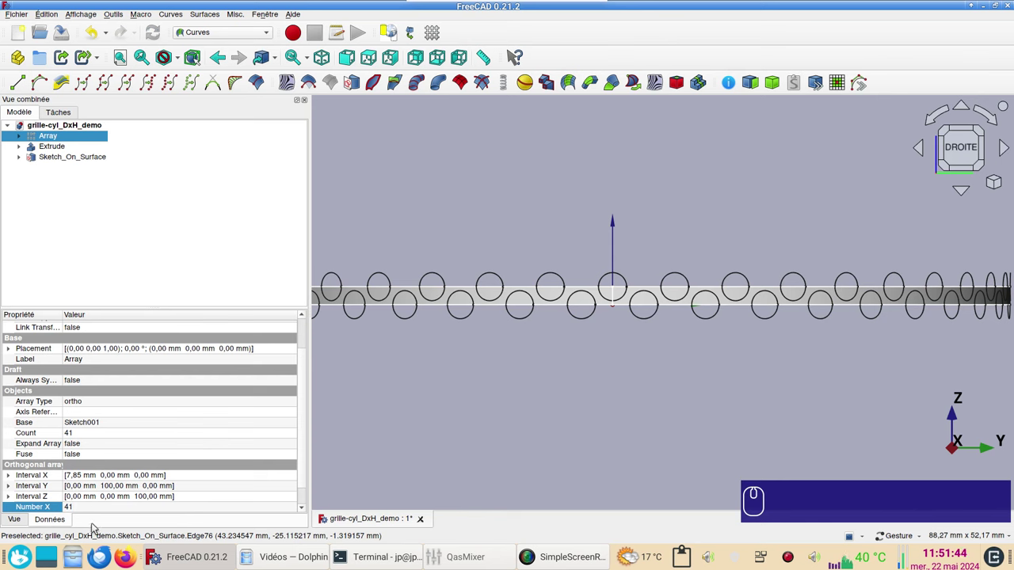
pyautogui.click(96, 512)
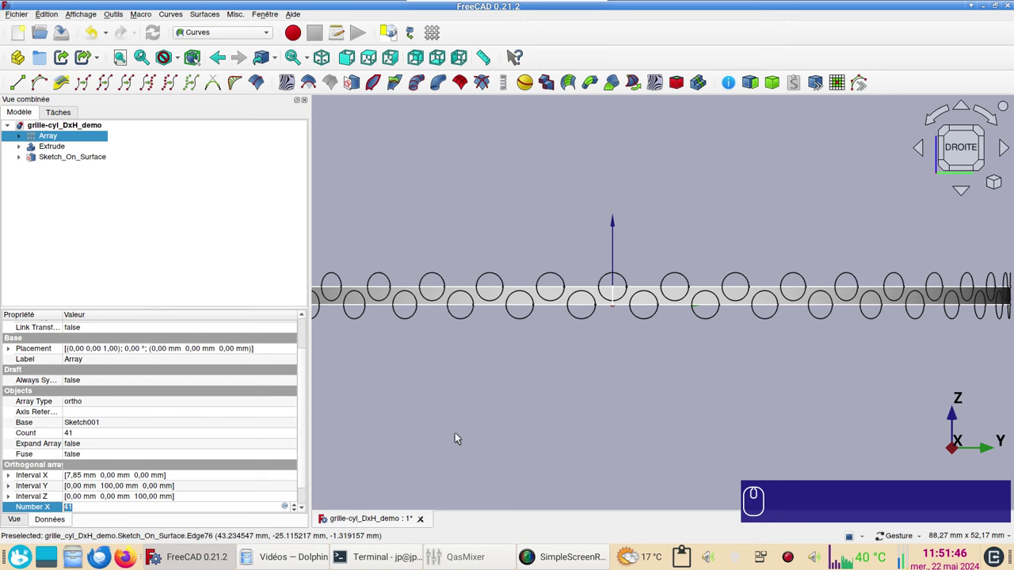
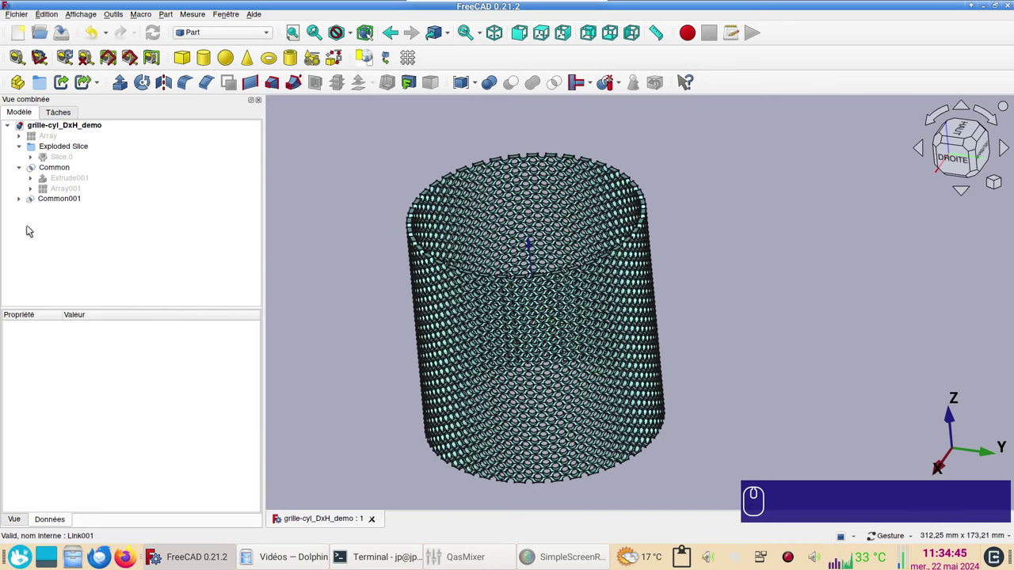
# Step: Select Common and Common001 and start Mesh from shape in the Mesh workbench
pyautogui.click(50, 167)
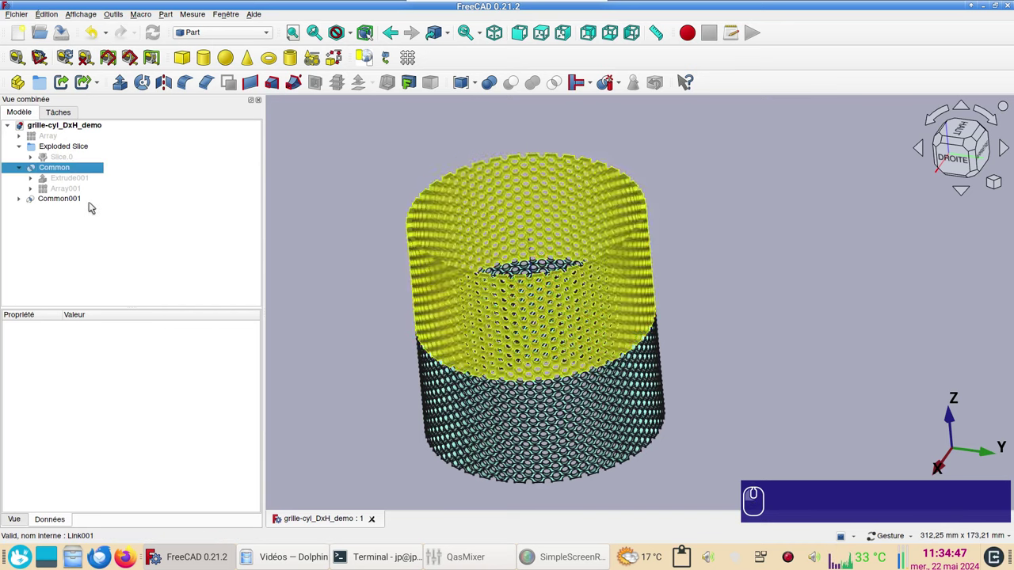
pyautogui.click(71, 202)
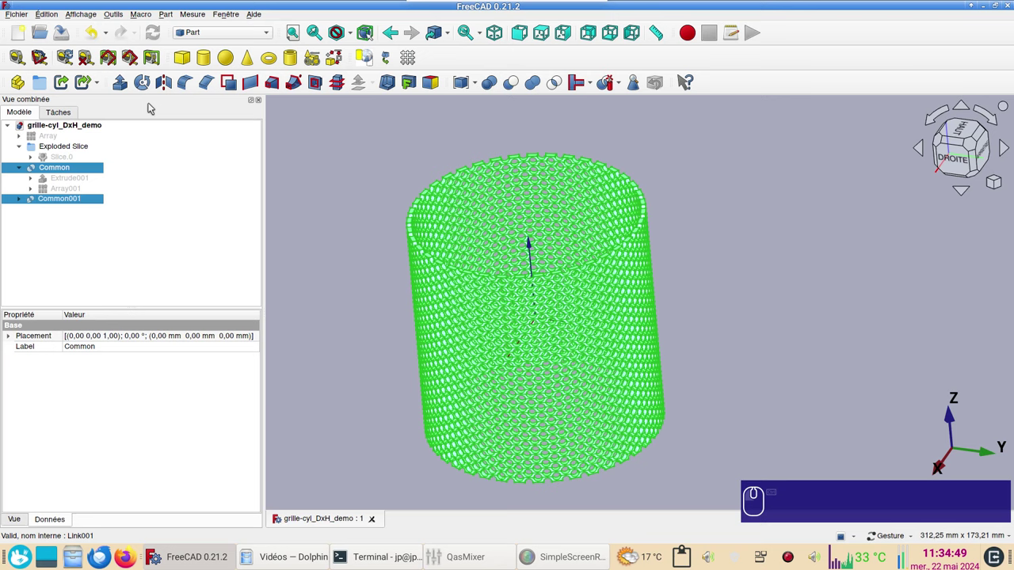
pyautogui.click(215, 37)
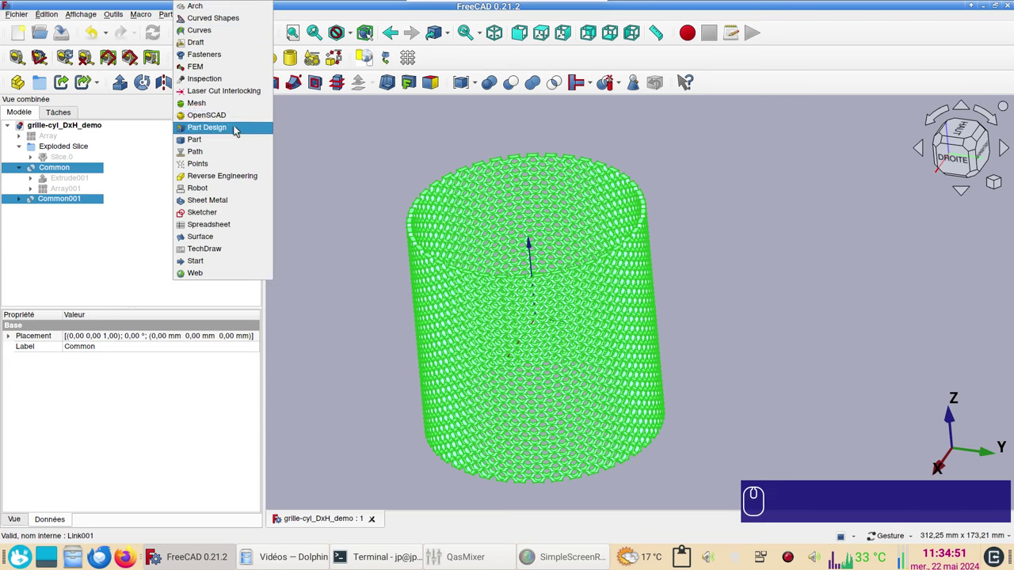
pyautogui.click(219, 111)
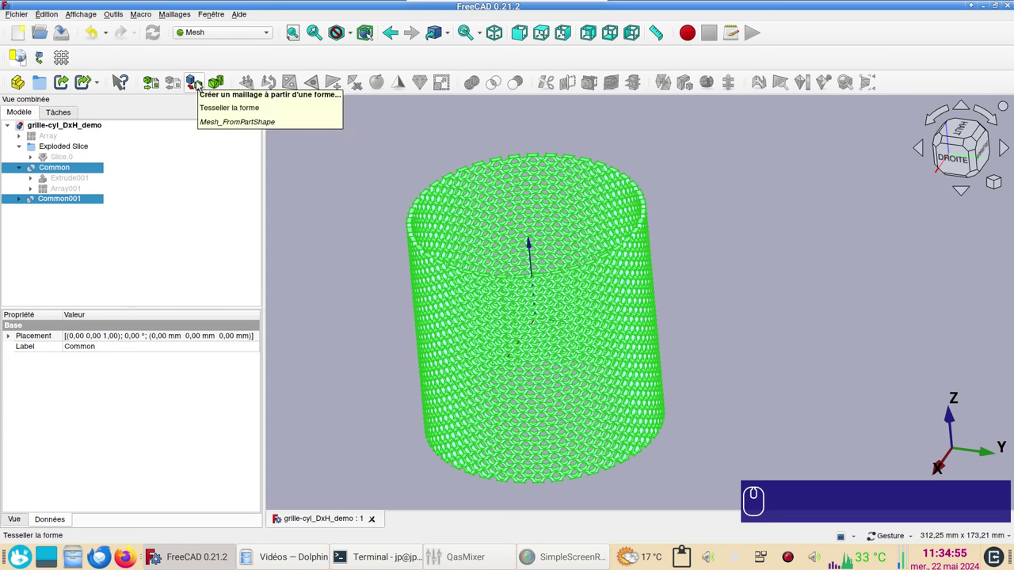
pyautogui.click(200, 85)
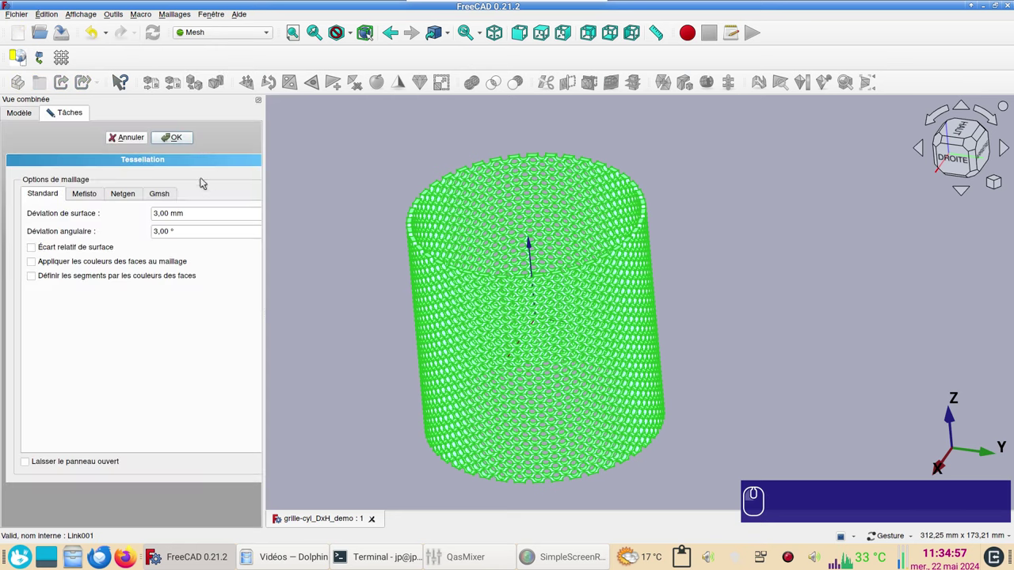
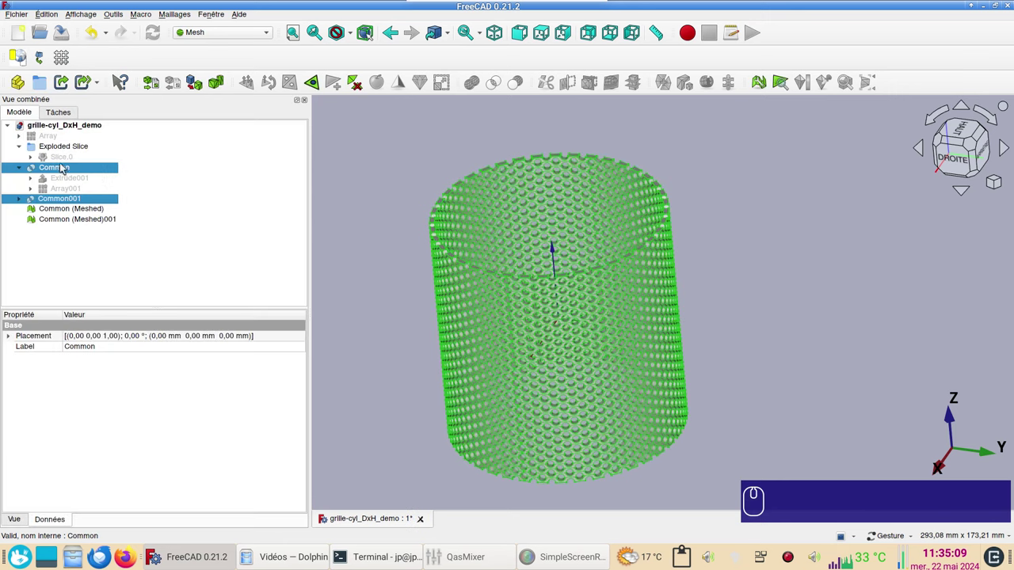
# Step: Hide the source solids, inspect the meshes and select Common (Meshed) and Common (Meshed)001
pyautogui.press('space')
pyautogui.scroll(3)
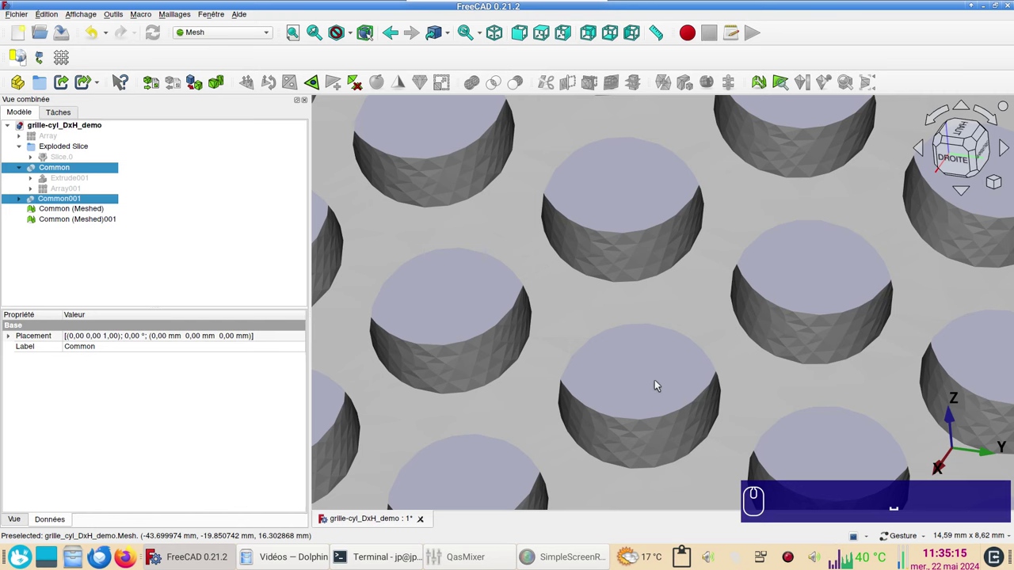
pyautogui.scroll(-3)
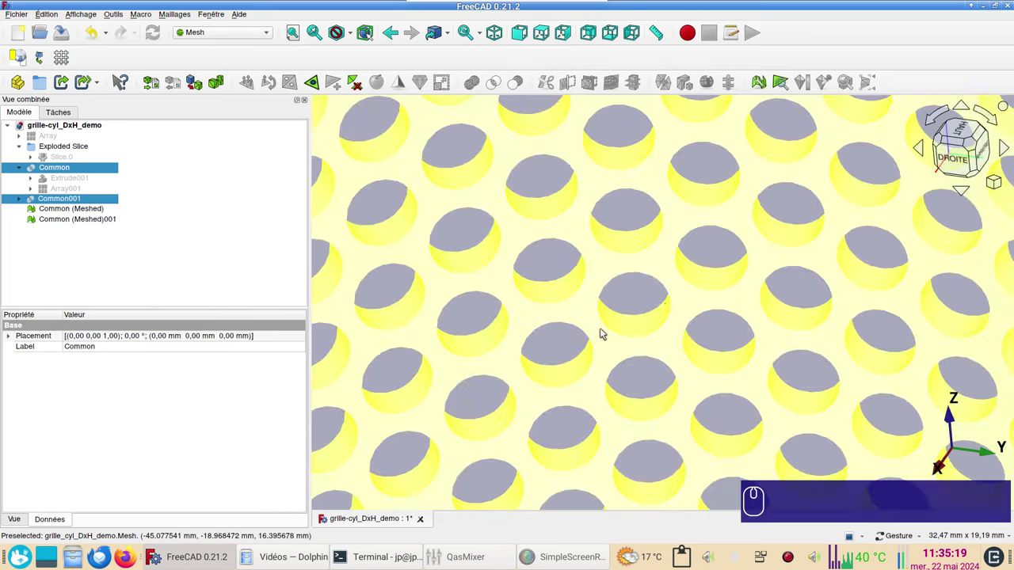
pyautogui.scroll(-3)
pyautogui.click(65, 250)
pyautogui.click(77, 215)
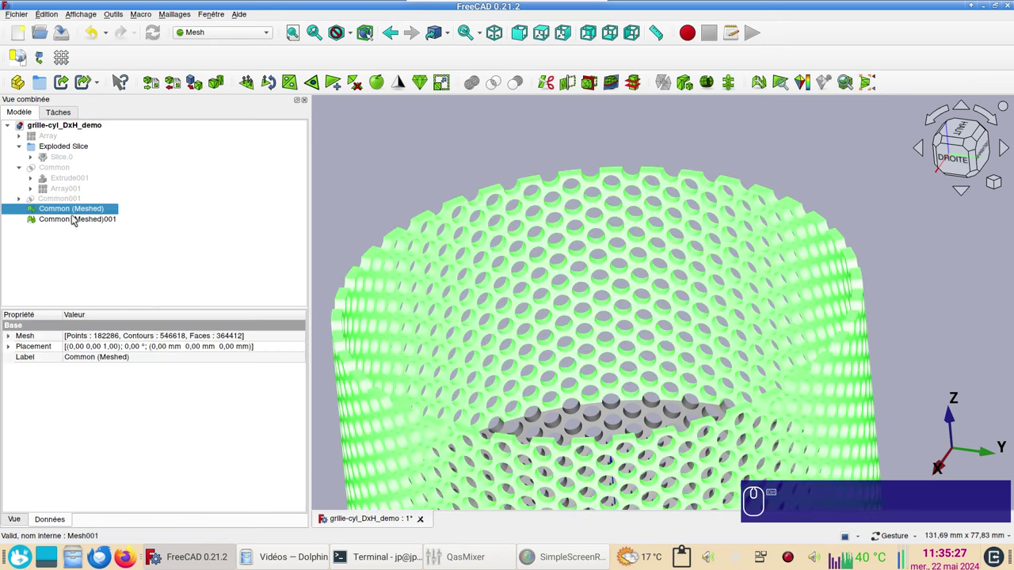
pyautogui.click(71, 219)
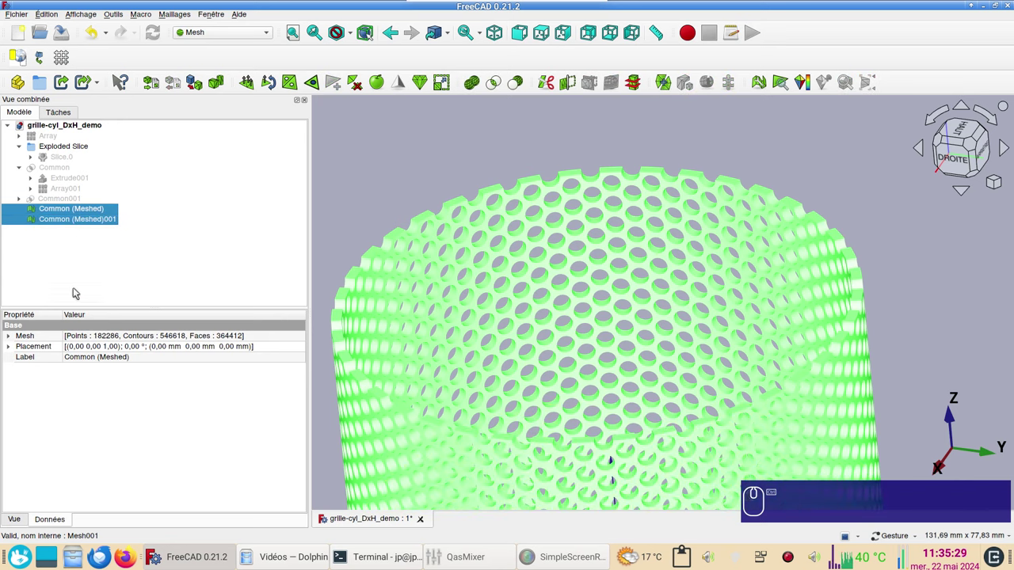
# Step: Export the selected meshes as STL to grille-cyl_DxH_demo.stl, overwriting the existing file
pyautogui.press('ctrl+e')
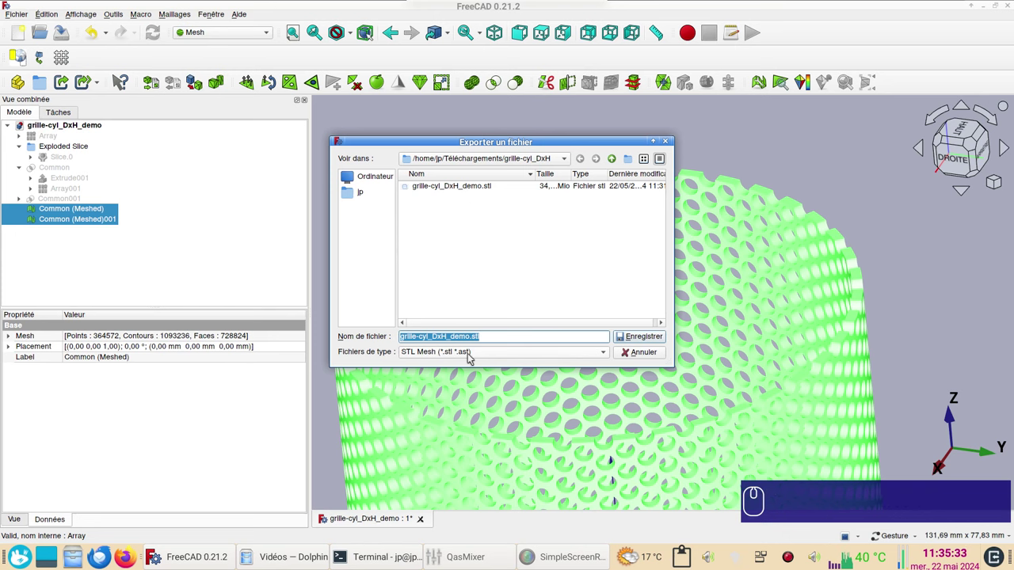
pyautogui.click(479, 359)
pyautogui.click(431, 374)
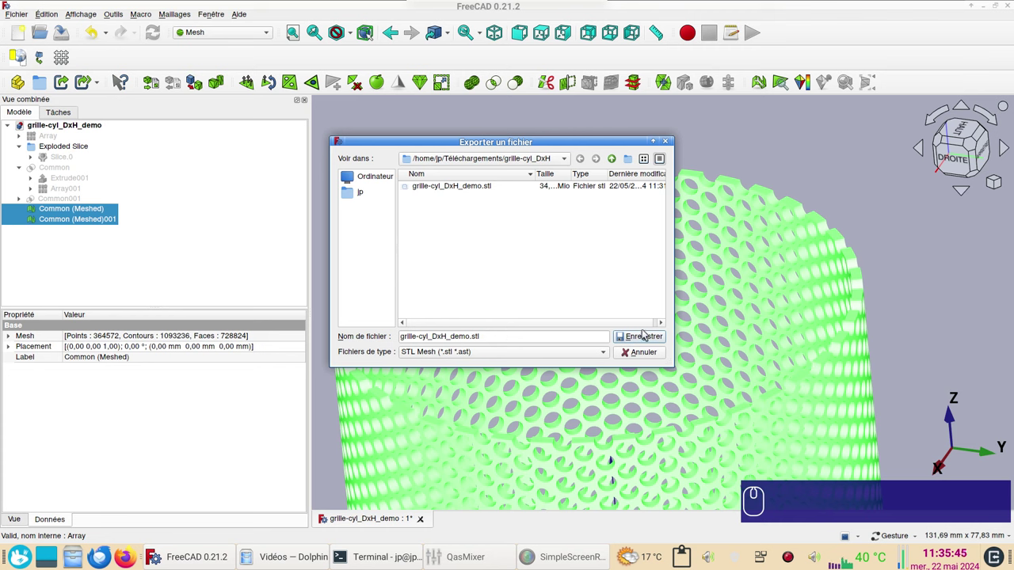
pyautogui.click(646, 341)
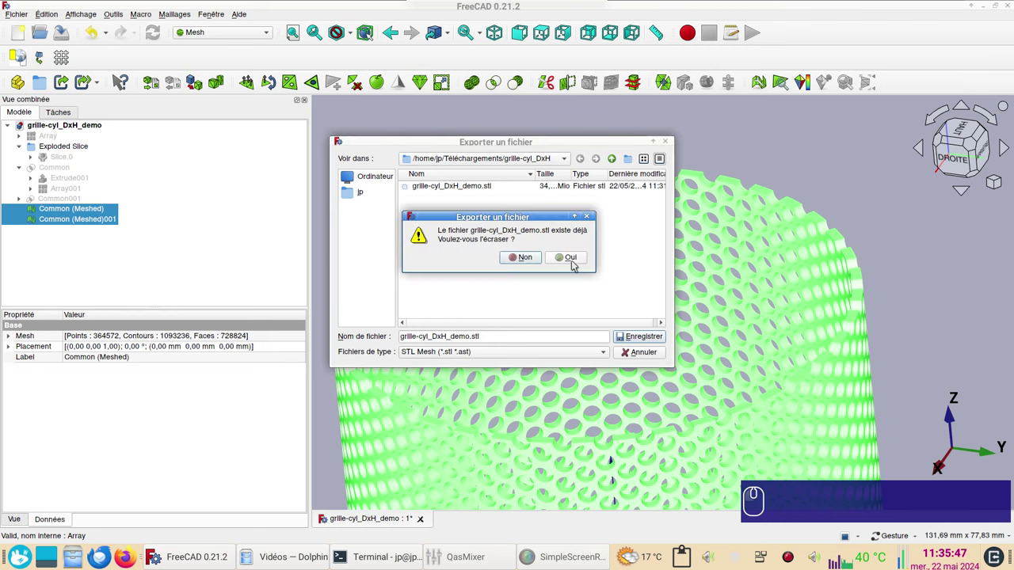
pyautogui.click(578, 262)
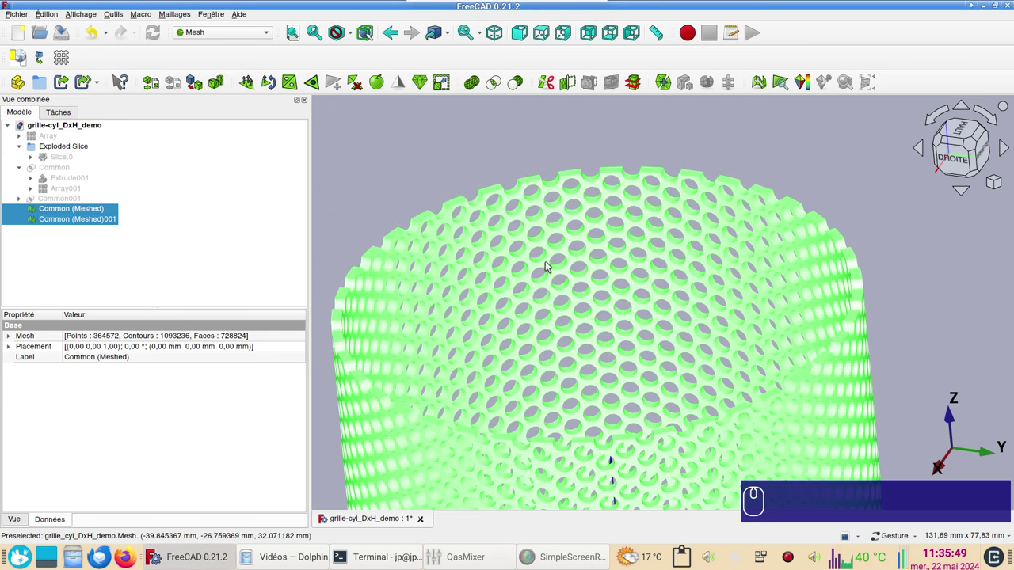
# Step: In Dolphin, check the freshly written grille-cyl_DxH_demo.stl (34,8 Mio) beside the demo FCStd
pyautogui.click(293, 557)
pyautogui.click(290, 248)
pyautogui.click(347, 61)
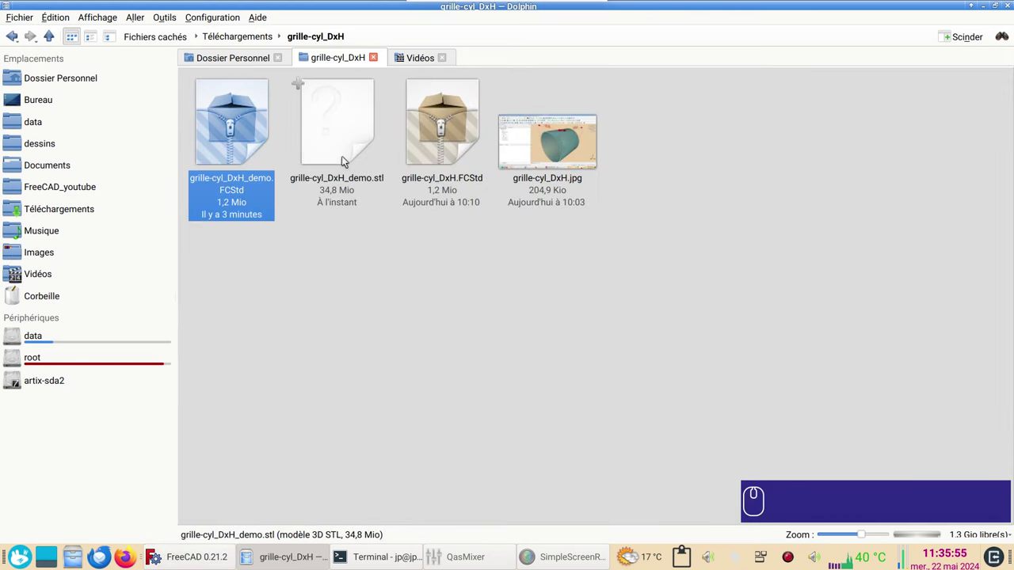
pyautogui.click(347, 161)
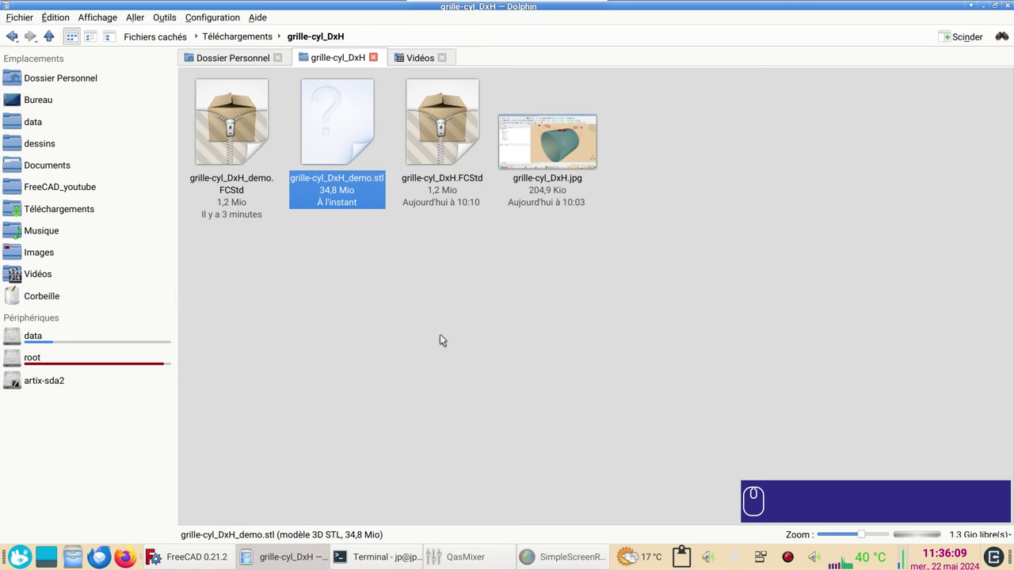
# Step: Back in FreeCAD, delete the two meshes and show the Common and Common001 solids again
pyautogui.click(197, 560)
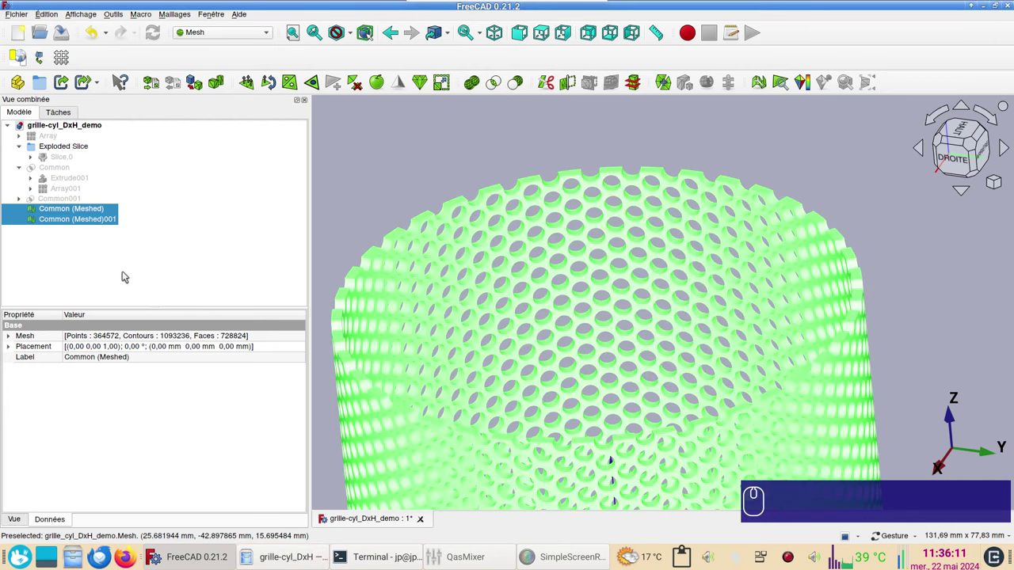
pyautogui.press('Delete')
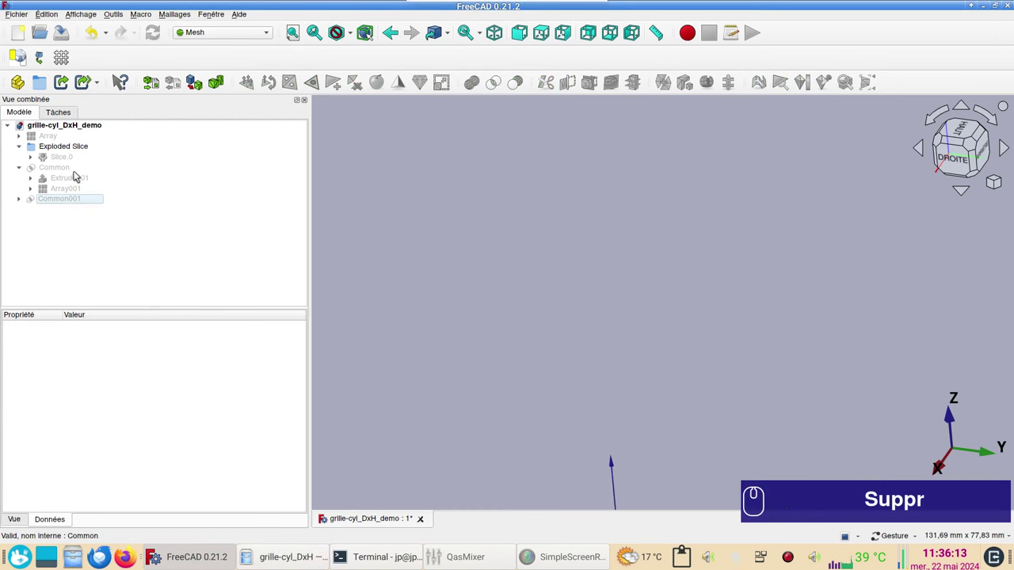
pyautogui.click(74, 168)
pyautogui.press('space')
pyautogui.click(82, 199)
pyautogui.press('space')
pyautogui.scroll(-3)
pyautogui.click(410, 174)
# Step: Fit and orbit the view to inspect the perforated grille, then save the project
pyautogui.scroll(-3)
pyautogui.scroll(3)
pyautogui.press('v')
pyautogui.press('v')
pyautogui.write('Suppr ␣␣vvvvvvvvv p')
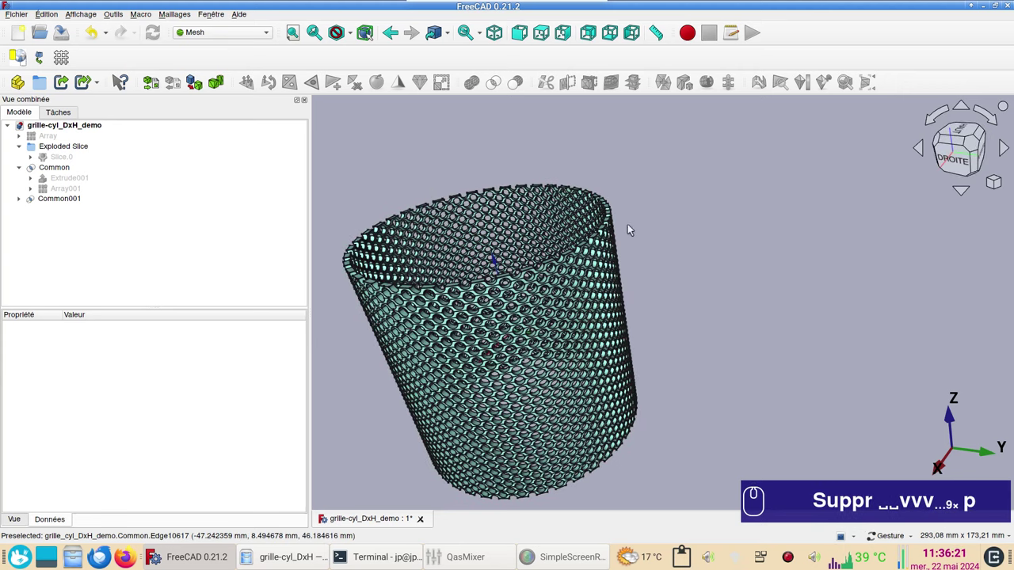
pyautogui.scroll(3)
pyautogui.scroll(3)
pyautogui.moveTo(677, 282); pyautogui.dragTo(800, 249)
pyautogui.click(825, 422)
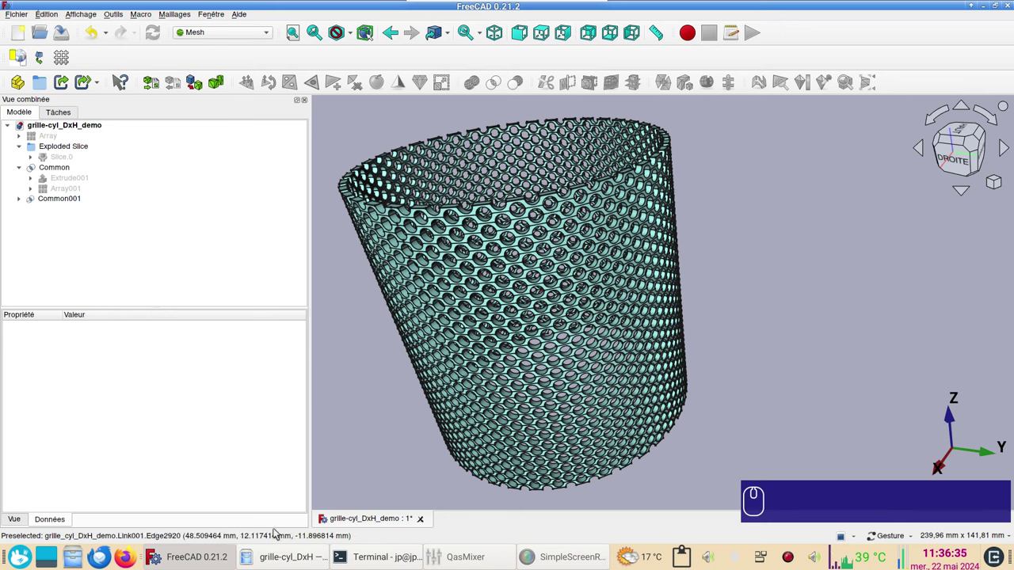
pyautogui.press('ctrl+s')
# Step: Check in Dolphin that grille-cyl_DxH_demo.FCStd sits beside the STL, then return to FreeCAD
pyautogui.click(285, 557)
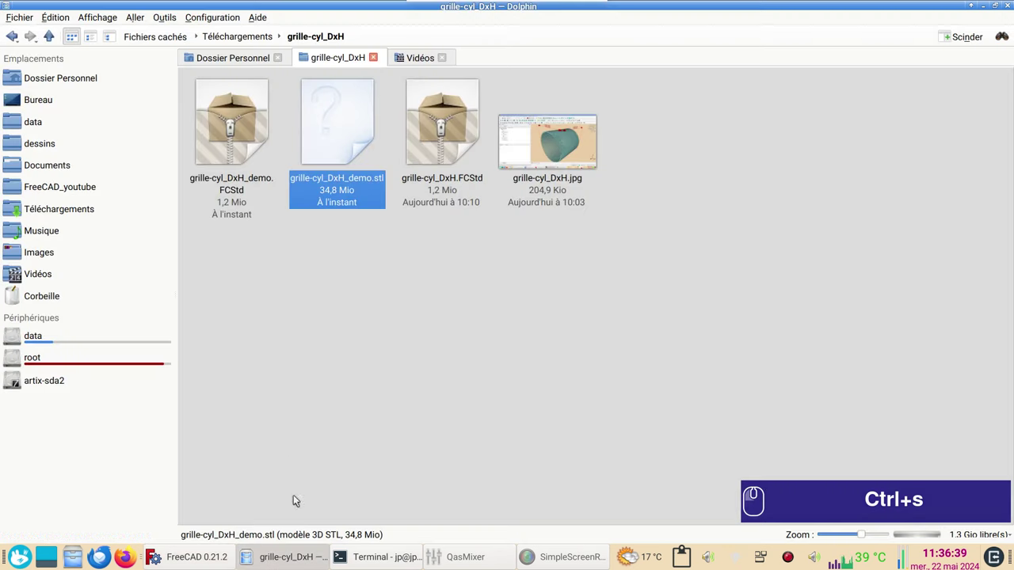
pyautogui.click(251, 252)
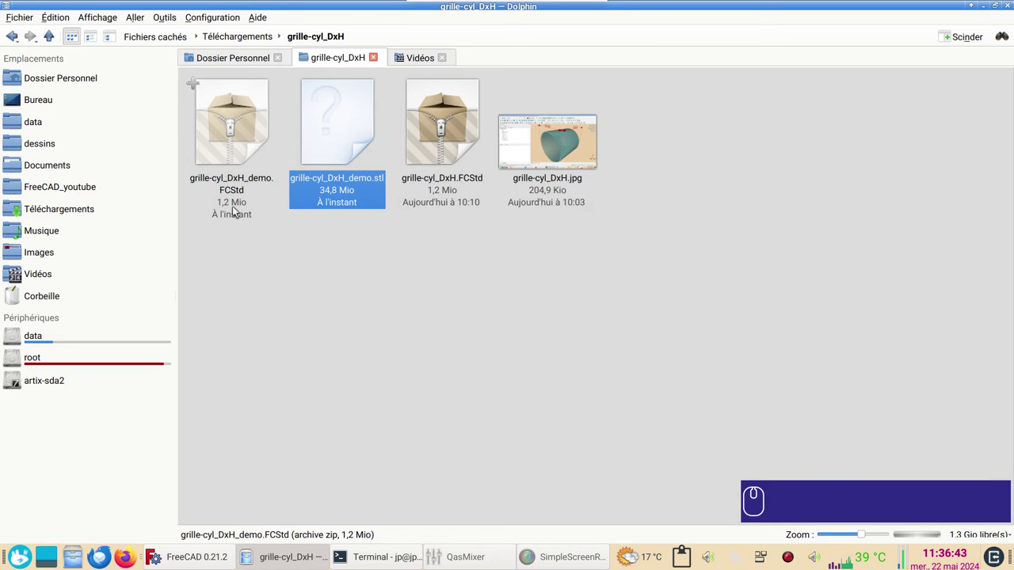
pyautogui.click(190, 560)
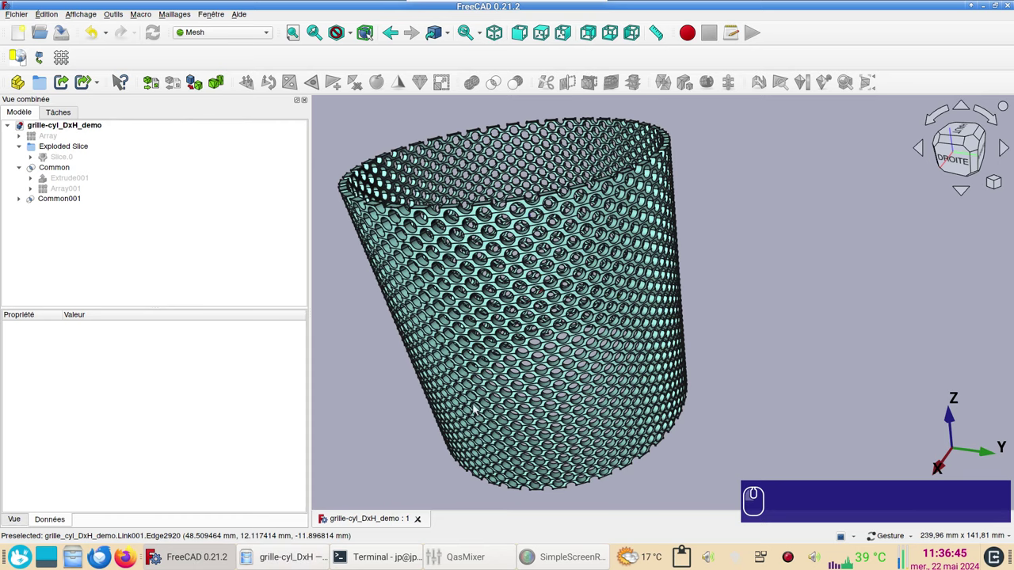